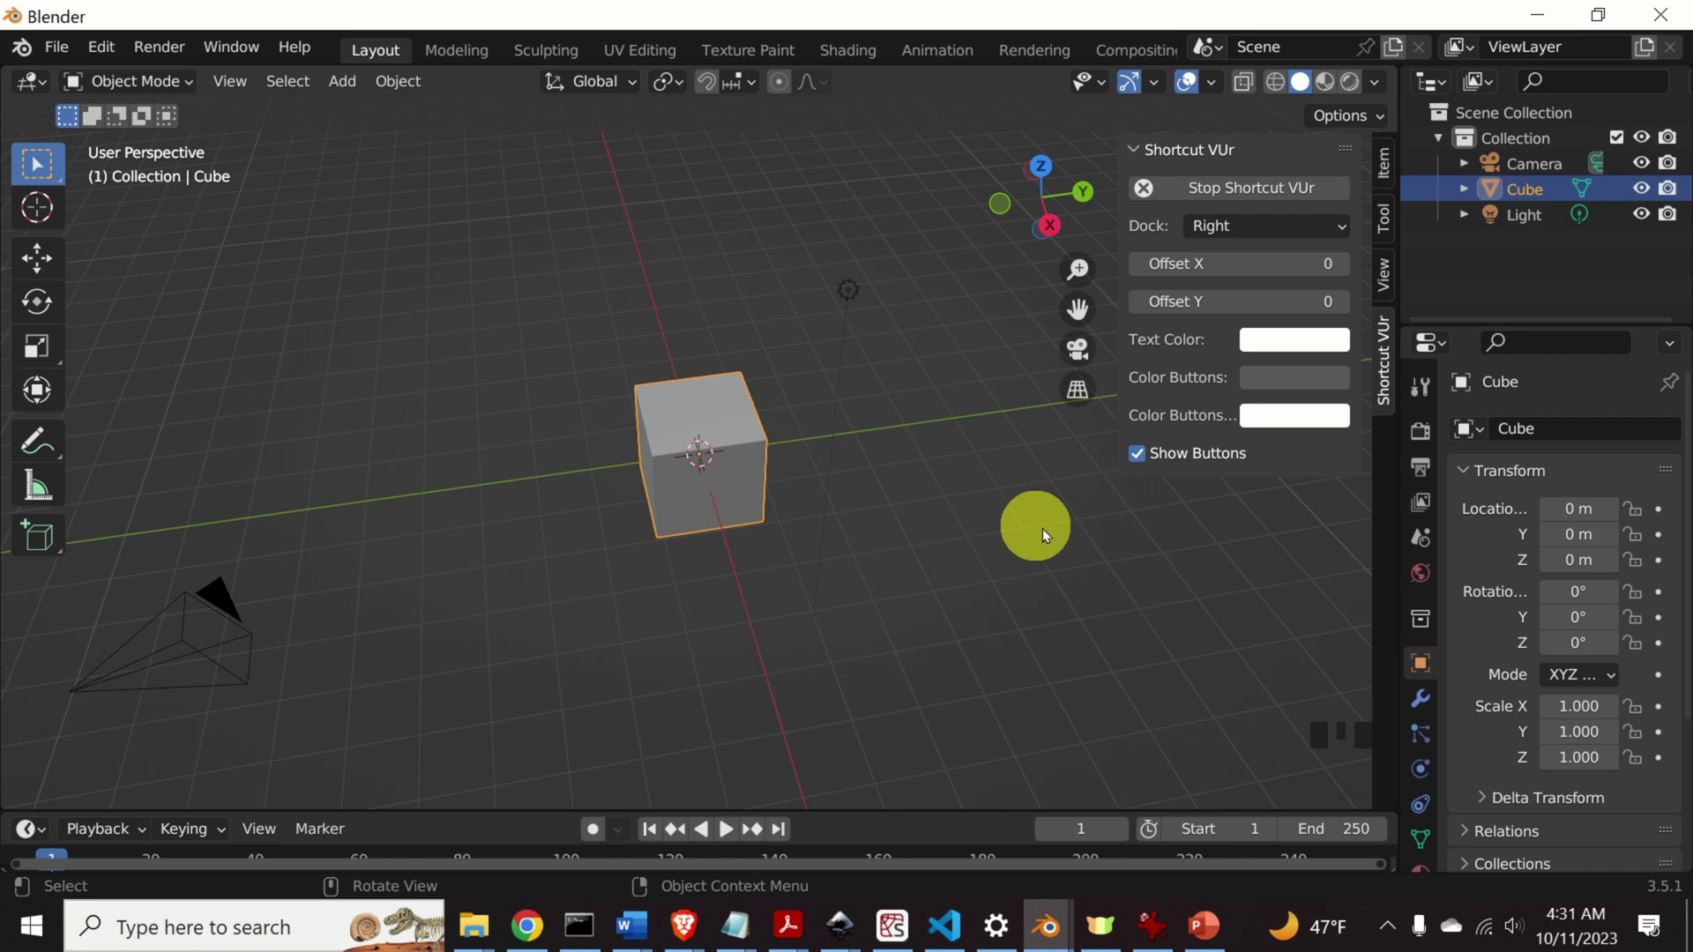
Collapse the key-display add-on panel and orbit the default scene, toggling the cube's selection.
{"action": "left_click", "coordinate": [1147, 157]}
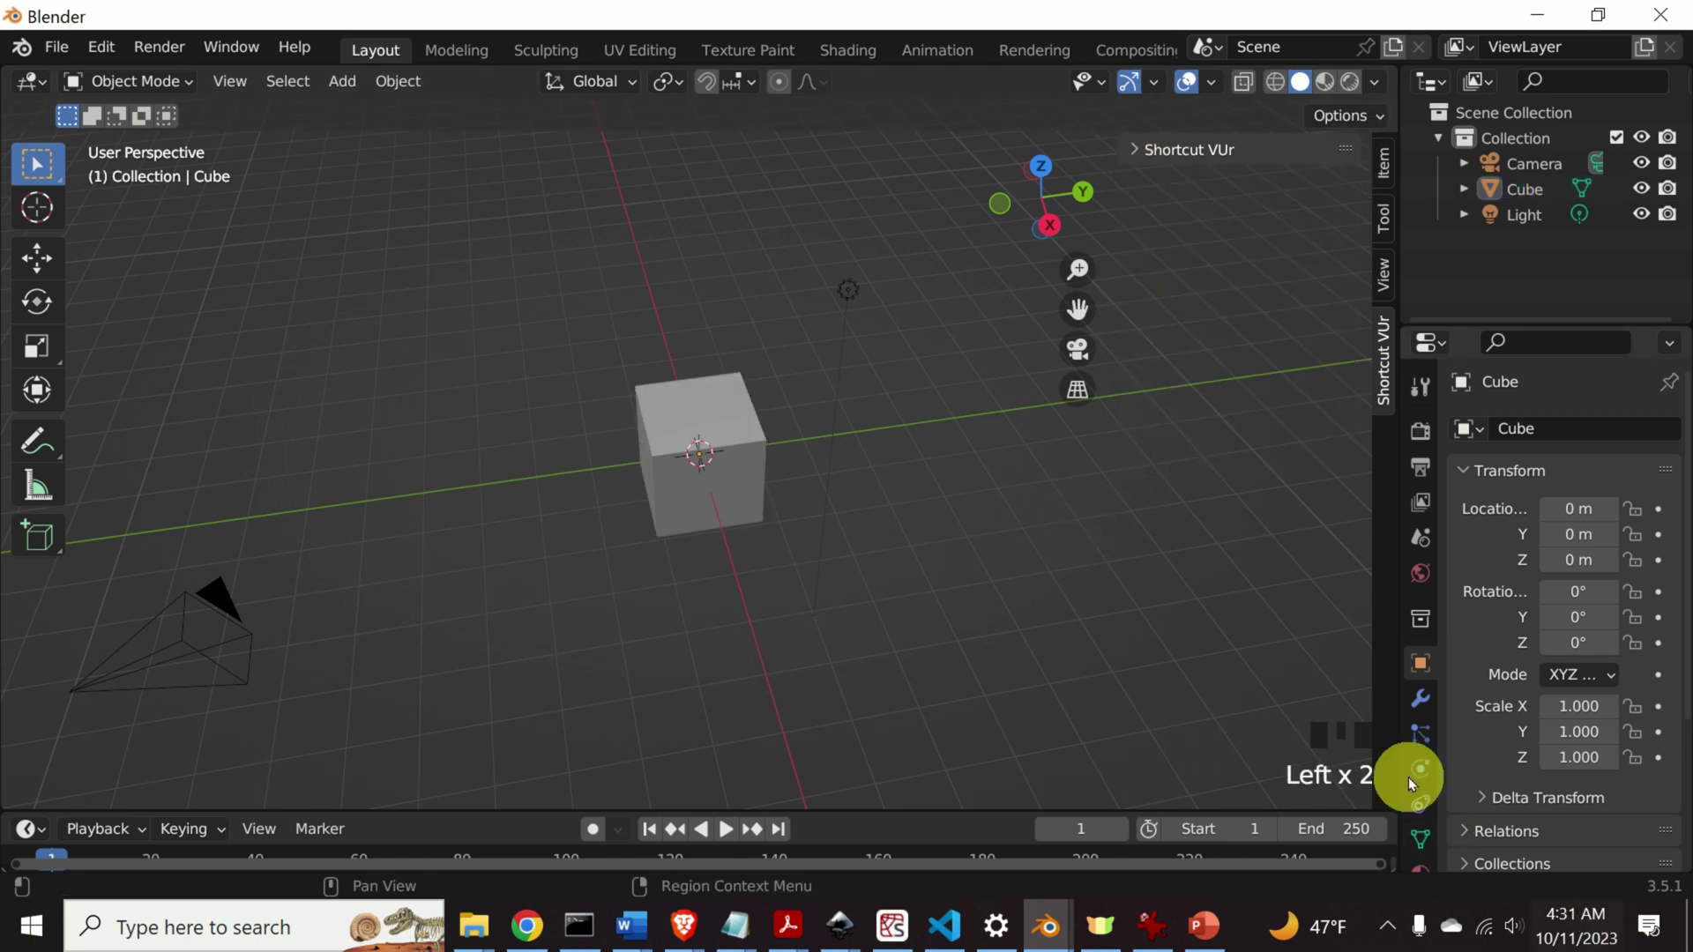
{"action": "left_click_drag", "start_coordinate": [1137, 590], "coordinate": [948, 521]}
{"action": "left_click_drag", "start_coordinate": [948, 521], "coordinate": [1090, 625]}
{"action": "left_click", "coordinate": [1056, 662]}
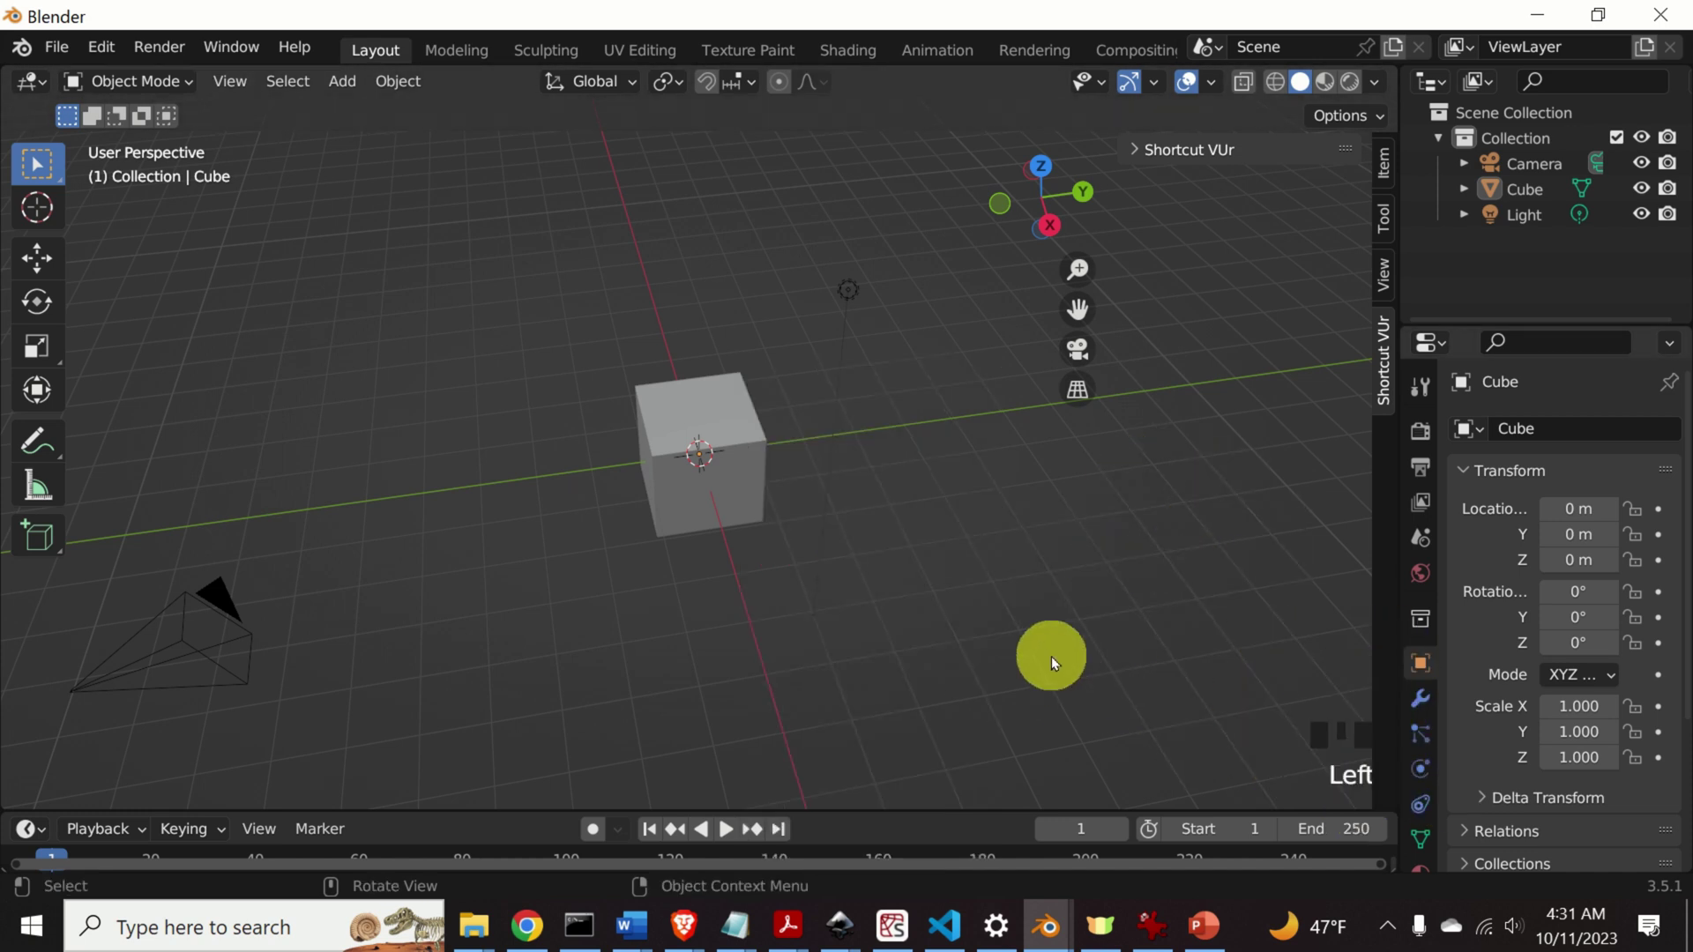
{"action": "key", "text": "b"}
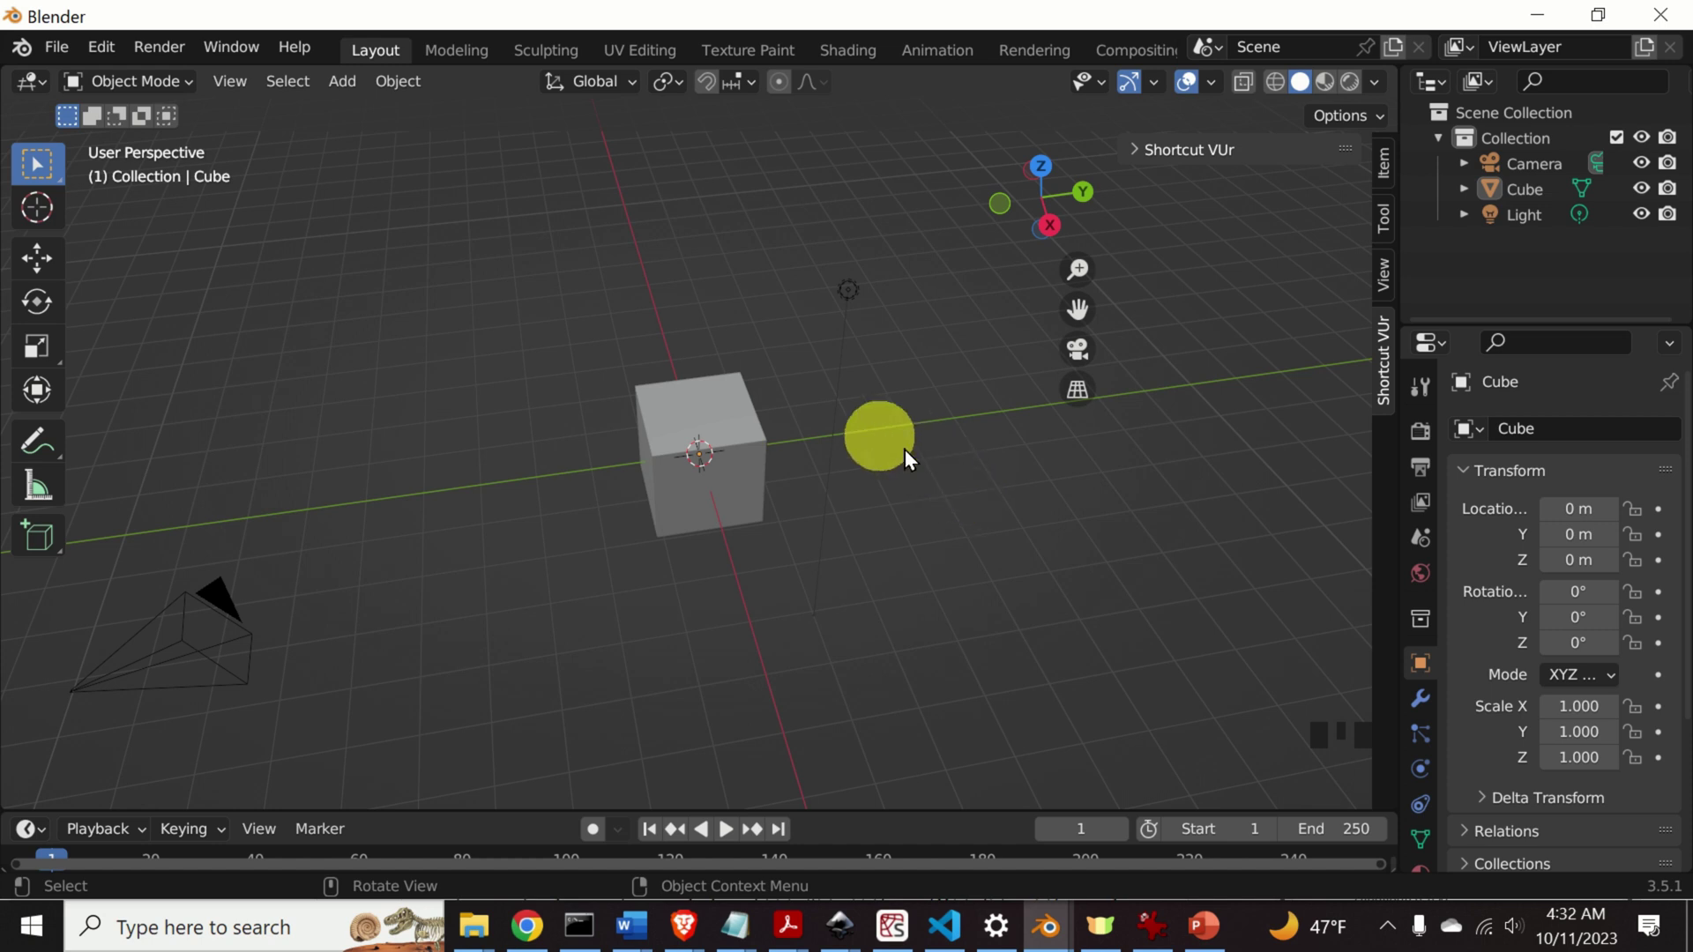
{"action": "left_click", "coordinate": [987, 492]}
{"action": "left_click", "coordinate": [737, 431]}
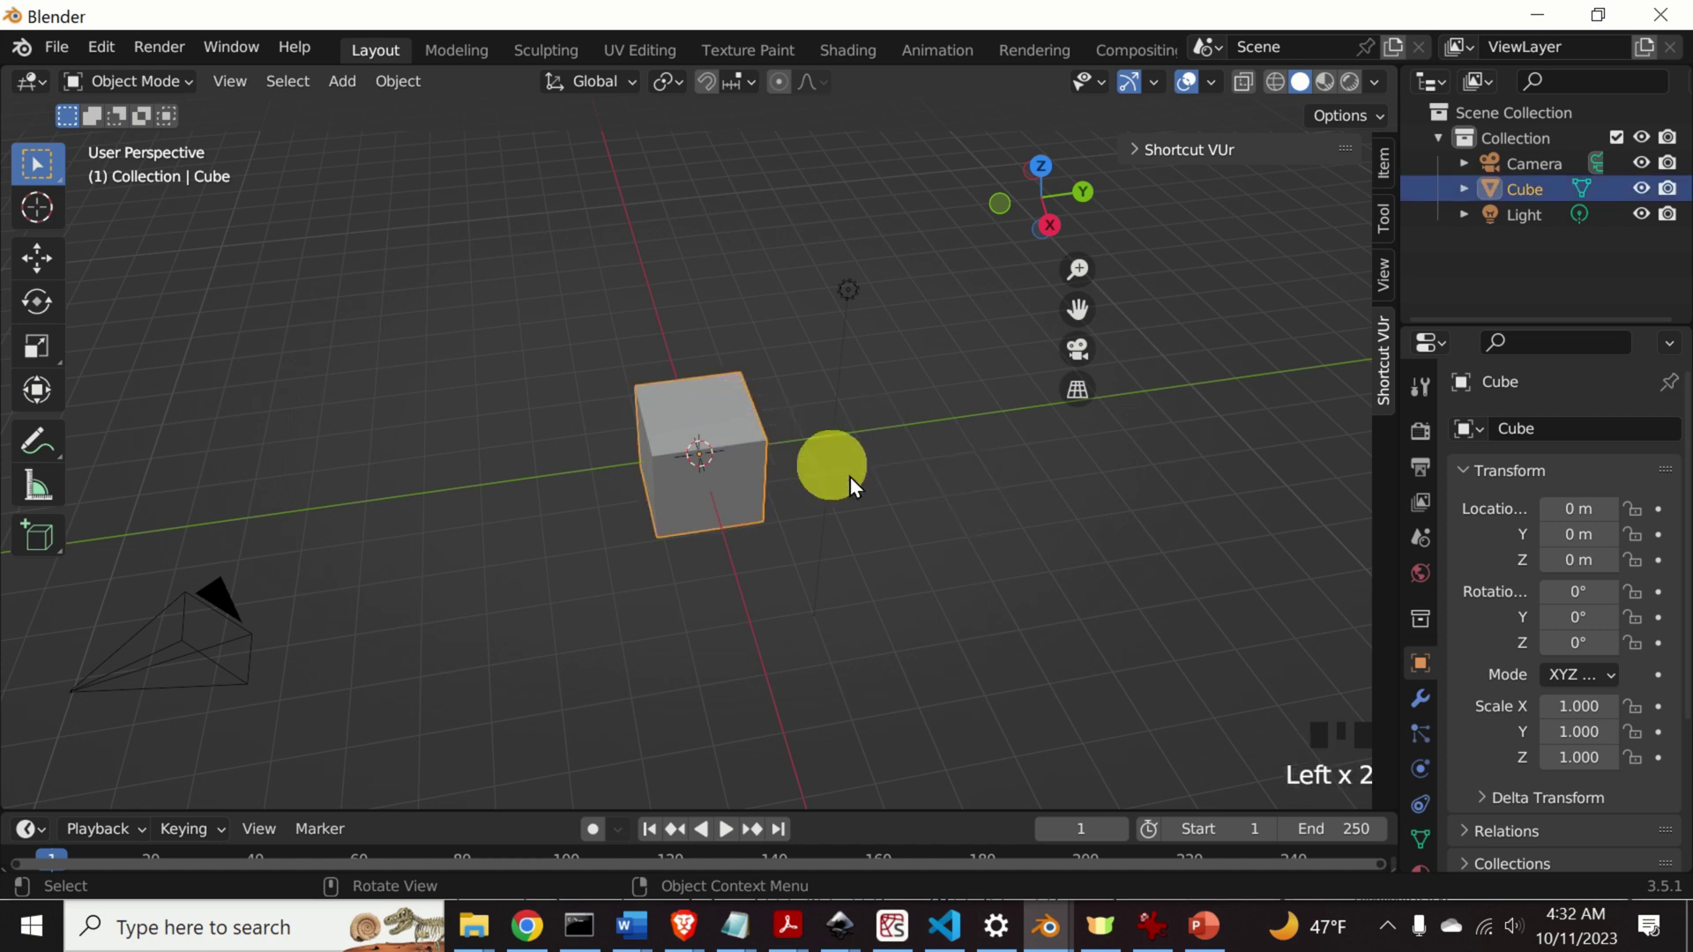
{"action": "left_click", "coordinate": [933, 529]}
{"action": "left_click", "coordinate": [725, 454]}
{"action": "left_click", "coordinate": [934, 502]}
{"action": "scroll", "scroll_direction": "down", "scroll_amount": 3}
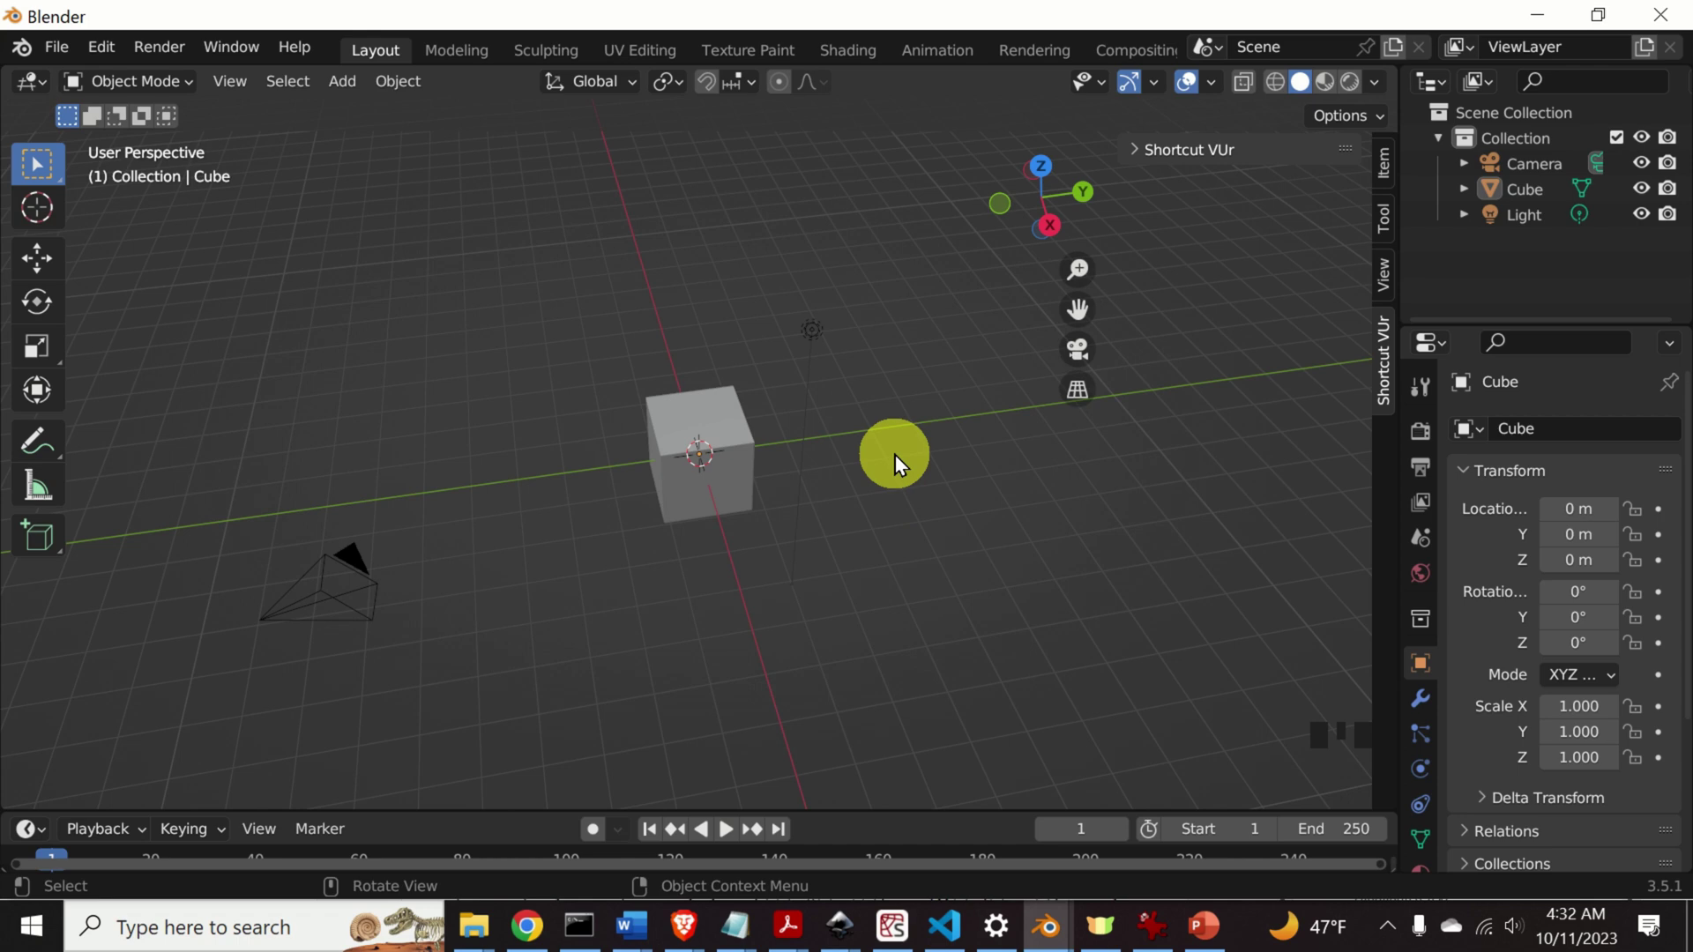
Inspect the cube from several angles and leave it selected as the active object.
{"action": "left_click_drag", "start_coordinate": [973, 468], "coordinate": [868, 435]}
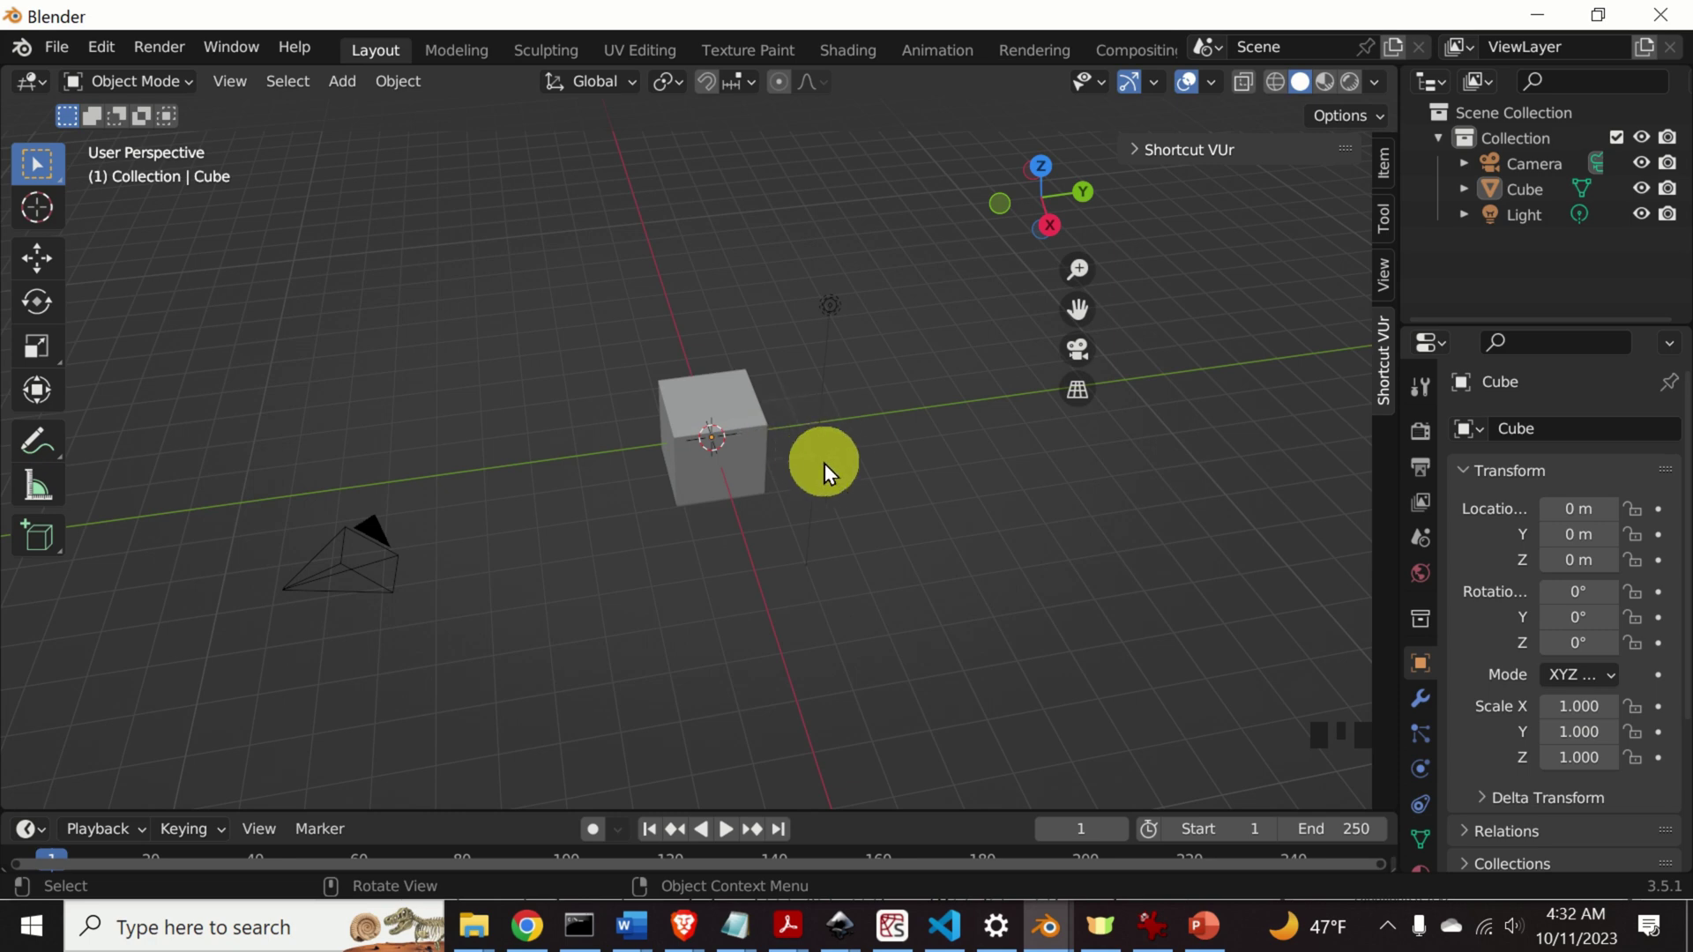
{"action": "left_click_drag", "start_coordinate": [852, 475], "coordinate": [855, 472]}
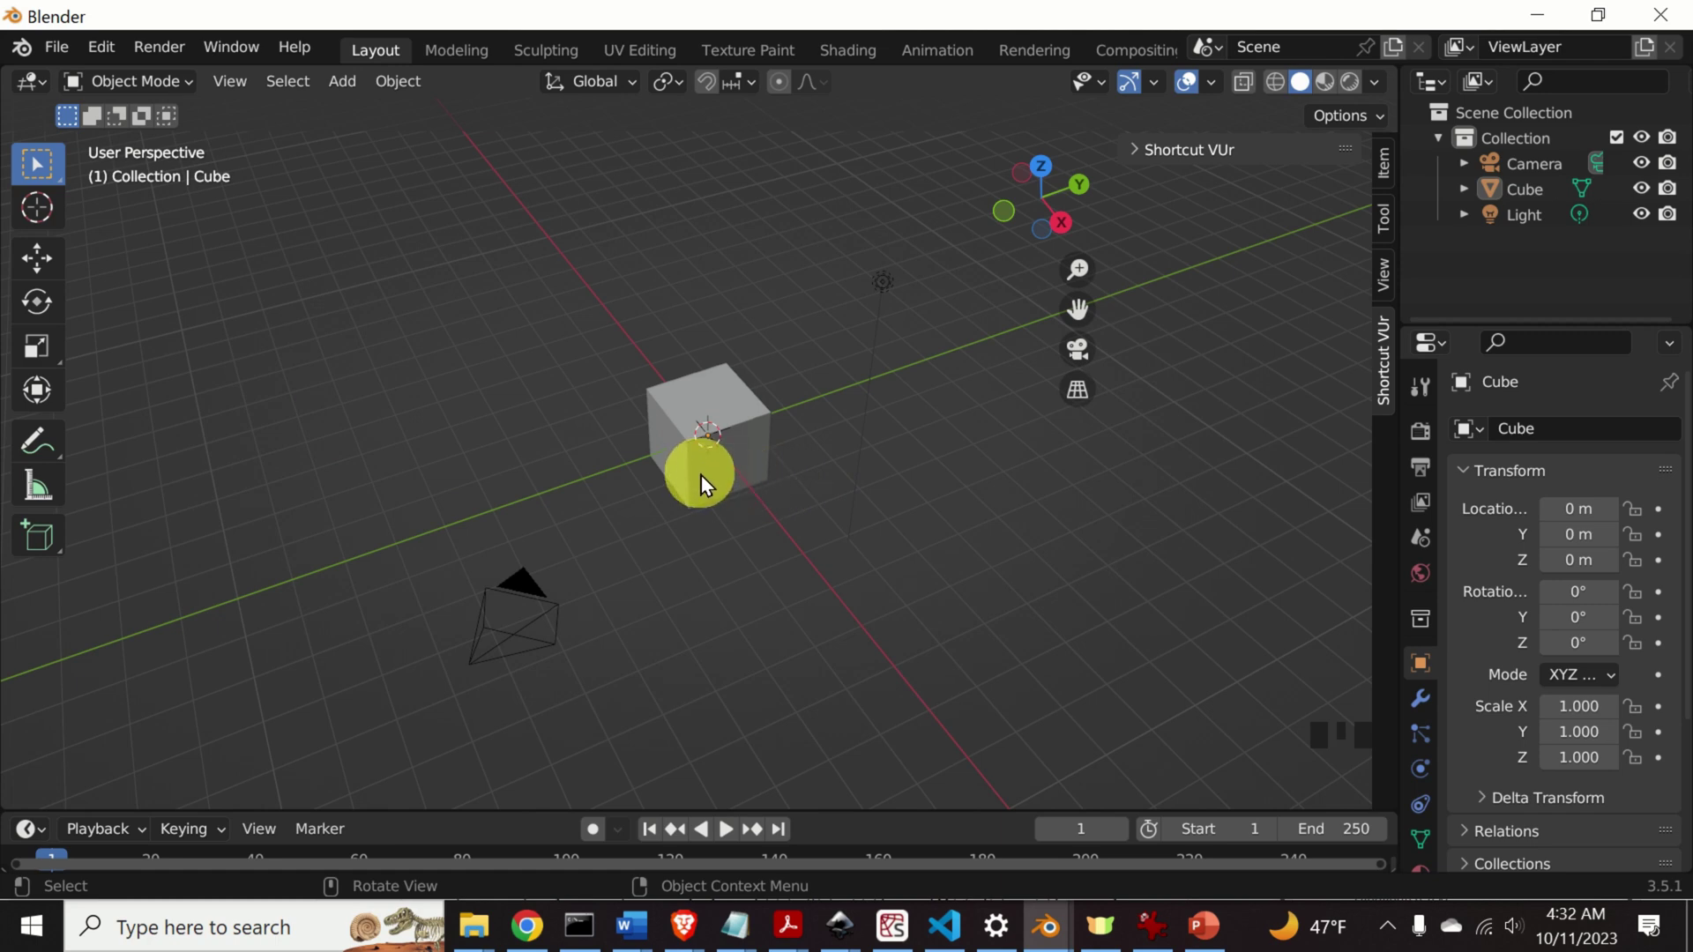
{"action": "left_click_drag", "start_coordinate": [791, 446], "coordinate": [783, 395]}
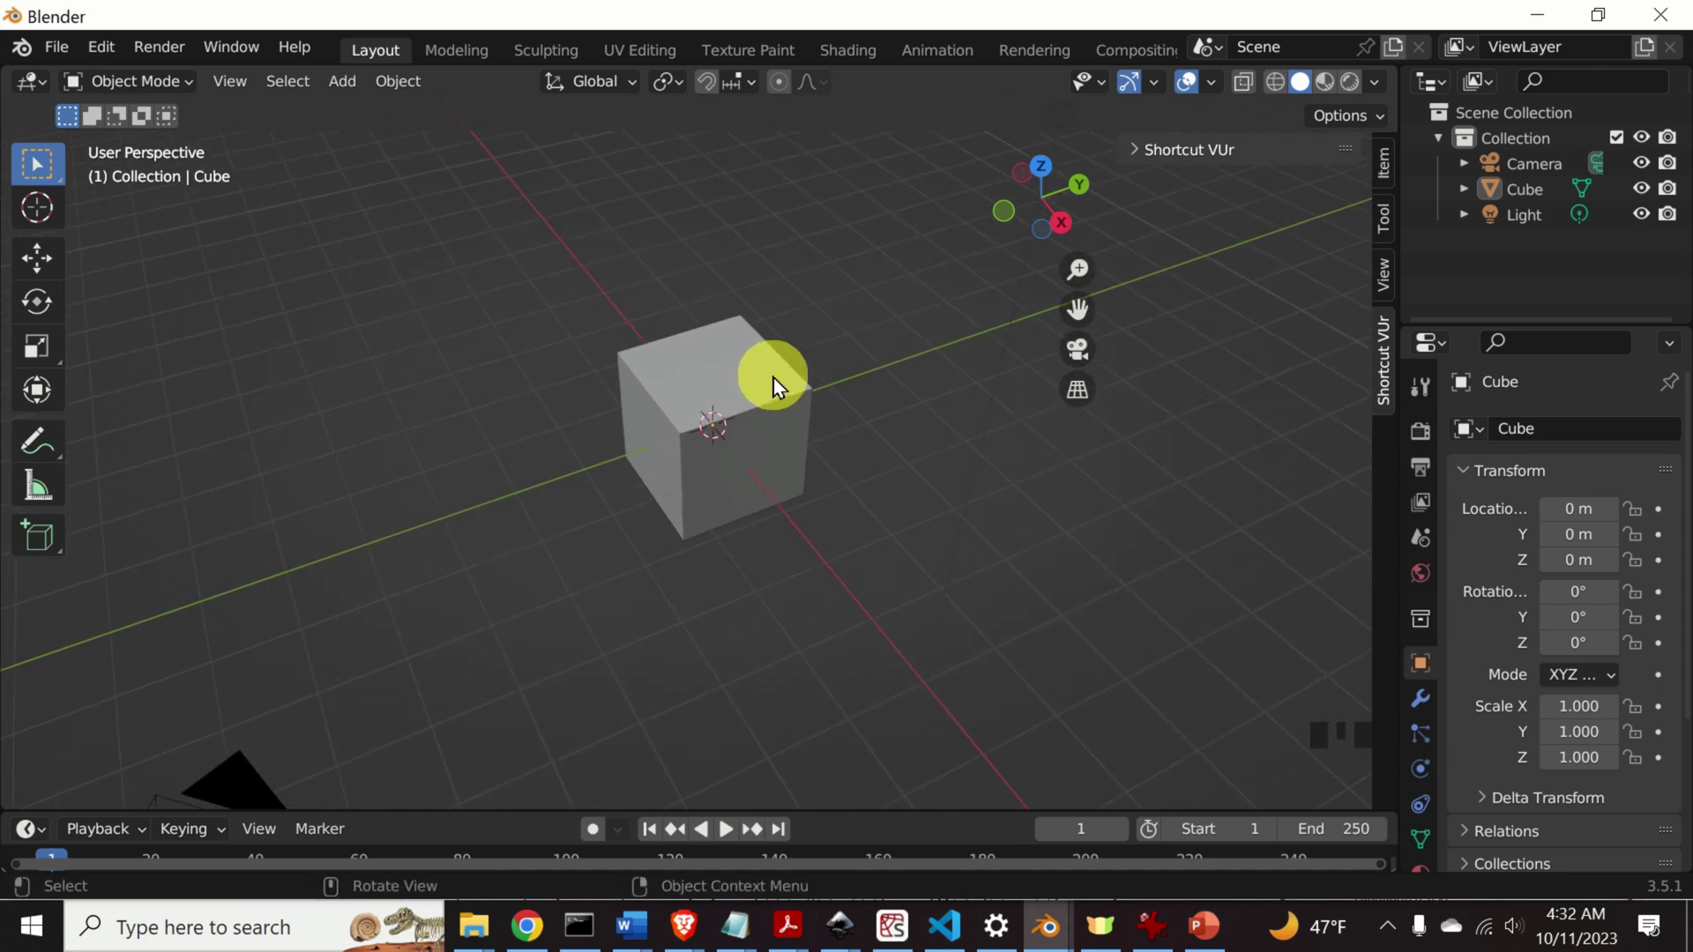
{"action": "scroll", "scroll_direction": "up", "scroll_amount": 3}
{"action": "scroll", "scroll_direction": "down", "scroll_amount": 3}
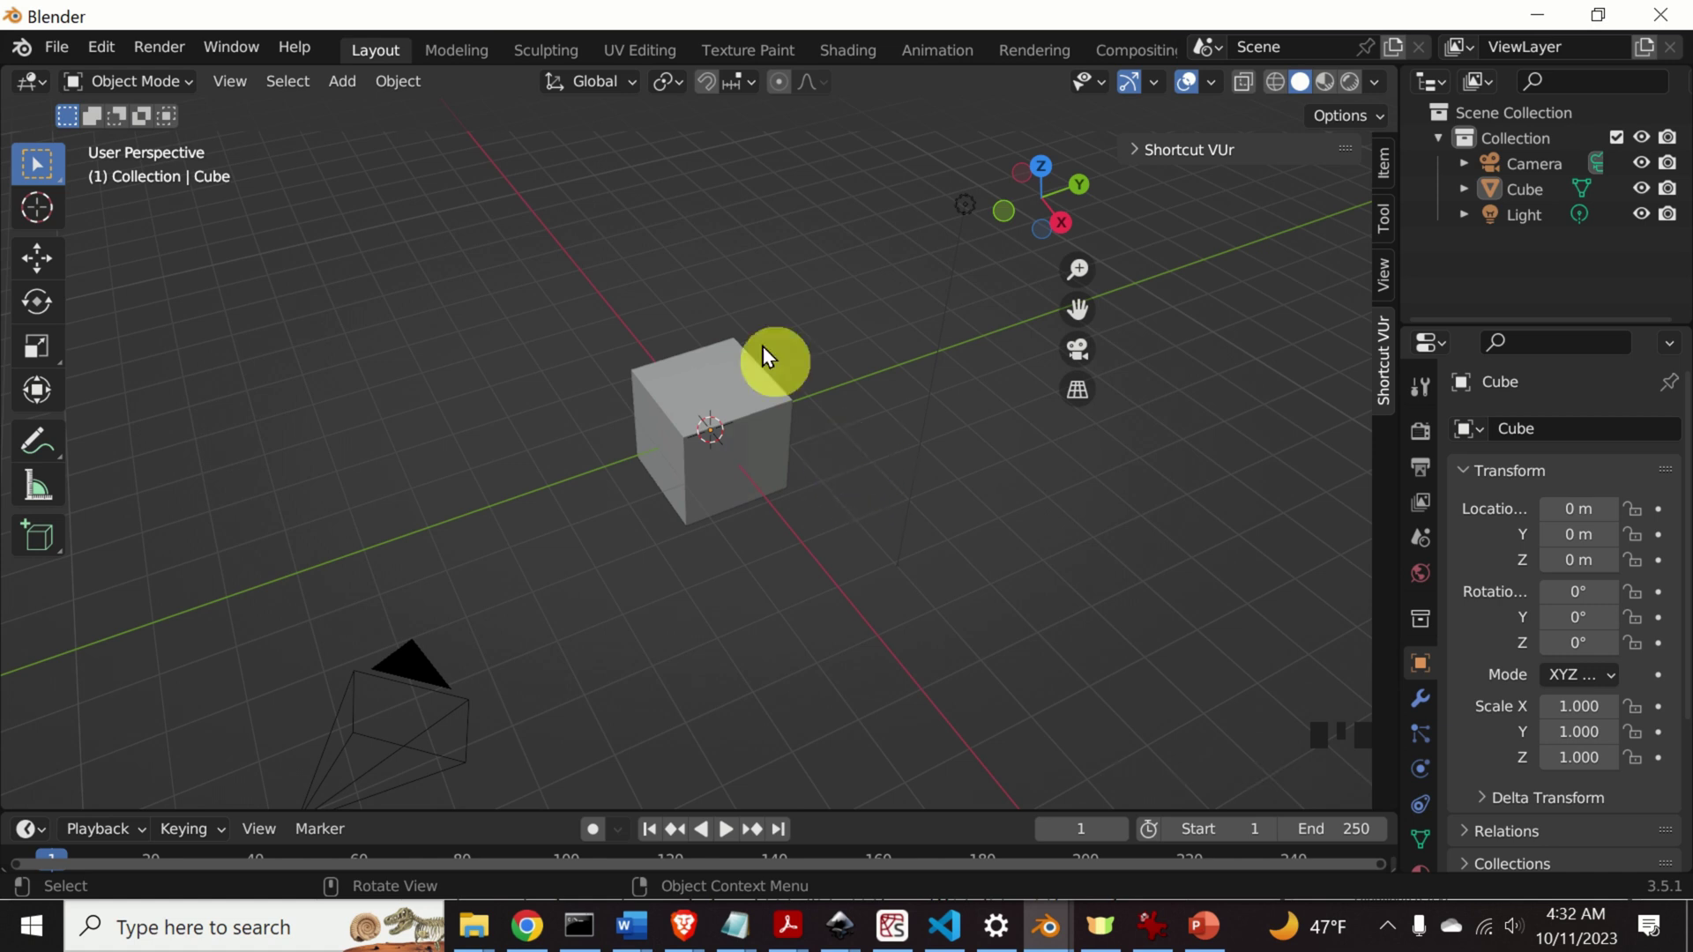
{"action": "left_click_drag", "start_coordinate": [806, 561], "coordinate": [767, 422]}
{"action": "left_click", "coordinate": [767, 423]}
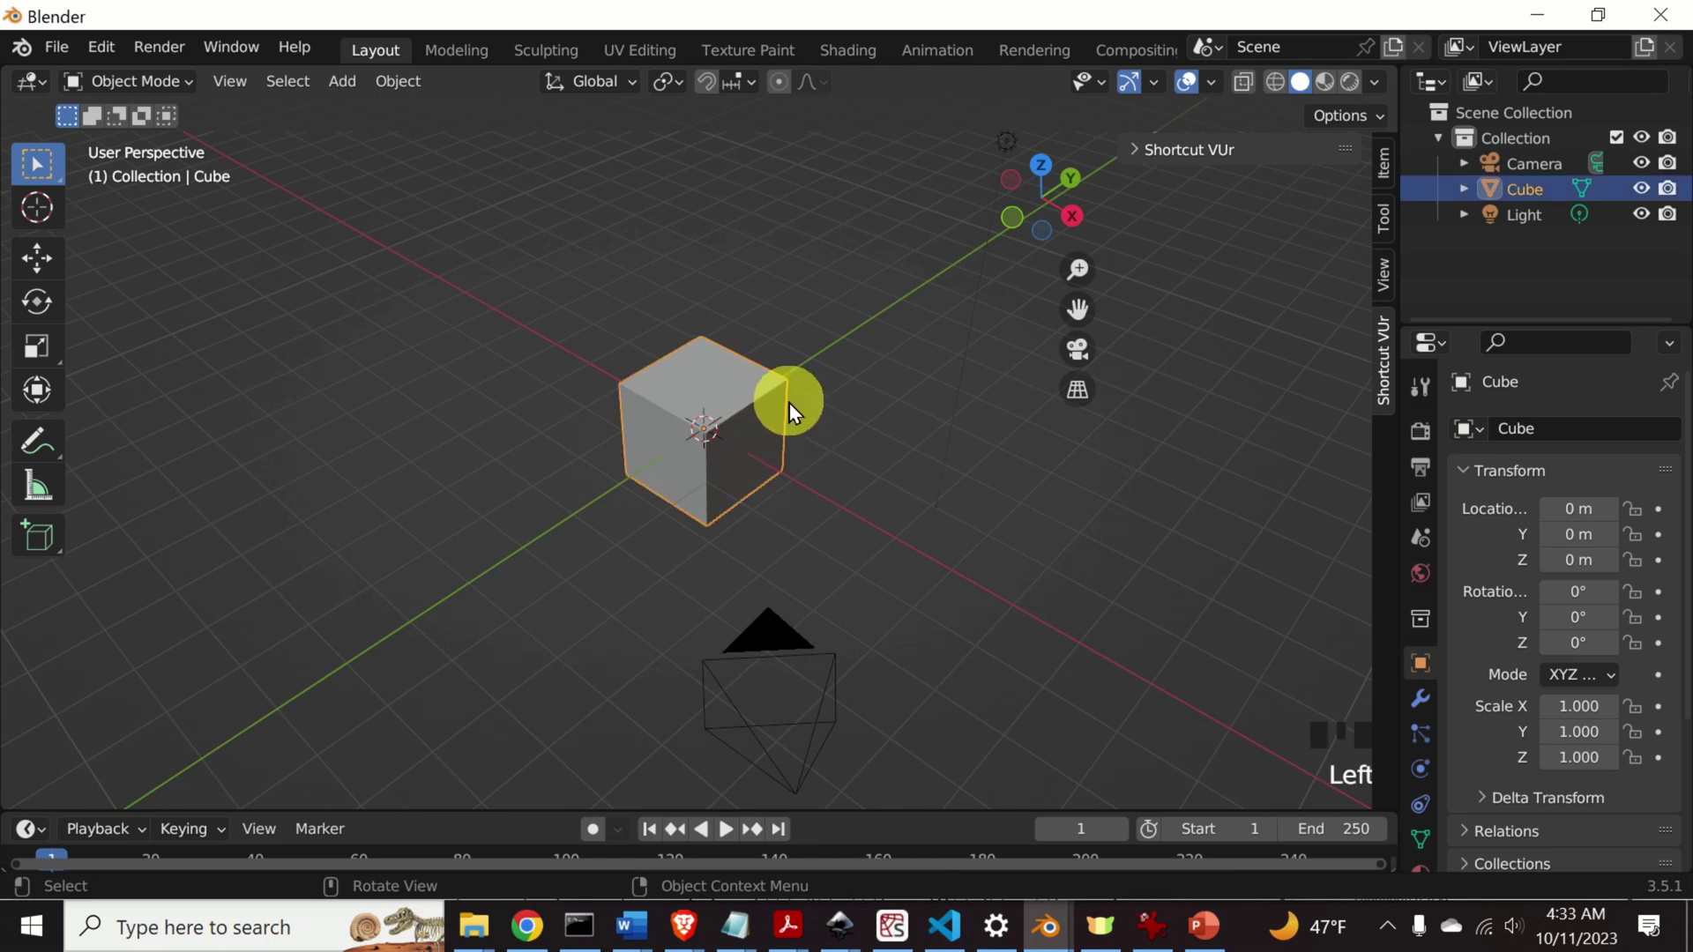
Delete the default cube and add a mesh cylinder at the scene origin.
{"action": "key", "text": "Delete"}
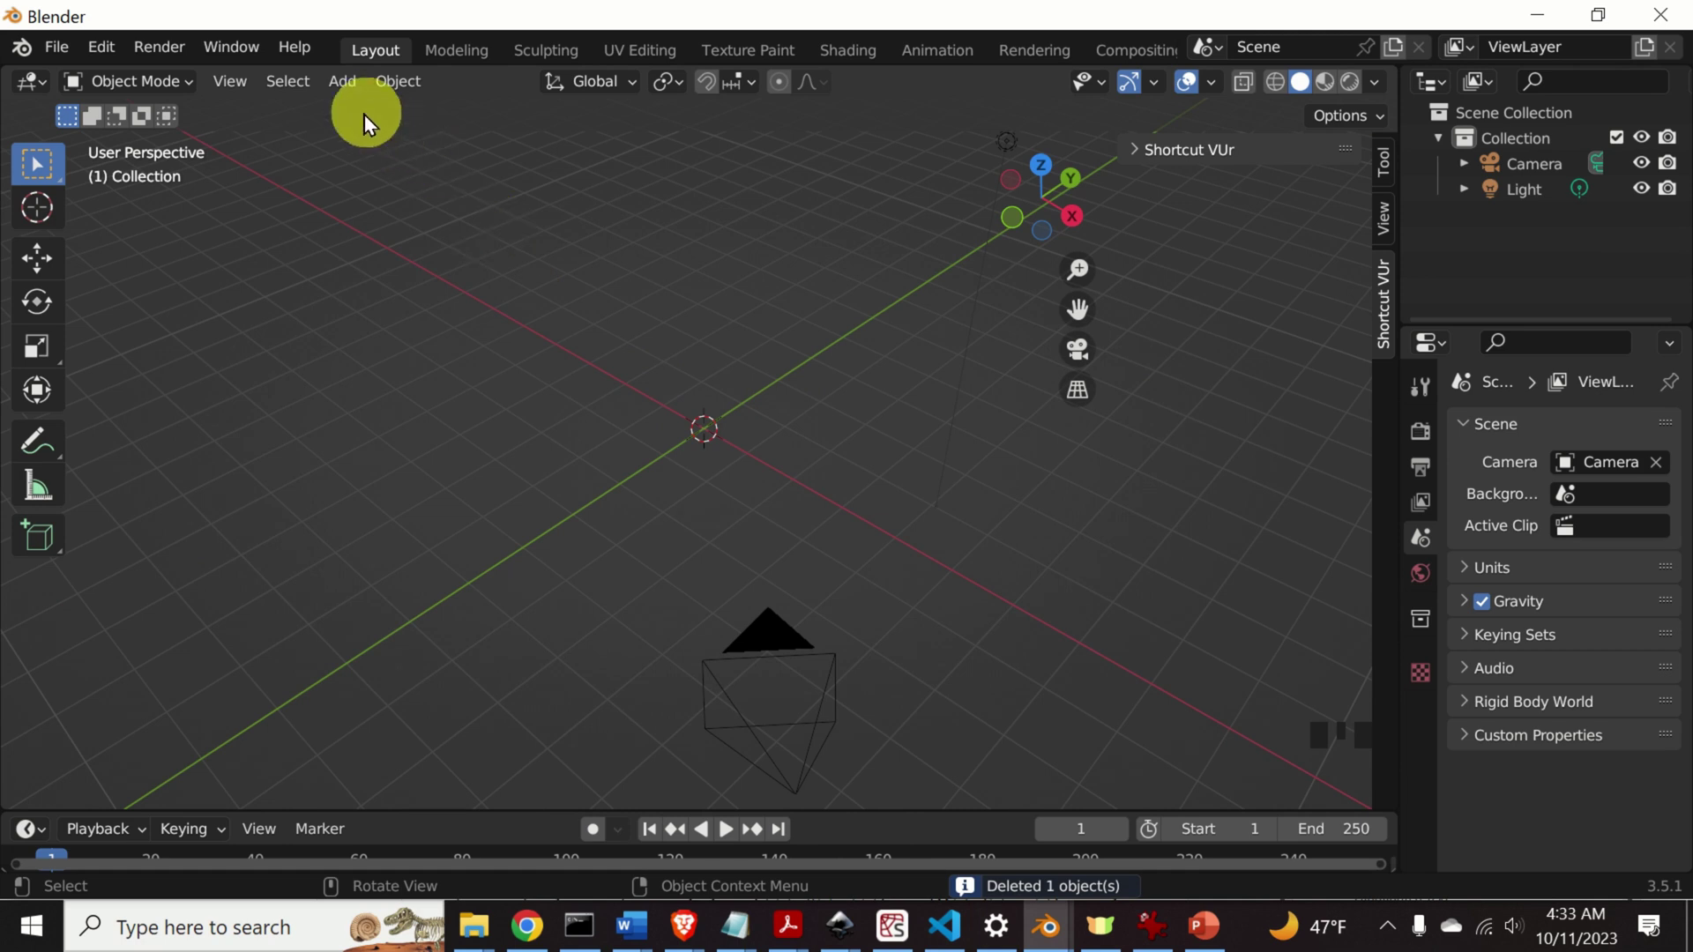
{"action": "left_click_drag", "start_coordinate": [347, 88], "coordinate": [618, 252]}
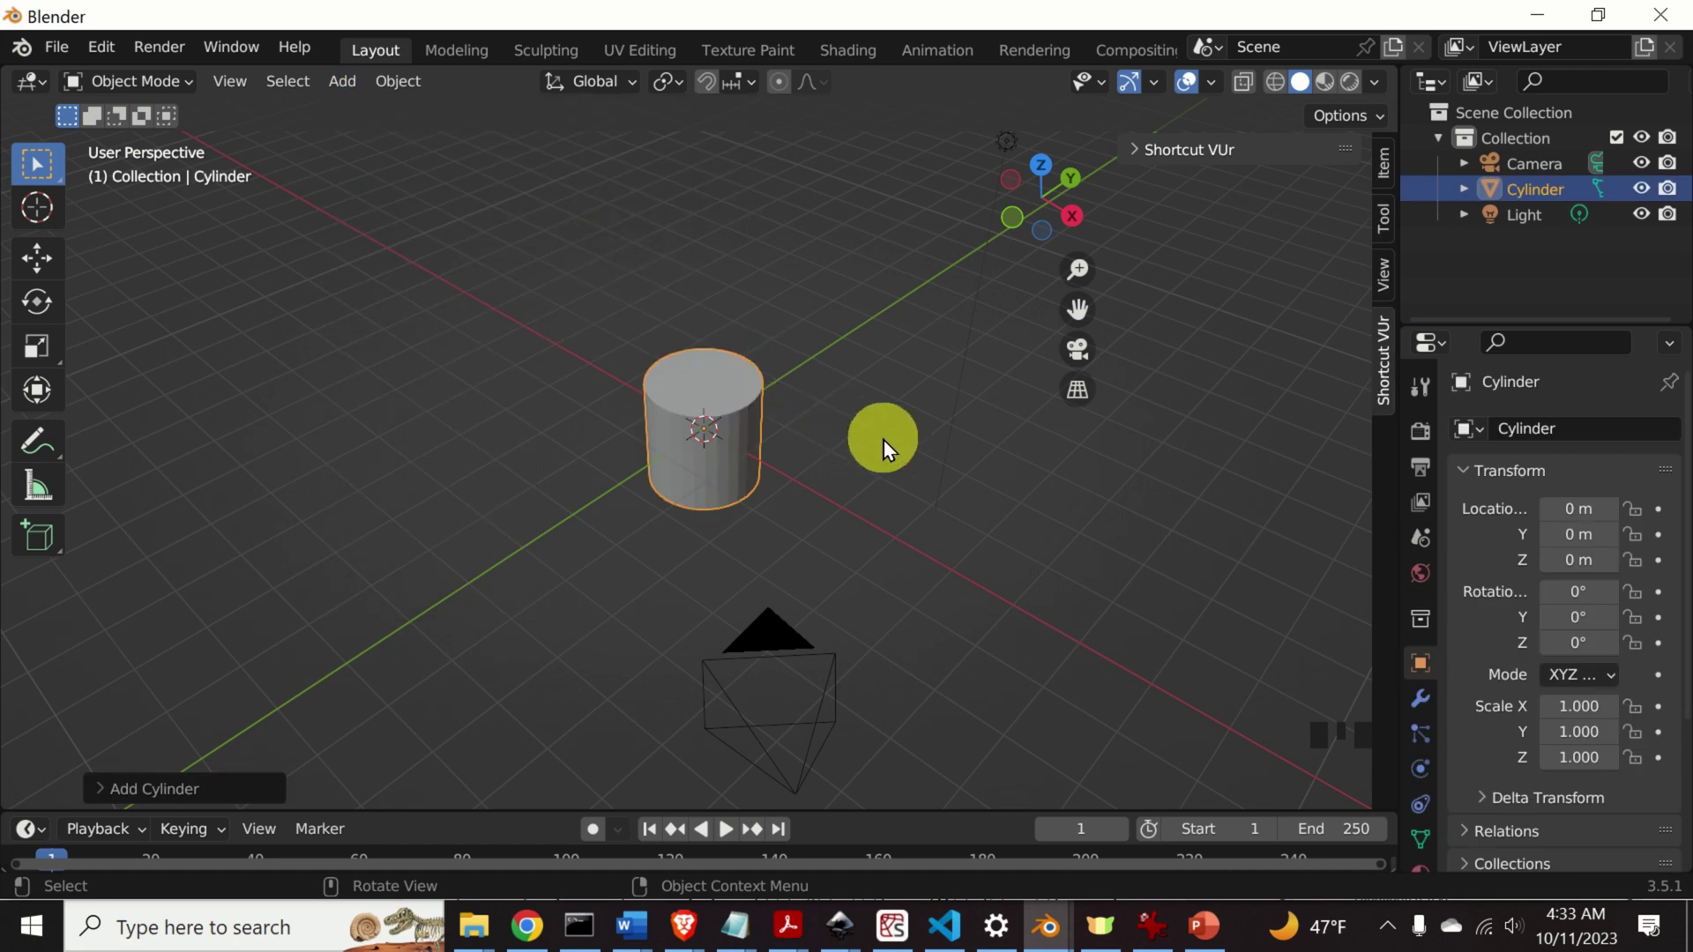
{"action": "left_click_drag", "start_coordinate": [921, 460], "coordinate": [105, 366]}
{"action": "left_click_drag", "start_coordinate": [46, 361], "coordinate": [832, 454]}
{"action": "left_click_drag", "start_coordinate": [833, 454], "coordinate": [718, 349]}
Scale the cylinder up along Z with the Scale tool until it is a tall pole.
{"action": "left_click", "coordinate": [717, 350]}
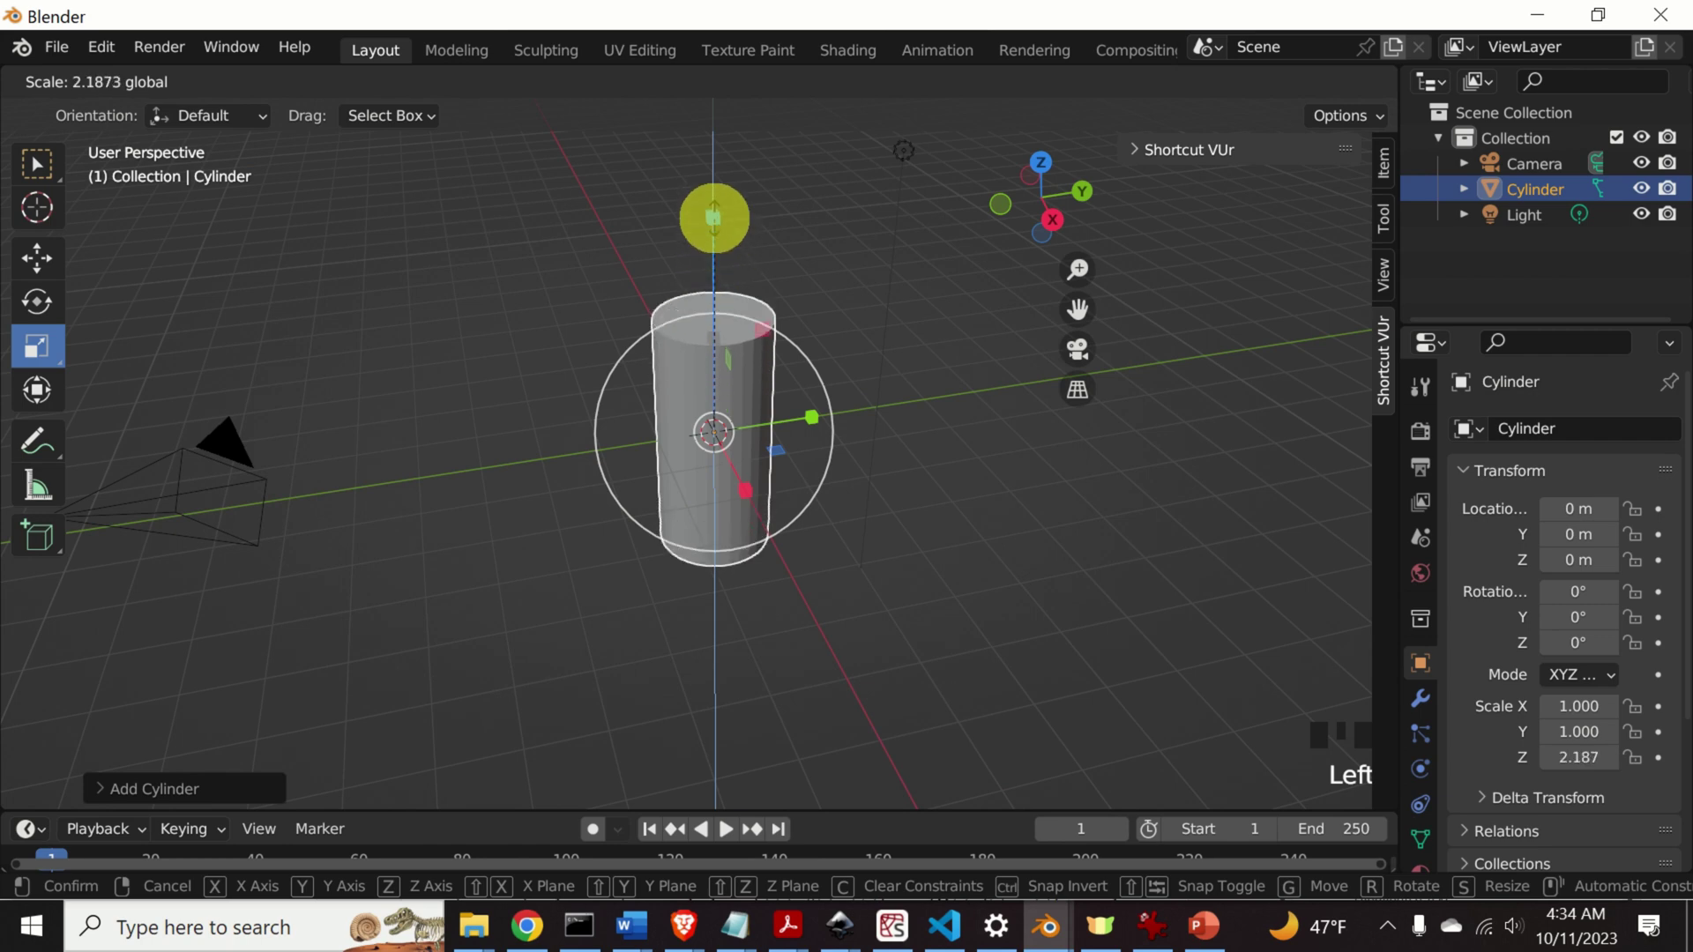
{"action": "scroll", "scroll_direction": "down", "scroll_amount": 3}
{"action": "left_click", "coordinate": [718, 352]}
{"action": "left_click", "coordinate": [911, 480]}
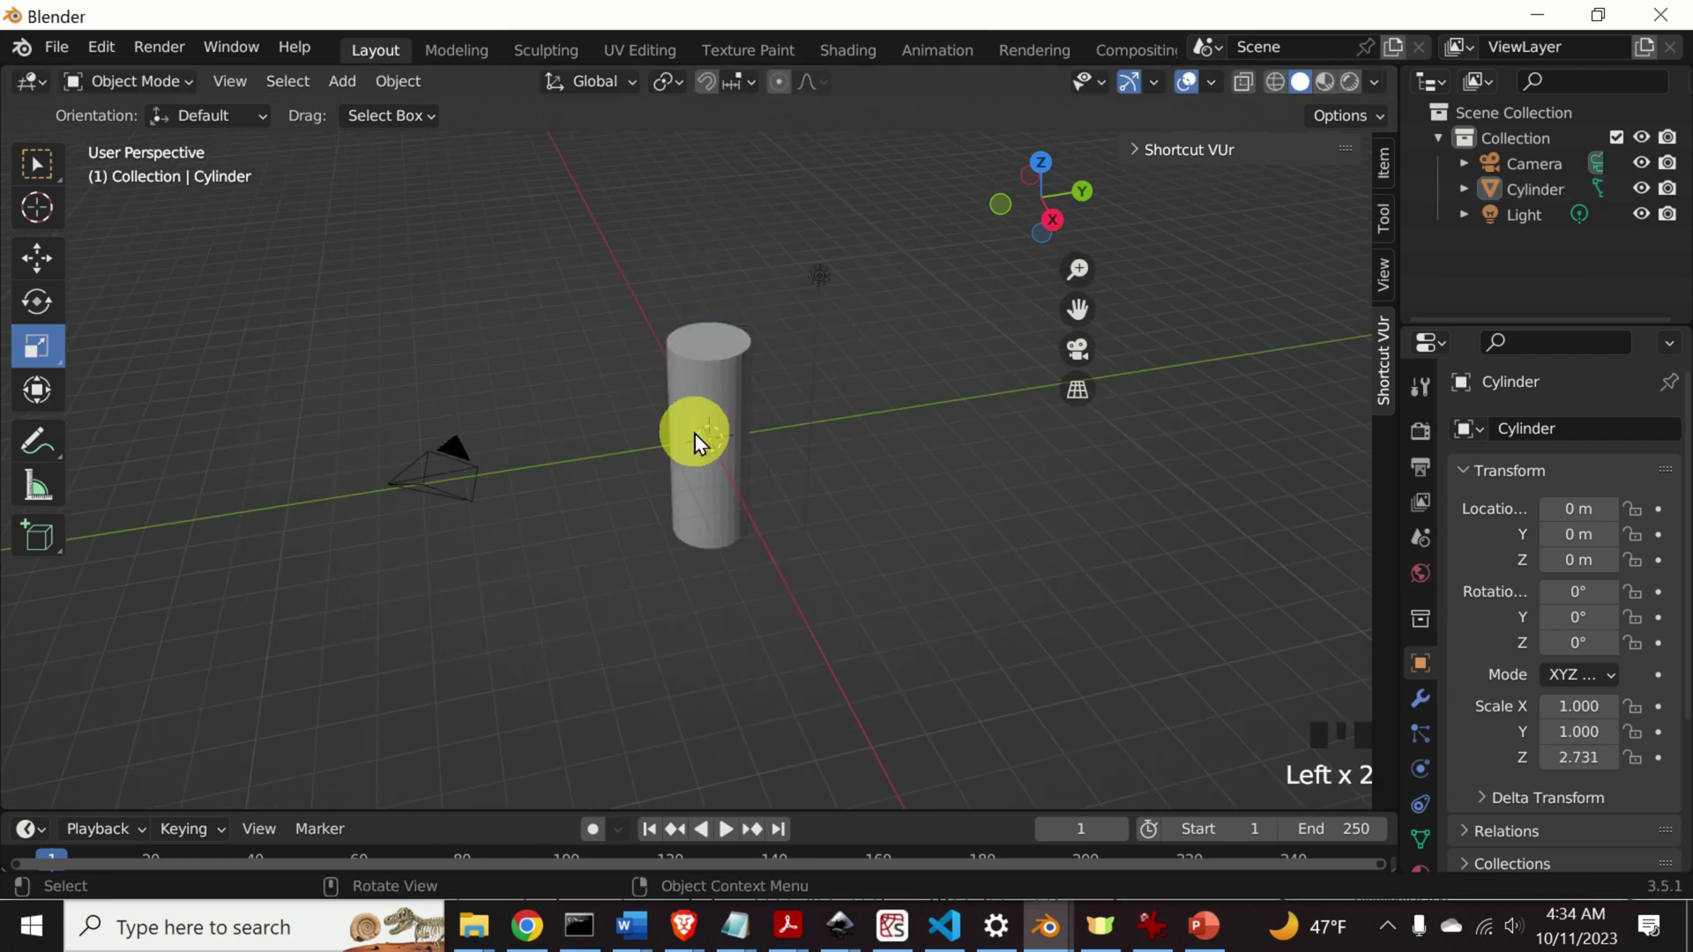
{"action": "left_click", "coordinate": [716, 355]}
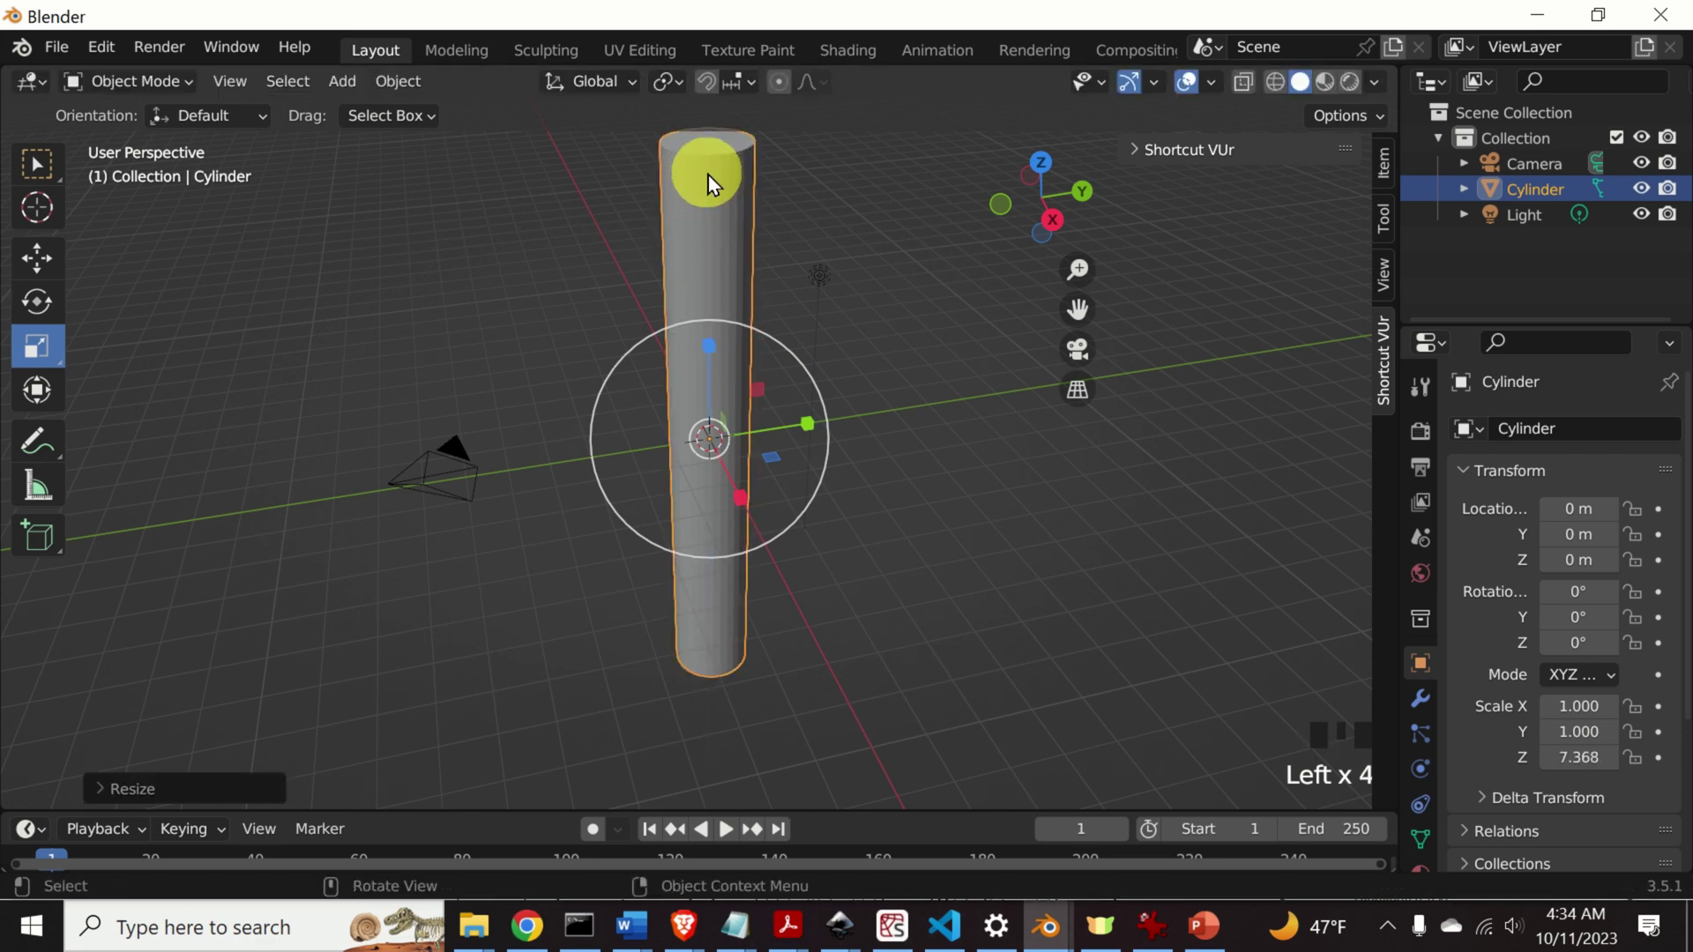
{"action": "scroll", "scroll_direction": "down", "scroll_amount": 3}
{"action": "left_click", "coordinate": [720, 446]}
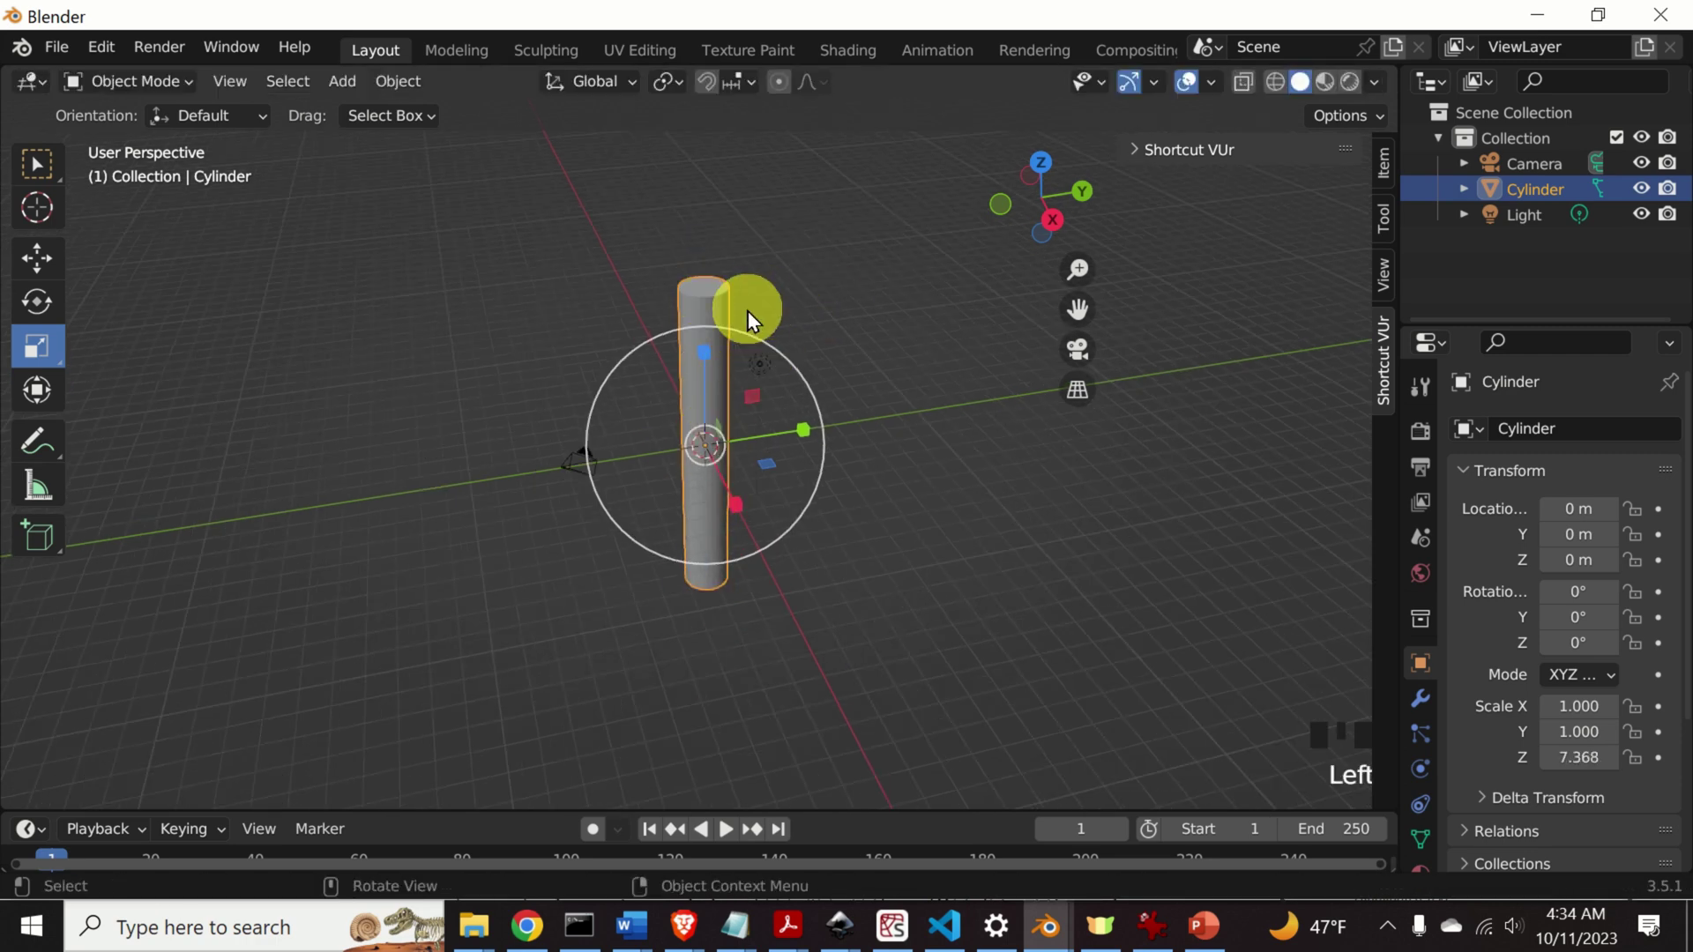
{"action": "left_click", "coordinate": [715, 358]}
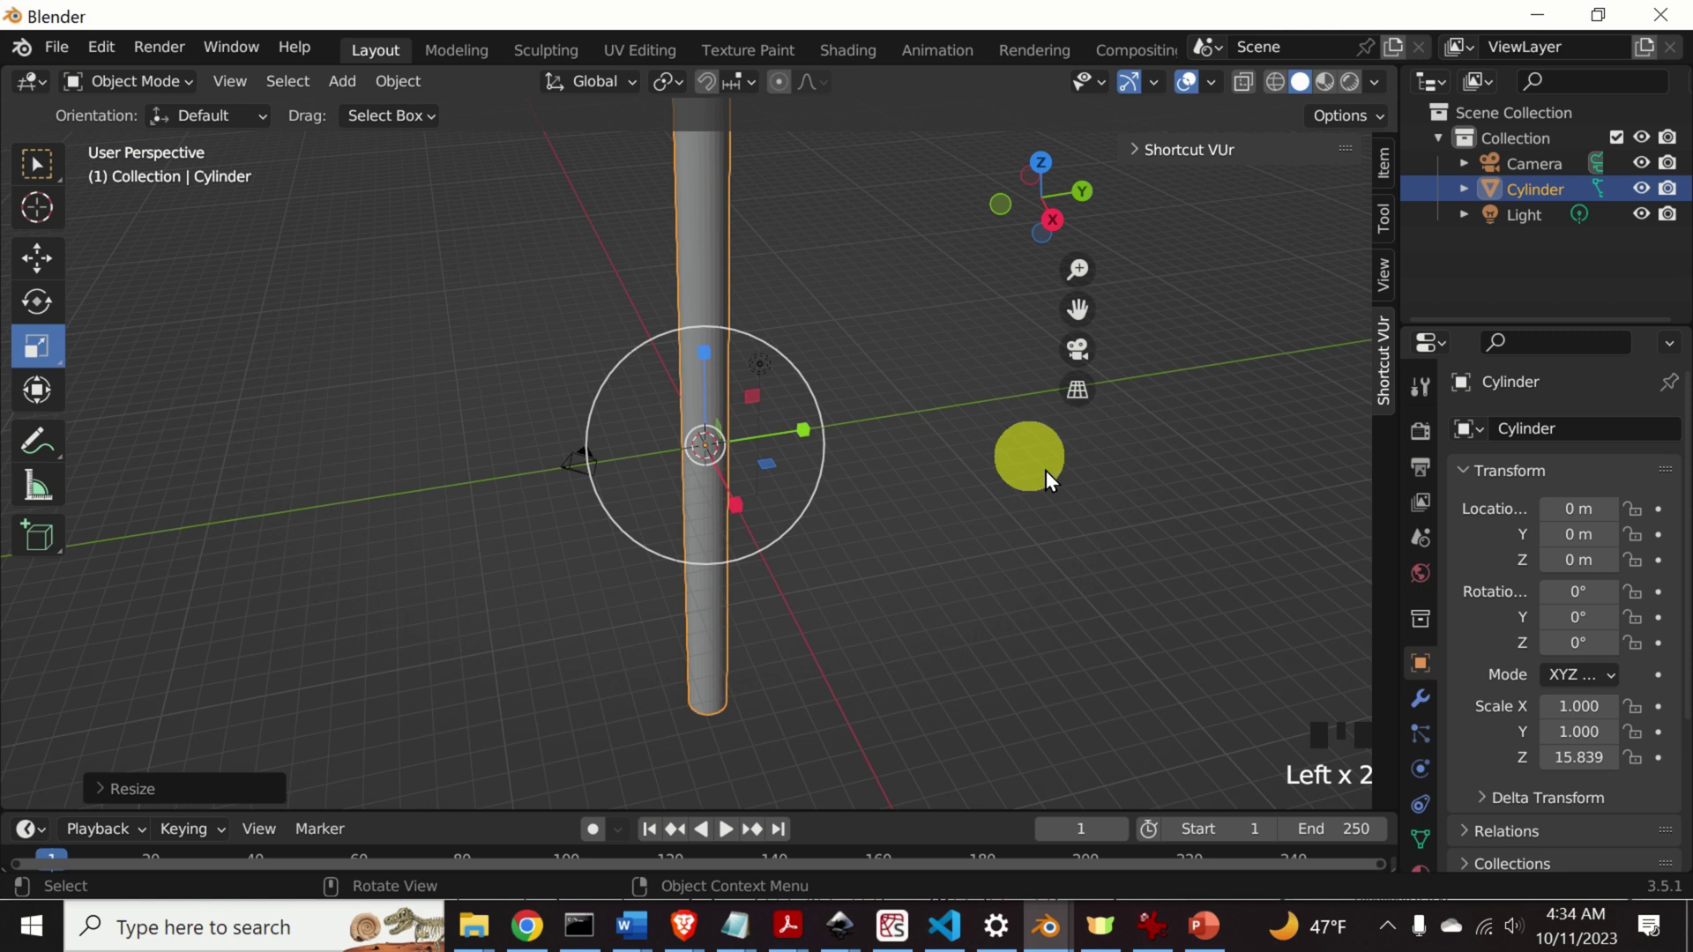
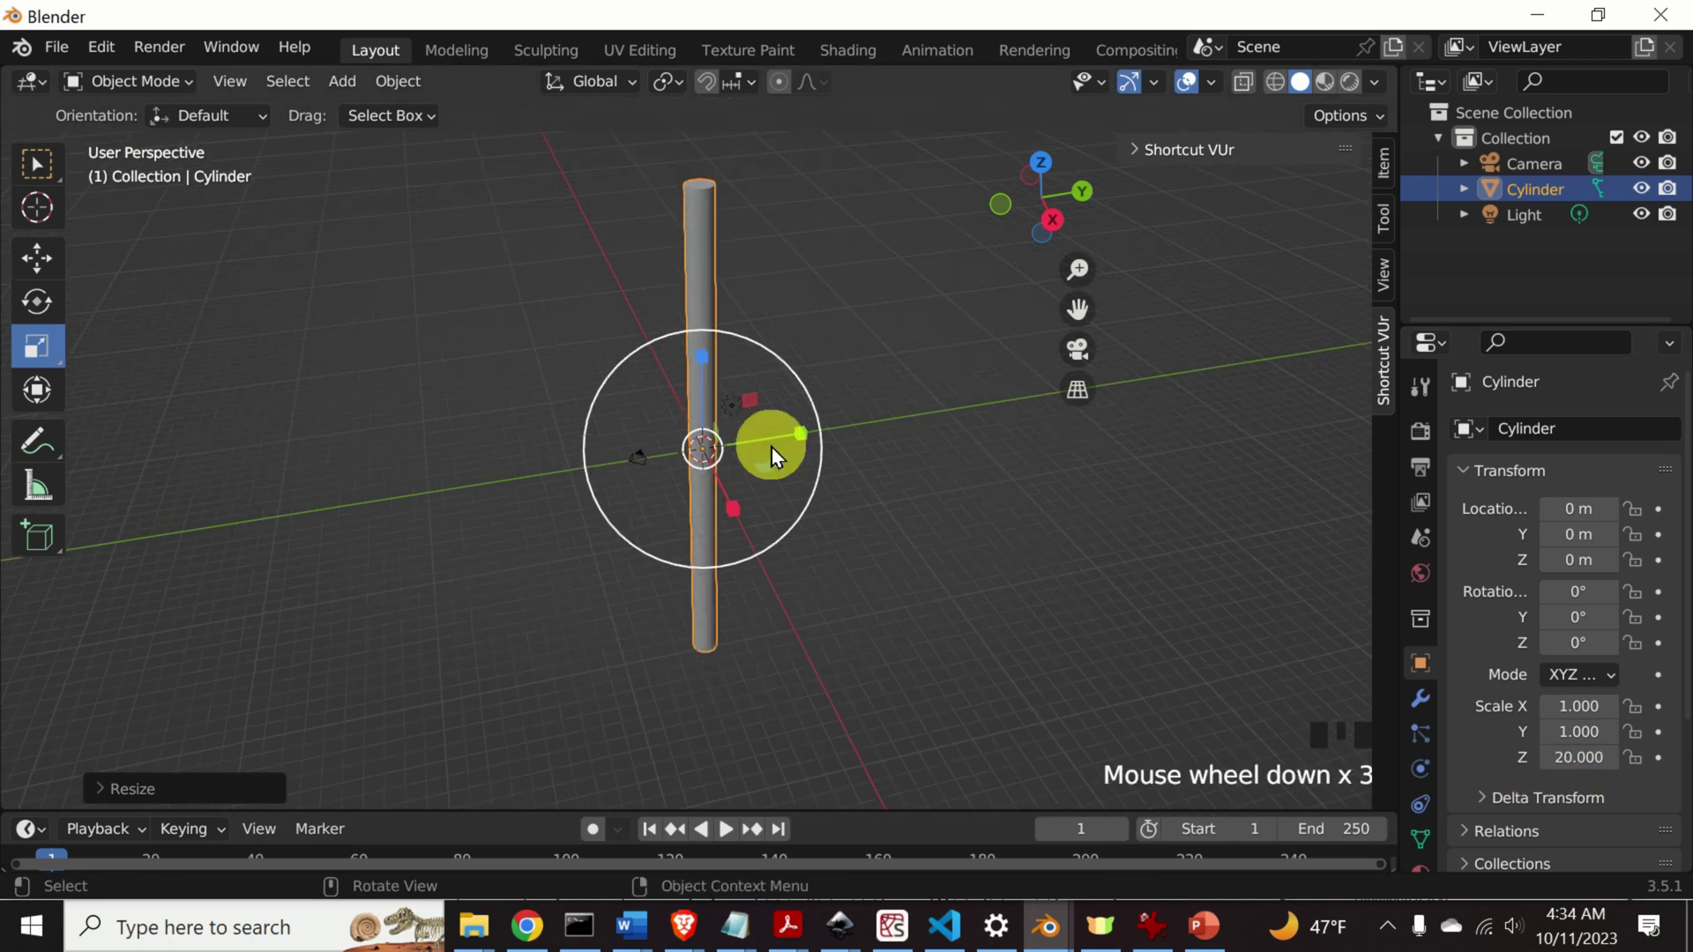
Scale the cylinder down sideways so it becomes a slender upright rod.
{"action": "scroll", "scroll_direction": "down", "scroll_amount": 3}
{"action": "left_click_drag", "start_coordinate": [843, 451], "coordinate": [718, 470]}
{"action": "scroll", "scroll_direction": "up", "scroll_amount": 3}
{"action": "scroll", "scroll_direction": "down", "scroll_amount": 3}
{"action": "scroll", "scroll_direction": "up", "scroll_amount": 3}
{"action": "left_click", "coordinate": [813, 487]}
{"action": "left_click", "coordinate": [660, 526]}
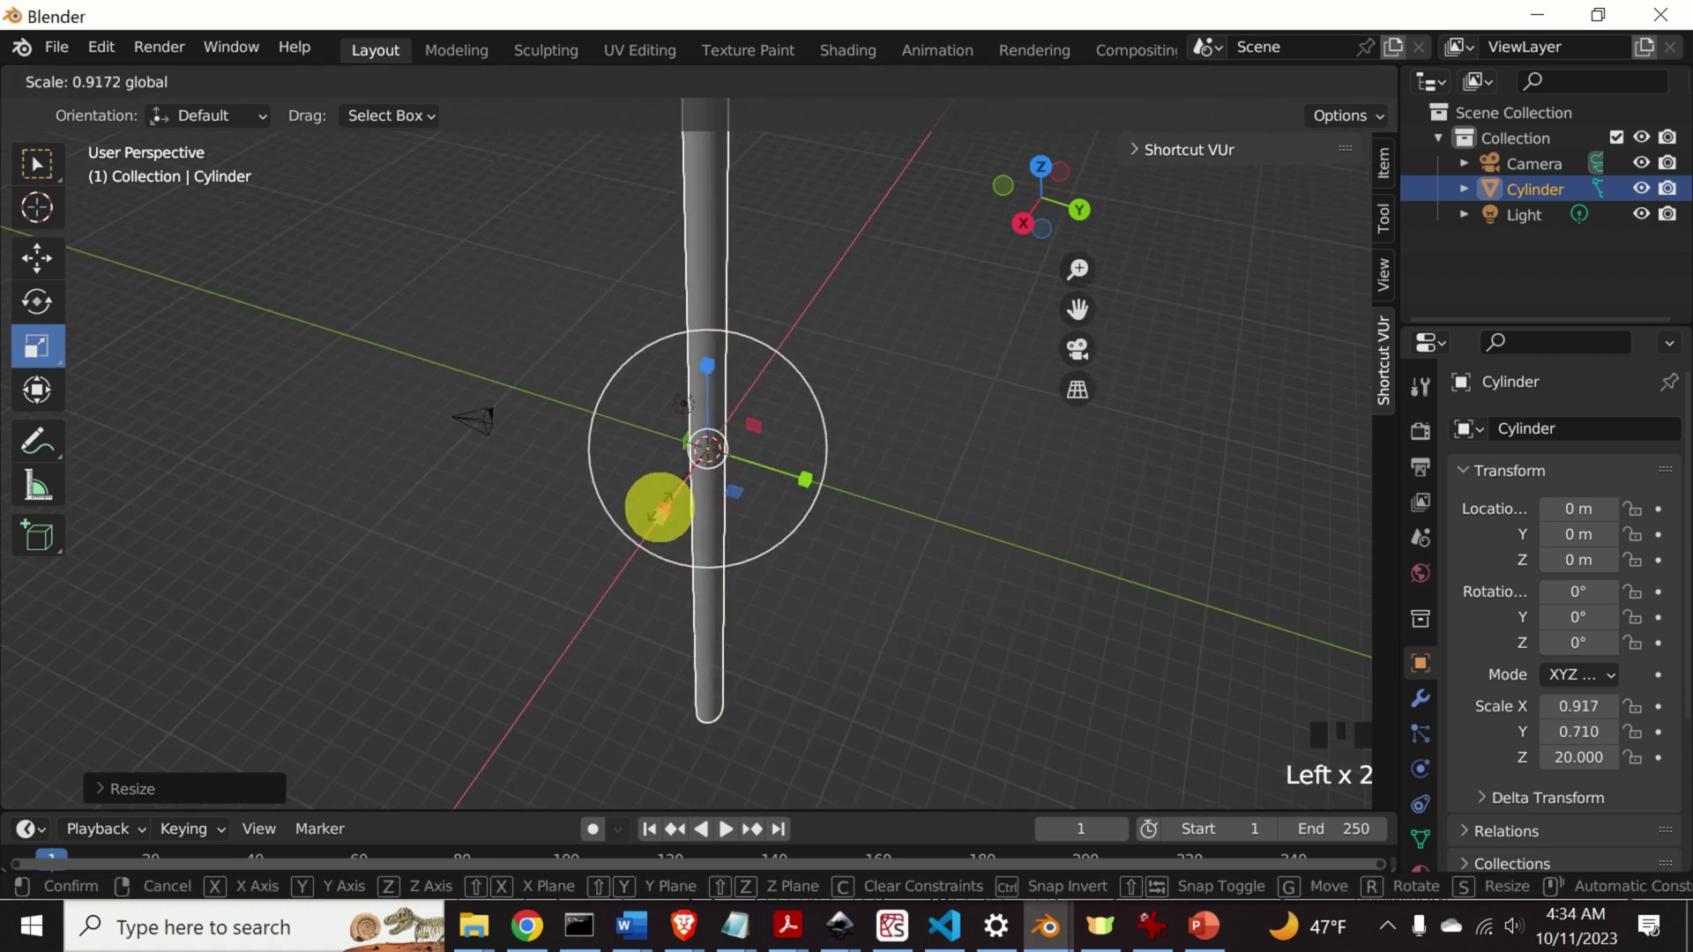
{"action": "scroll", "scroll_direction": "down", "scroll_amount": 3}
{"action": "left_click_drag", "start_coordinate": [790, 514], "coordinate": [870, 561]}
{"action": "key", "text": "ctrl+z"}
{"action": "key", "text": "ctrl+z"}
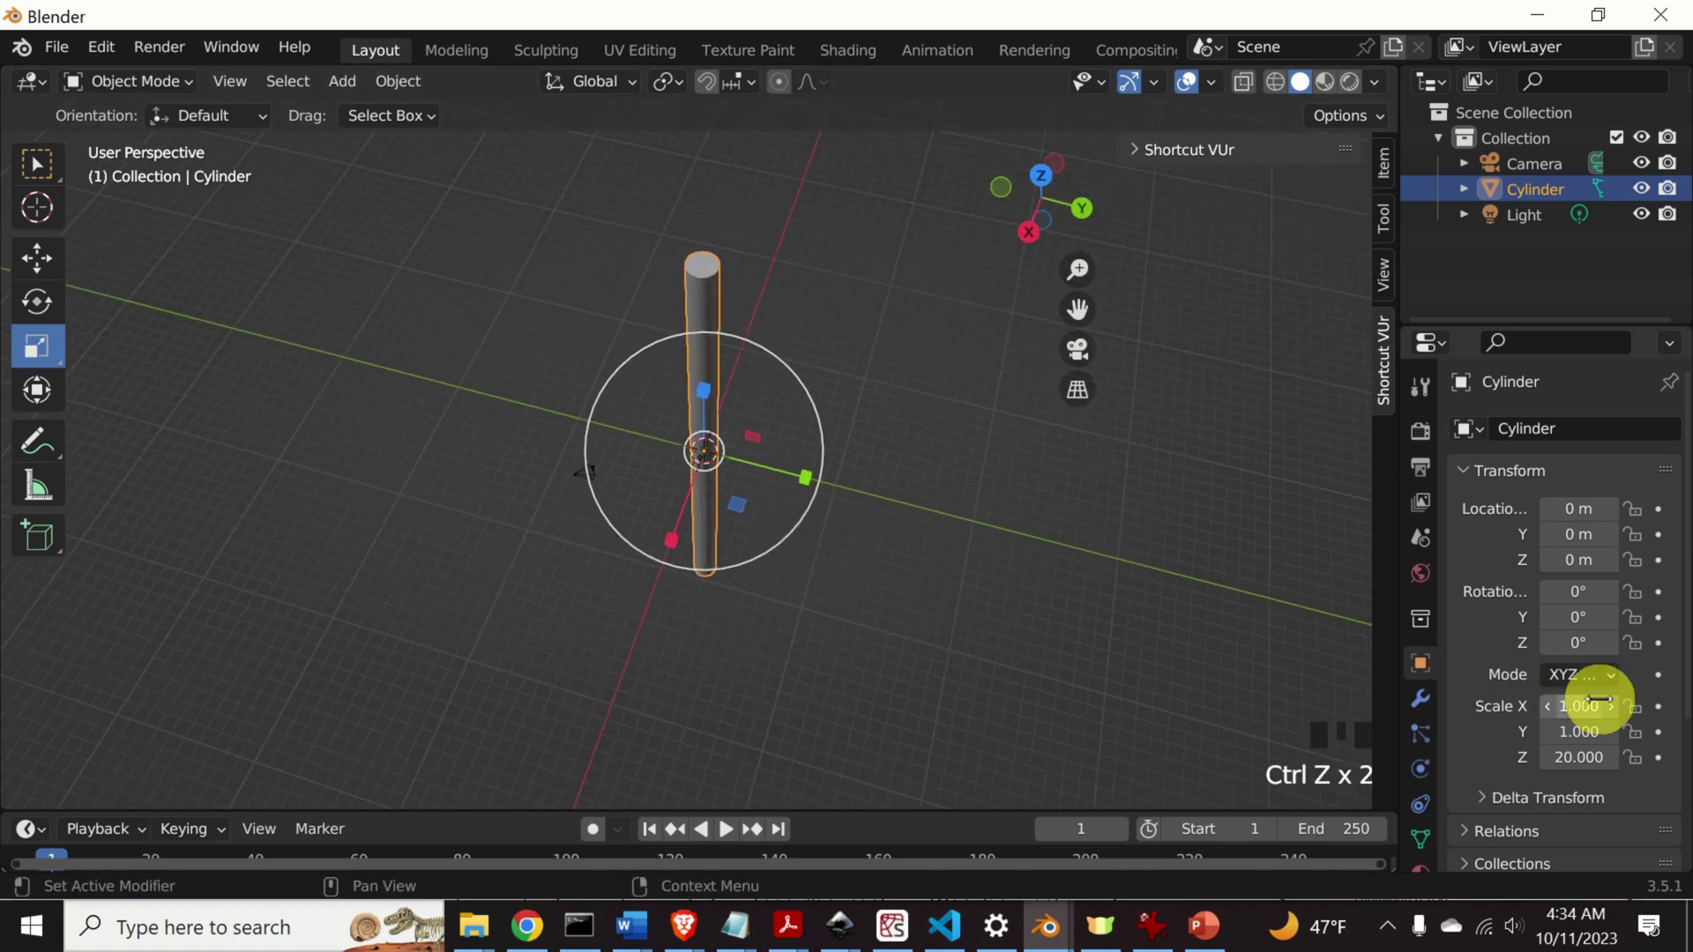
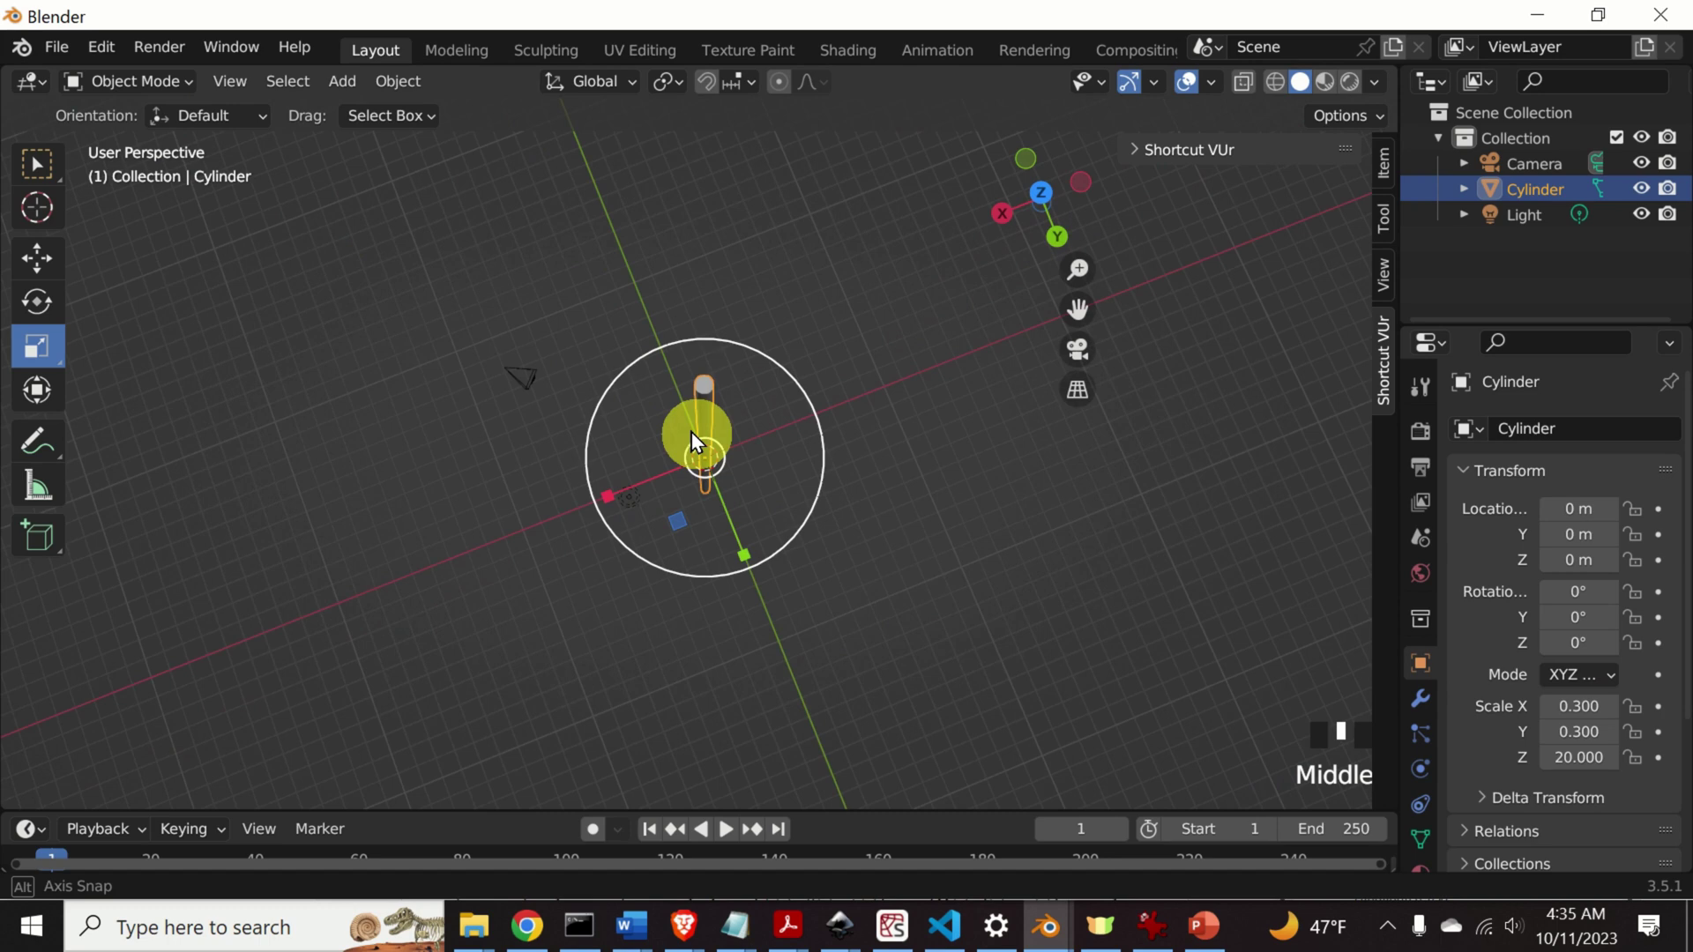
Check the rod in Front Orthographic view, then return to a perspective angle.
{"action": "scroll", "scroll_direction": "down", "scroll_amount": 3}
{"action": "left_click_drag", "start_coordinate": [843, 378], "coordinate": [890, 359]}
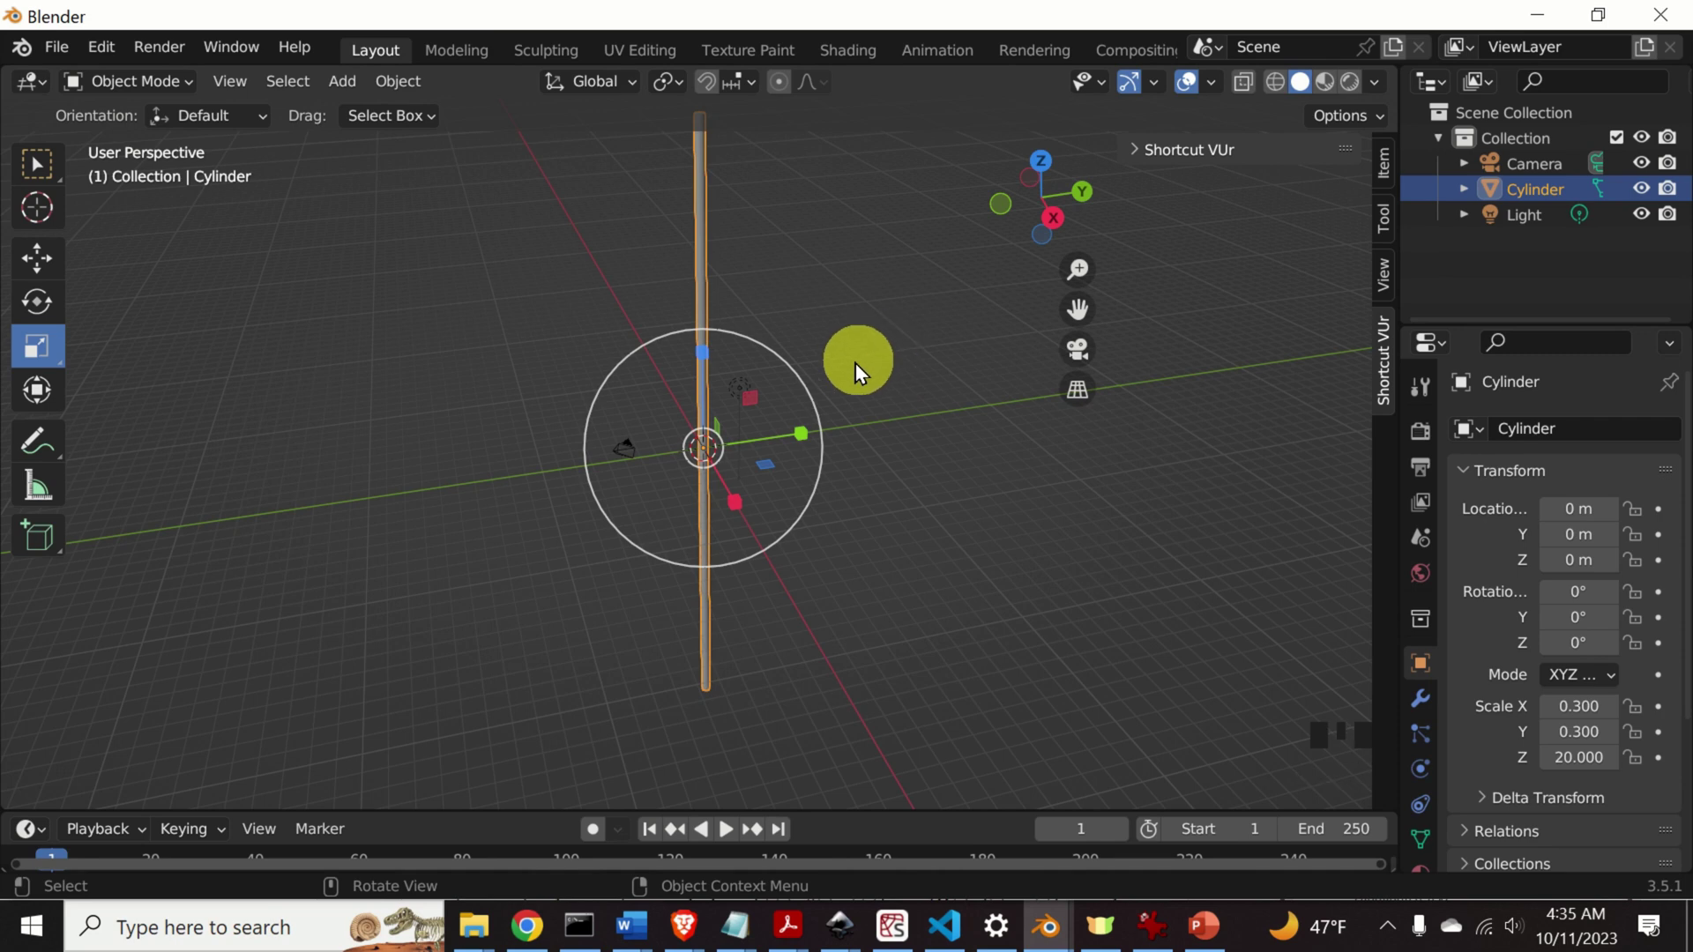
{"action": "scroll", "scroll_direction": "down", "scroll_amount": 3}
{"action": "left_click_drag", "start_coordinate": [242, 96], "coordinate": [649, 456]}
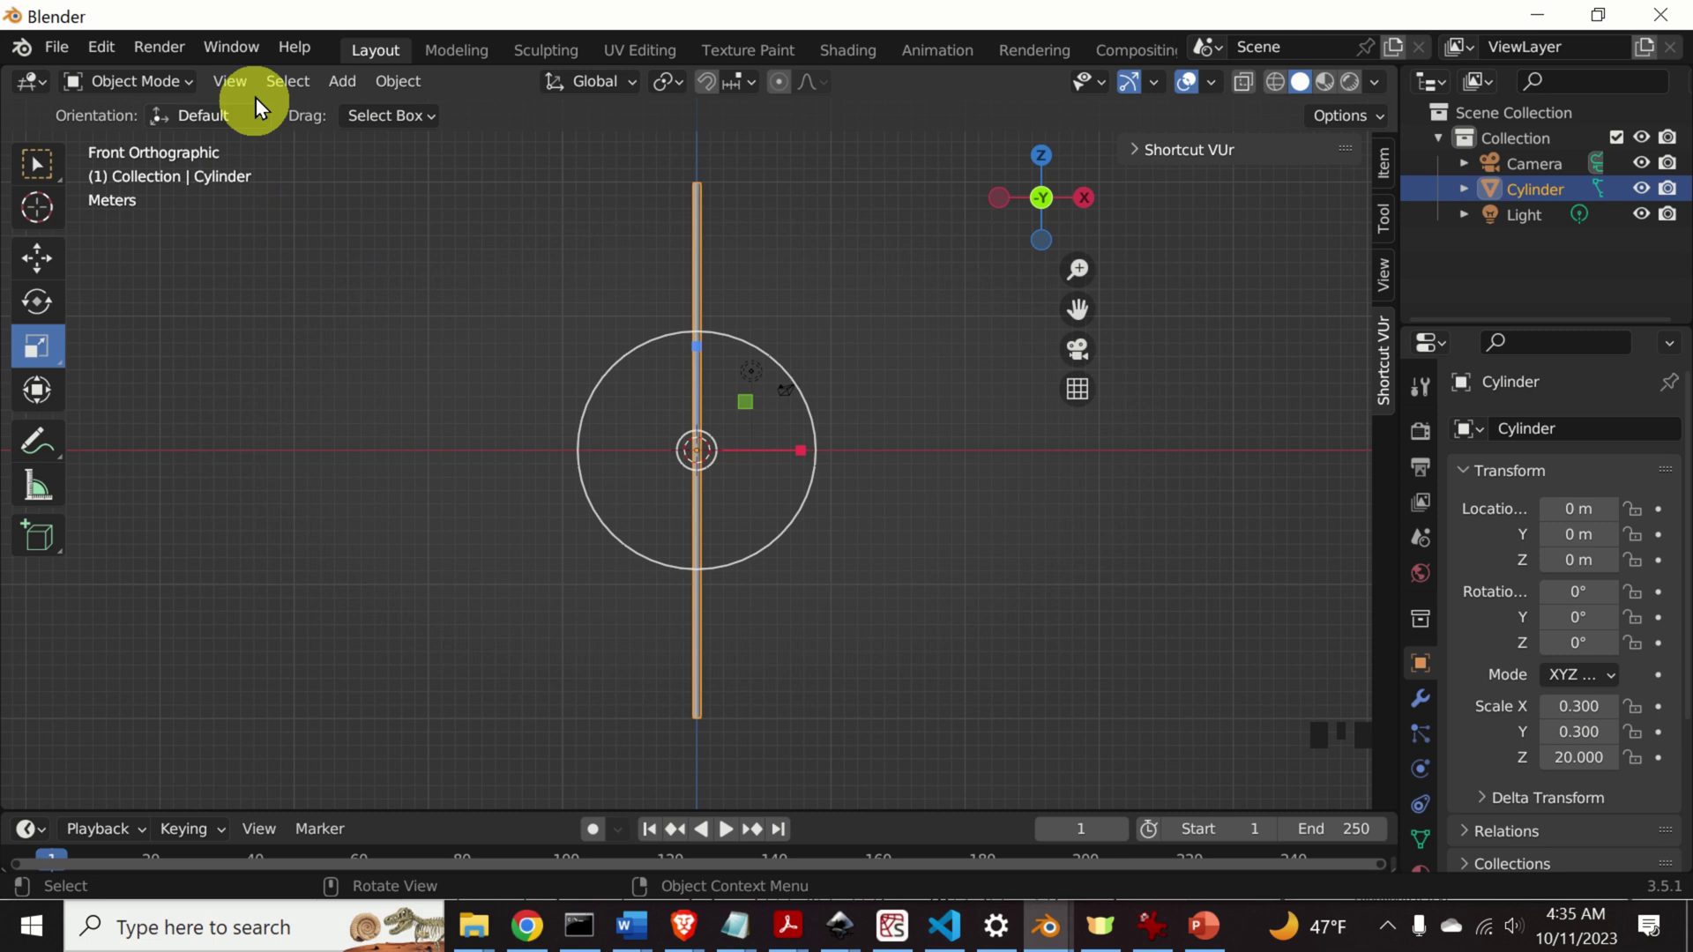
{"action": "left_click_drag", "start_coordinate": [250, 94], "coordinate": [861, 455]}
{"action": "left_click_drag", "start_coordinate": [908, 496], "coordinate": [1018, 234]}
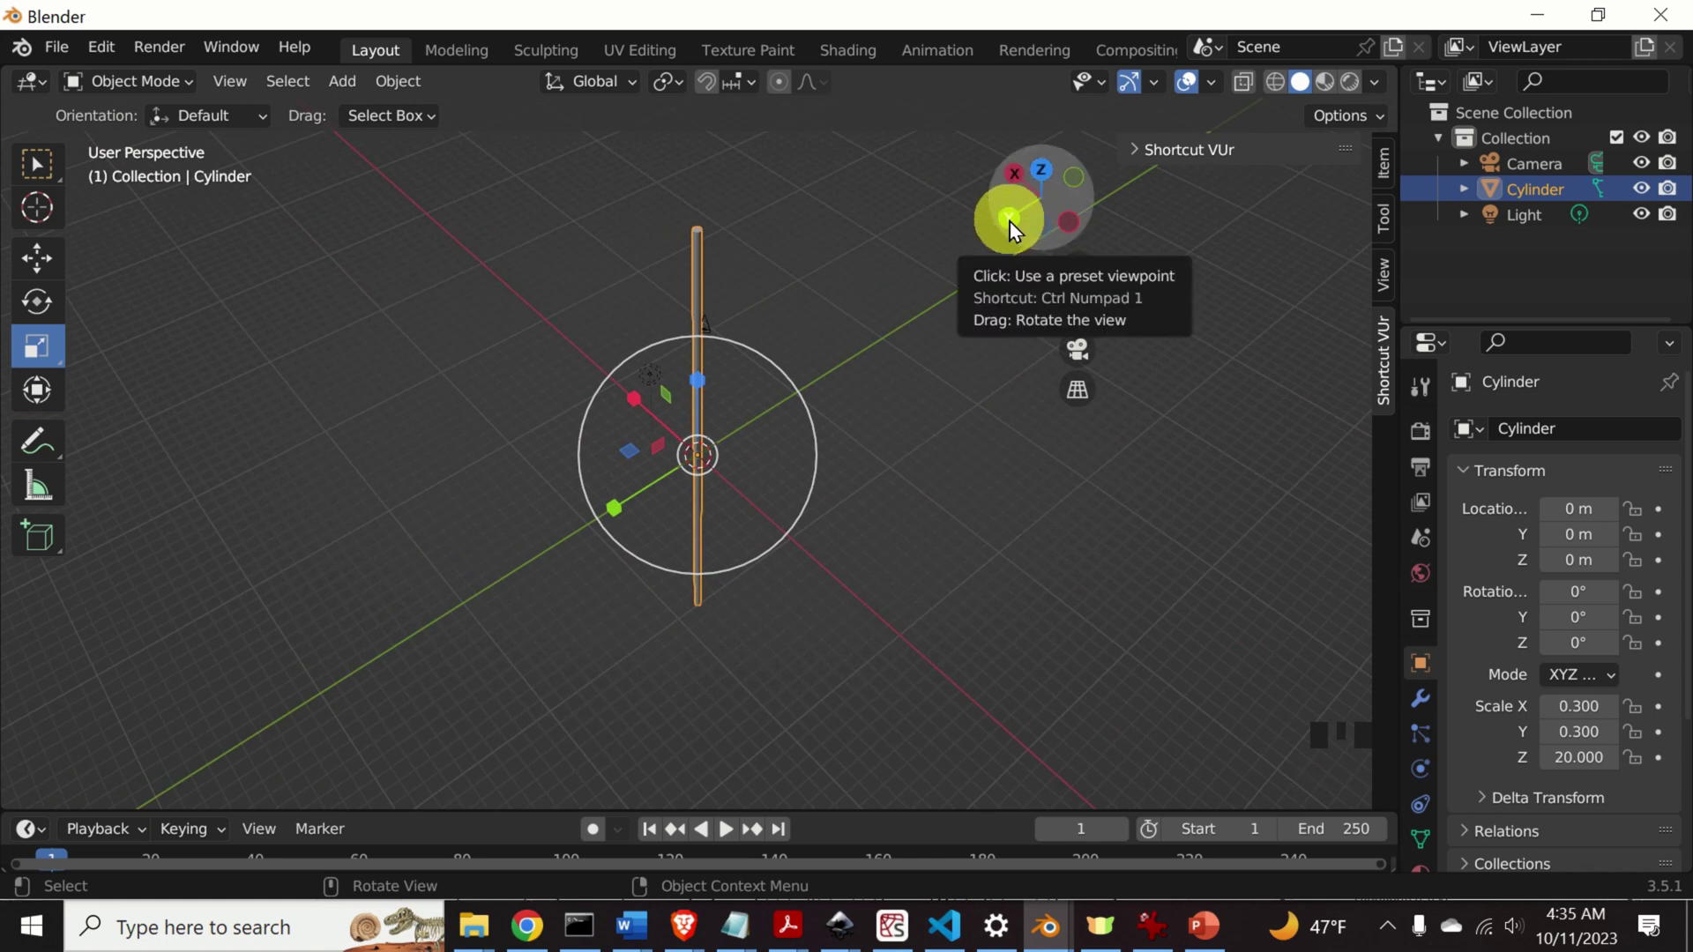
Orbit and zoom around the rod and reach for the Add > Mesh list.
{"action": "left_click", "coordinate": [1015, 229]}
{"action": "left_click", "coordinate": [1046, 167]}
{"action": "left_click_drag", "start_coordinate": [918, 469], "coordinate": [663, 342]}
{"action": "scroll", "scroll_direction": "up", "scroll_amount": 3}
{"action": "scroll", "scroll_direction": "down", "scroll_amount": 3}
{"action": "left_click_drag", "start_coordinate": [718, 332], "coordinate": [724, 345]}
{"action": "scroll", "scroll_direction": "up", "scroll_amount": 3}
{"action": "left_click_drag", "start_coordinate": [760, 352], "coordinate": [353, 88]}
Add a cone at the origin and view the scene straight from the front.
{"action": "left_click_drag", "start_coordinate": [353, 90], "coordinate": [591, 222]}
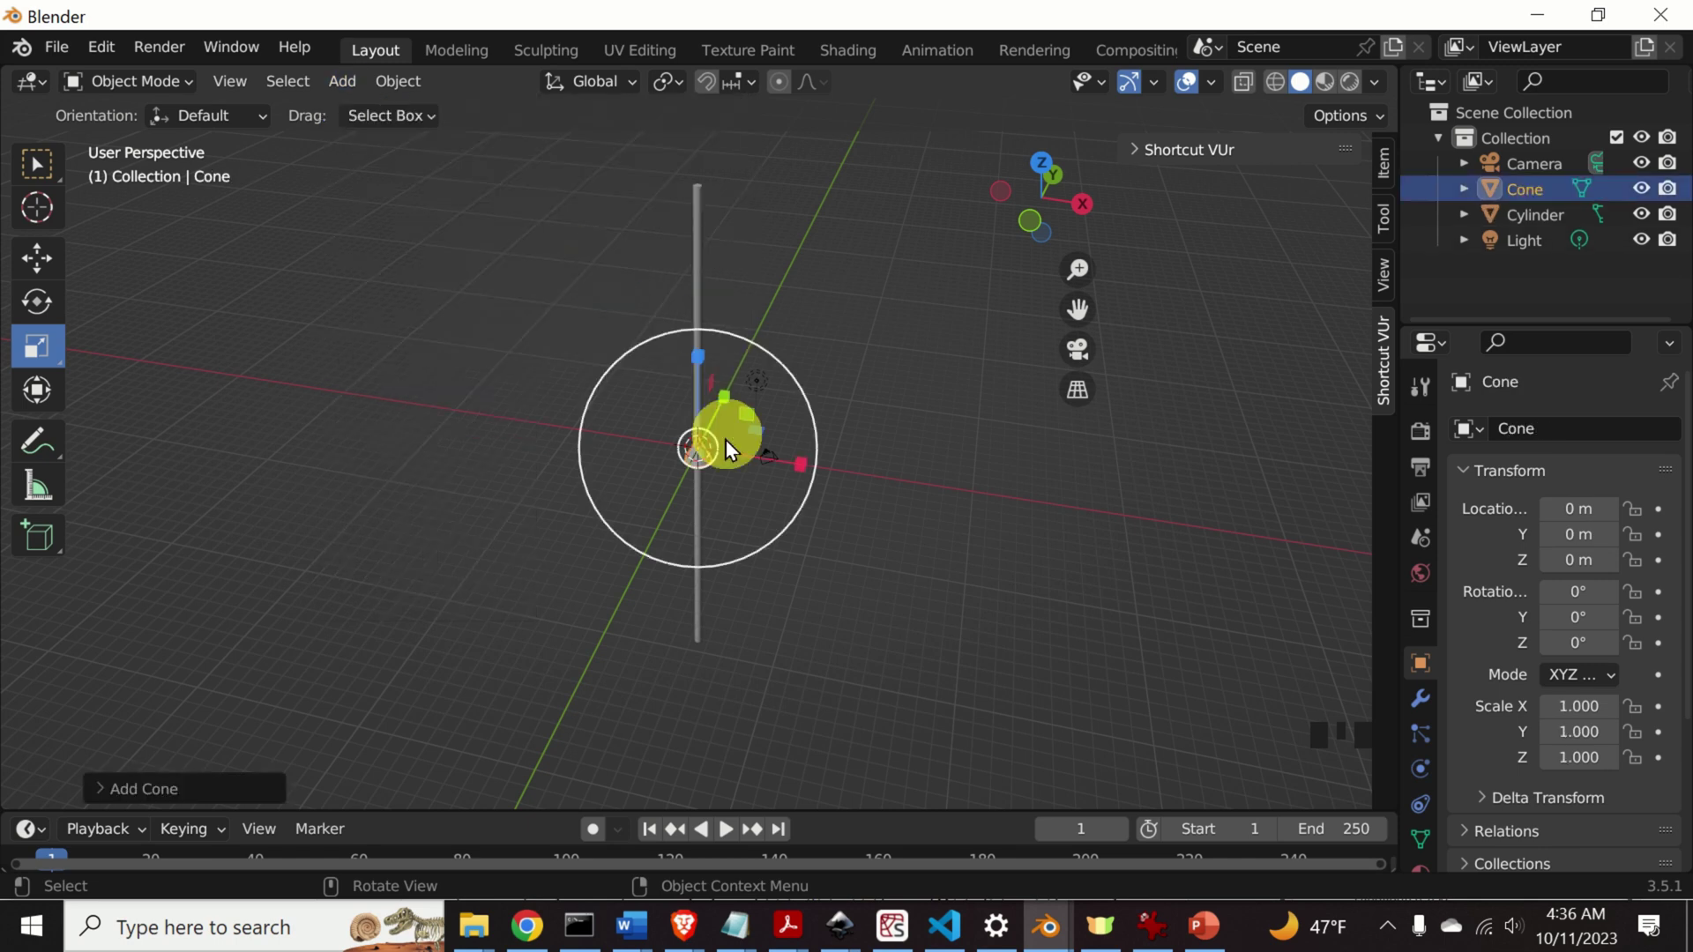
{"action": "scroll", "scroll_direction": "up", "scroll_amount": 3}
{"action": "scroll", "scroll_direction": "down", "scroll_amount": 3}
{"action": "left_click_drag", "start_coordinate": [892, 447], "coordinate": [860, 398]}
{"action": "scroll", "scroll_direction": "down", "scroll_amount": 3}
{"action": "scroll", "scroll_direction": "up", "scroll_amount": 3}
{"action": "left_click", "coordinate": [1038, 220]}
{"action": "scroll", "scroll_direction": "up", "scroll_amount": 3}
{"action": "scroll", "scroll_direction": "down", "scroll_amount": 3}
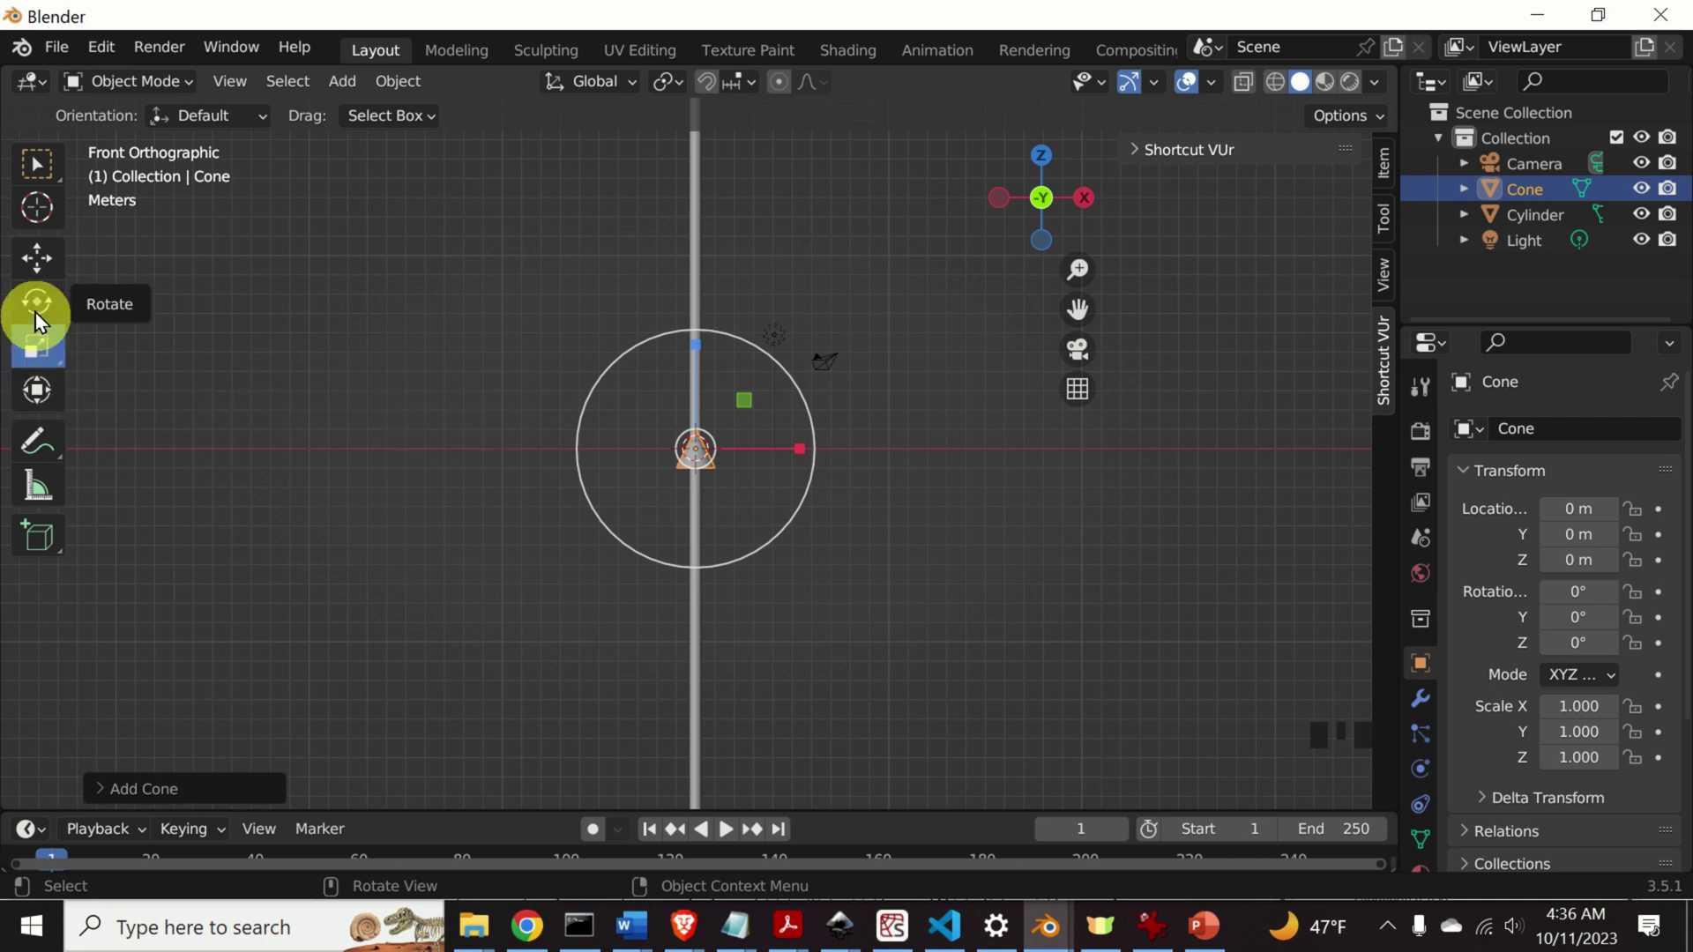
Move the cone up along the Z axis toward the top of the rod.
{"action": "left_click_drag", "start_coordinate": [47, 260], "coordinate": [703, 458]}
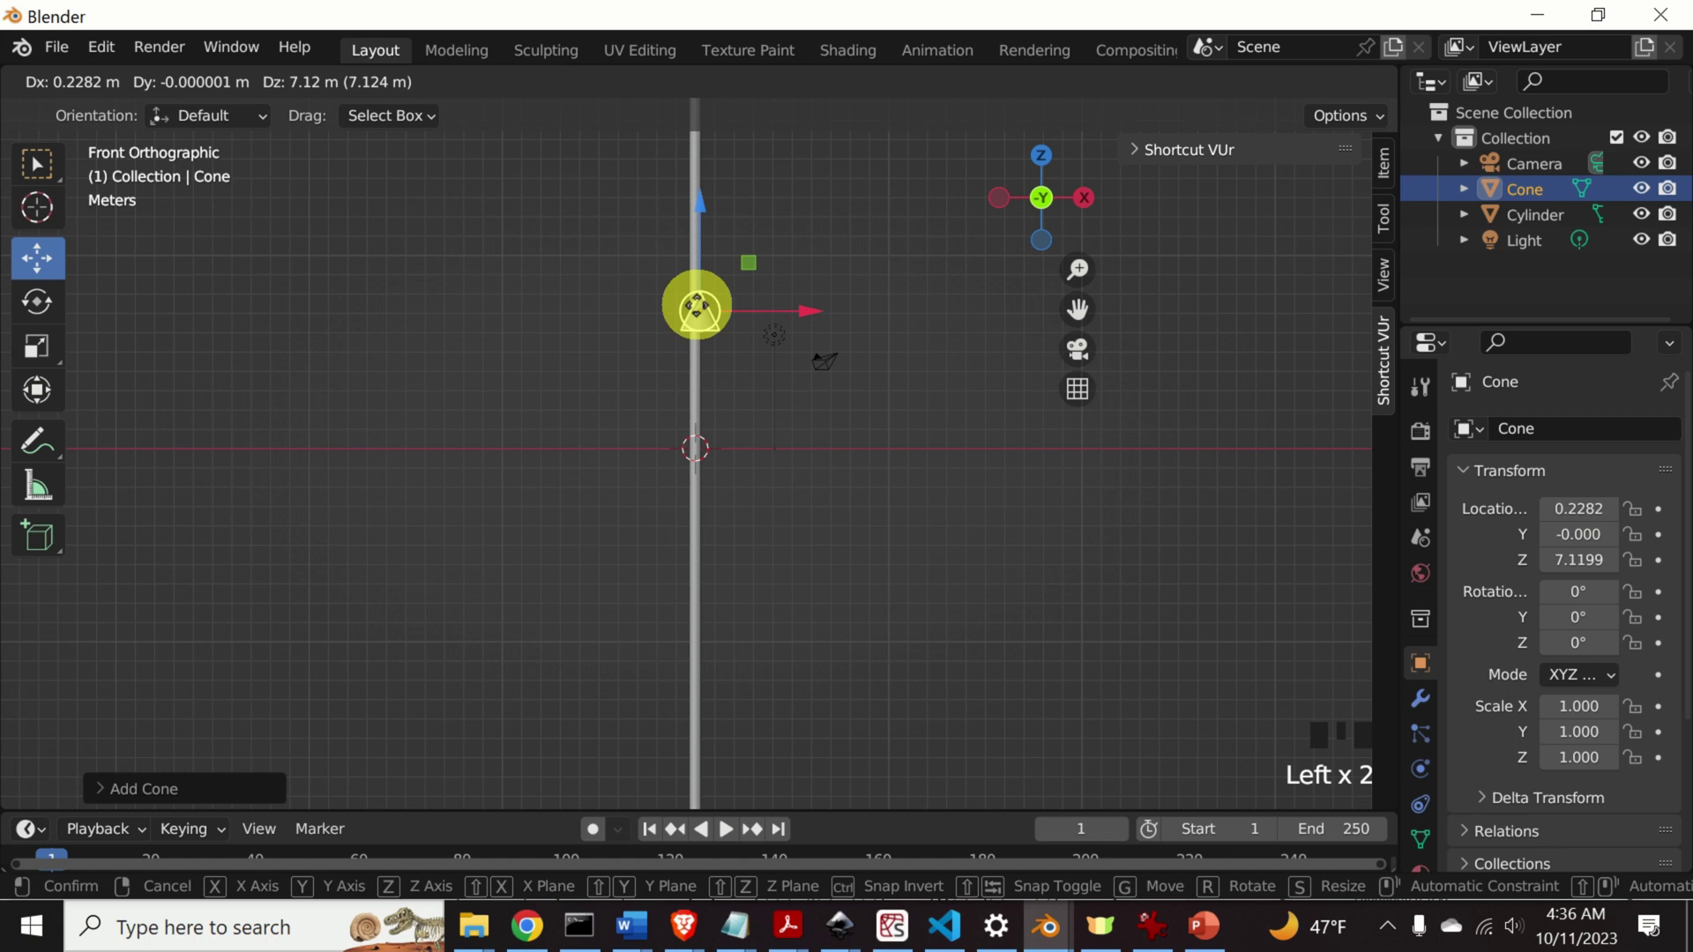
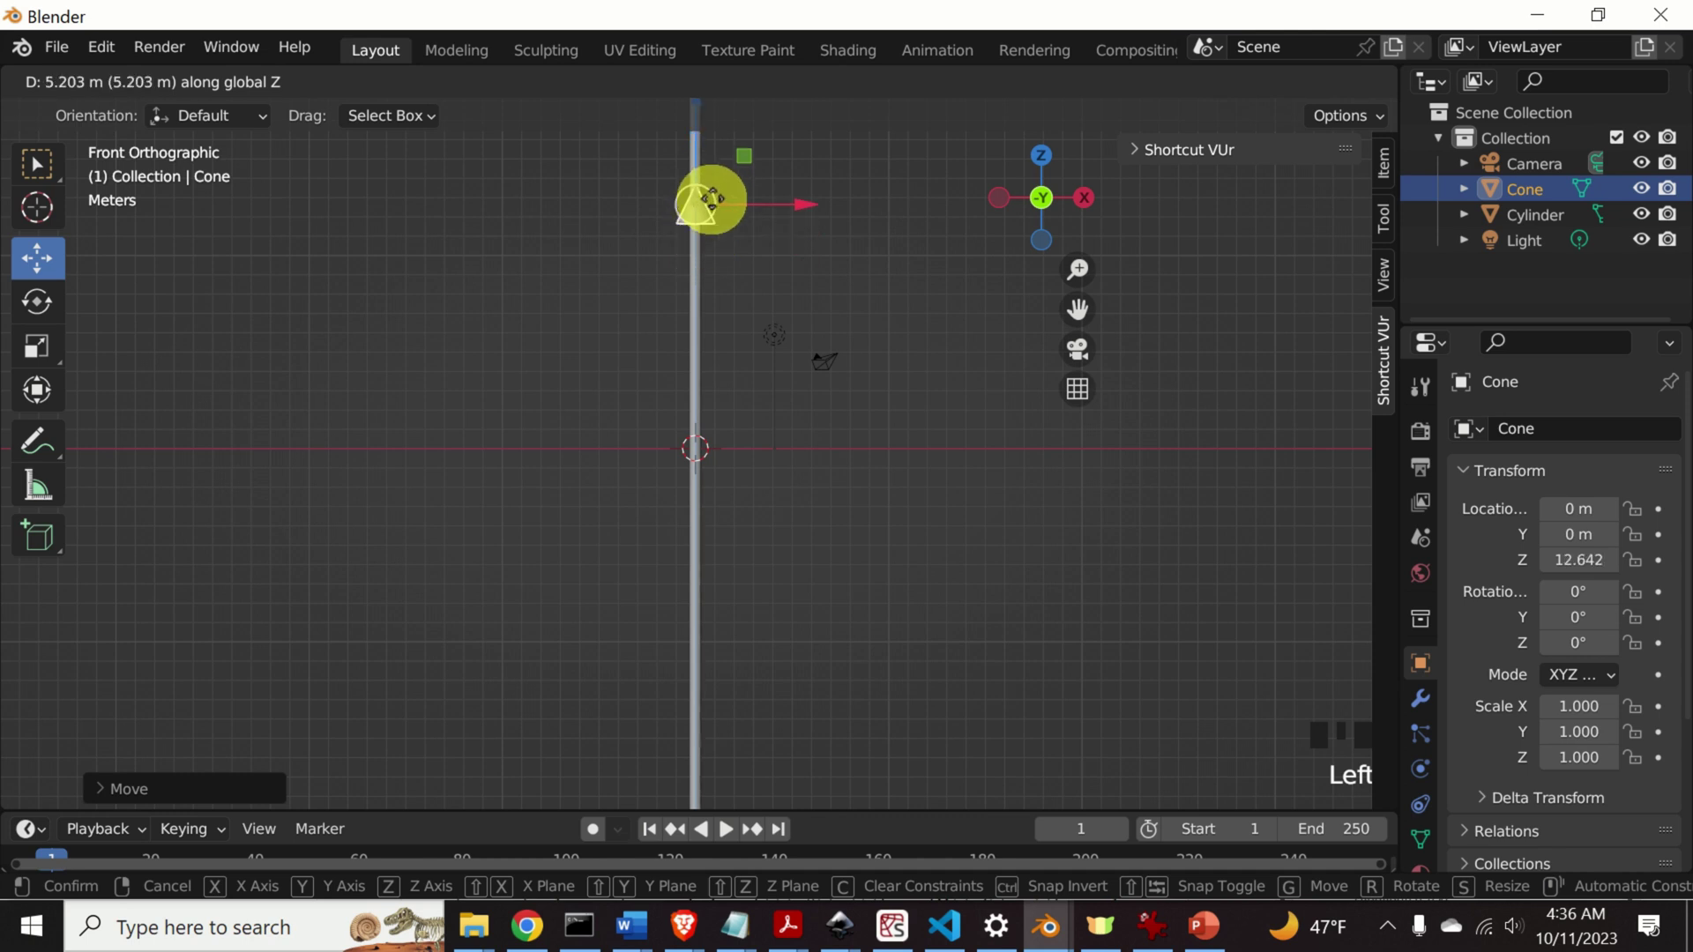
{"action": "scroll", "scroll_direction": "down", "scroll_amount": 3}
{"action": "scroll", "scroll_direction": "up", "scroll_amount": 3}
{"action": "scroll", "scroll_direction": "down", "scroll_amount": 3}
{"action": "left_click_drag", "start_coordinate": [721, 300], "coordinate": [714, 359]}
{"action": "scroll", "scroll_direction": "up", "scroll_amount": 3}
{"action": "scroll", "scroll_direction": "down", "scroll_amount": 3}
{"action": "left_click", "coordinate": [707, 310]}
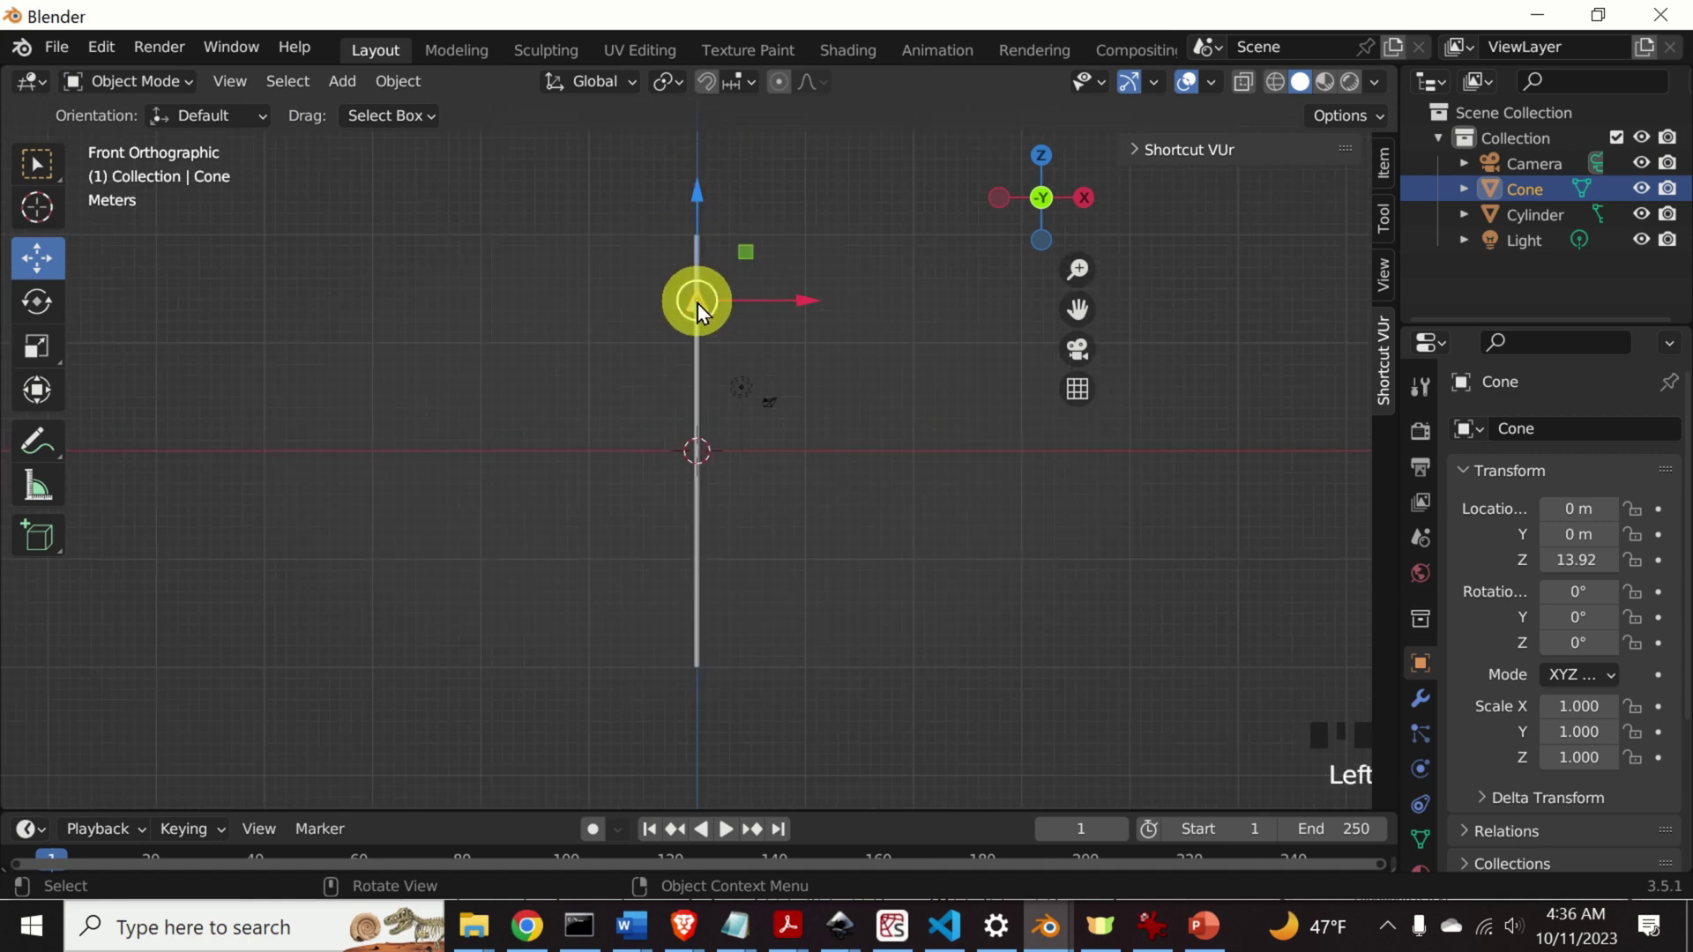
Keep solid shading, seat the cone on the rod's tip about 20.4 m up, and select the cylinder.
{"action": "key", "text": "z"}
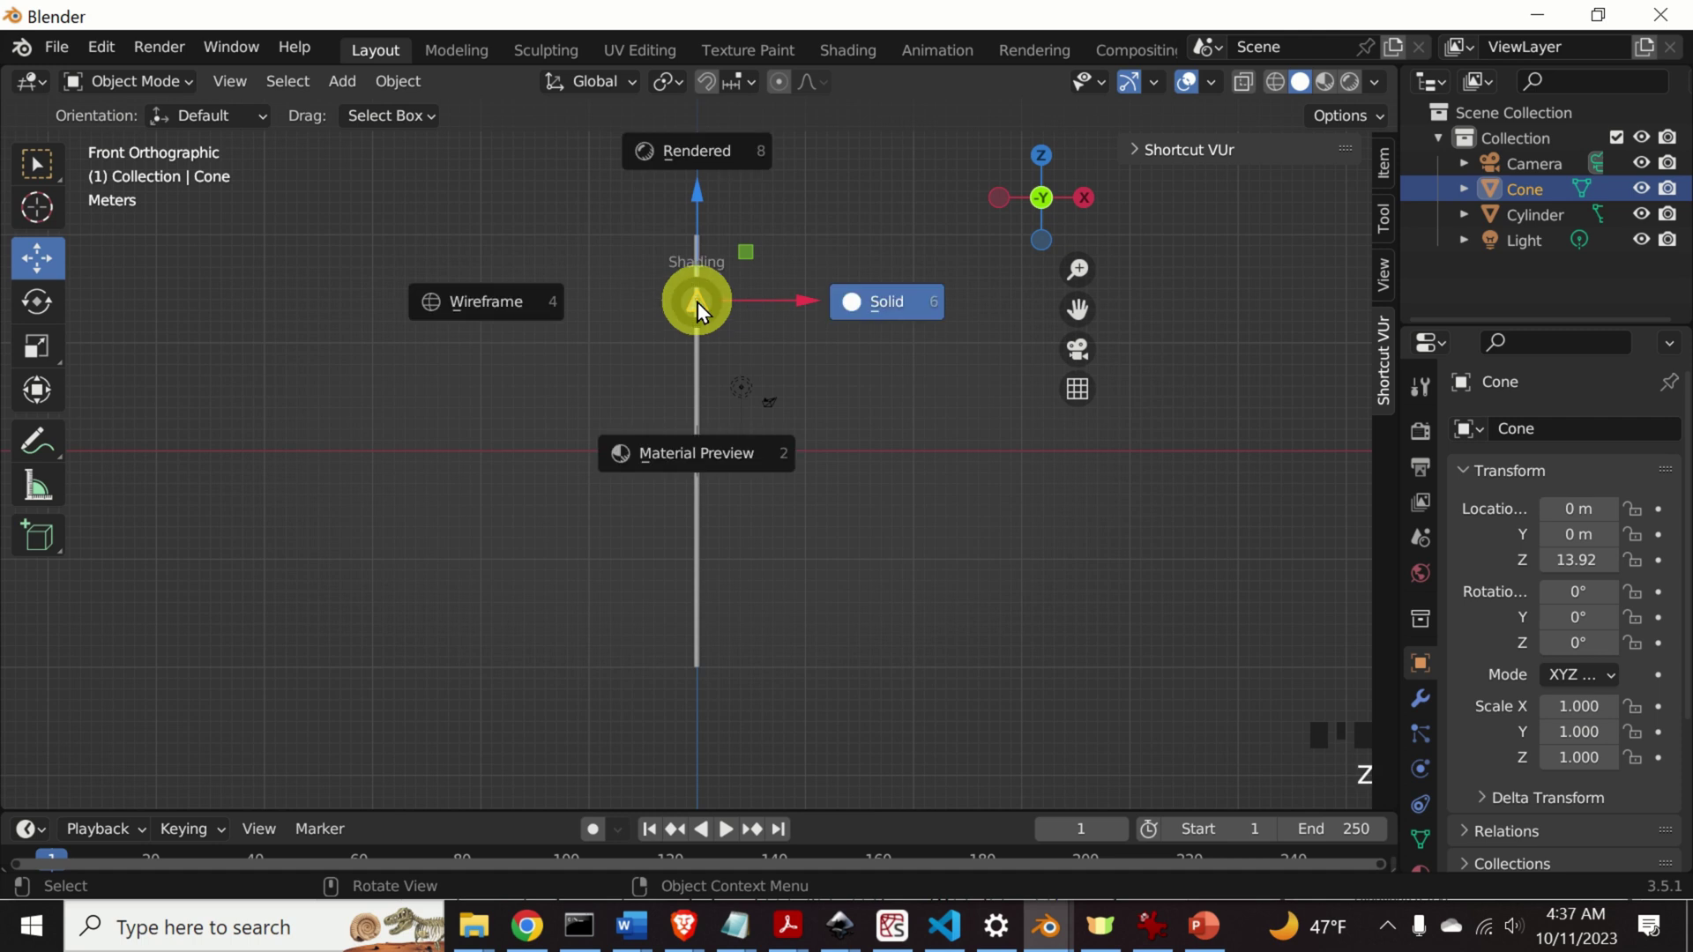
{"action": "left_click", "coordinate": [707, 308]}
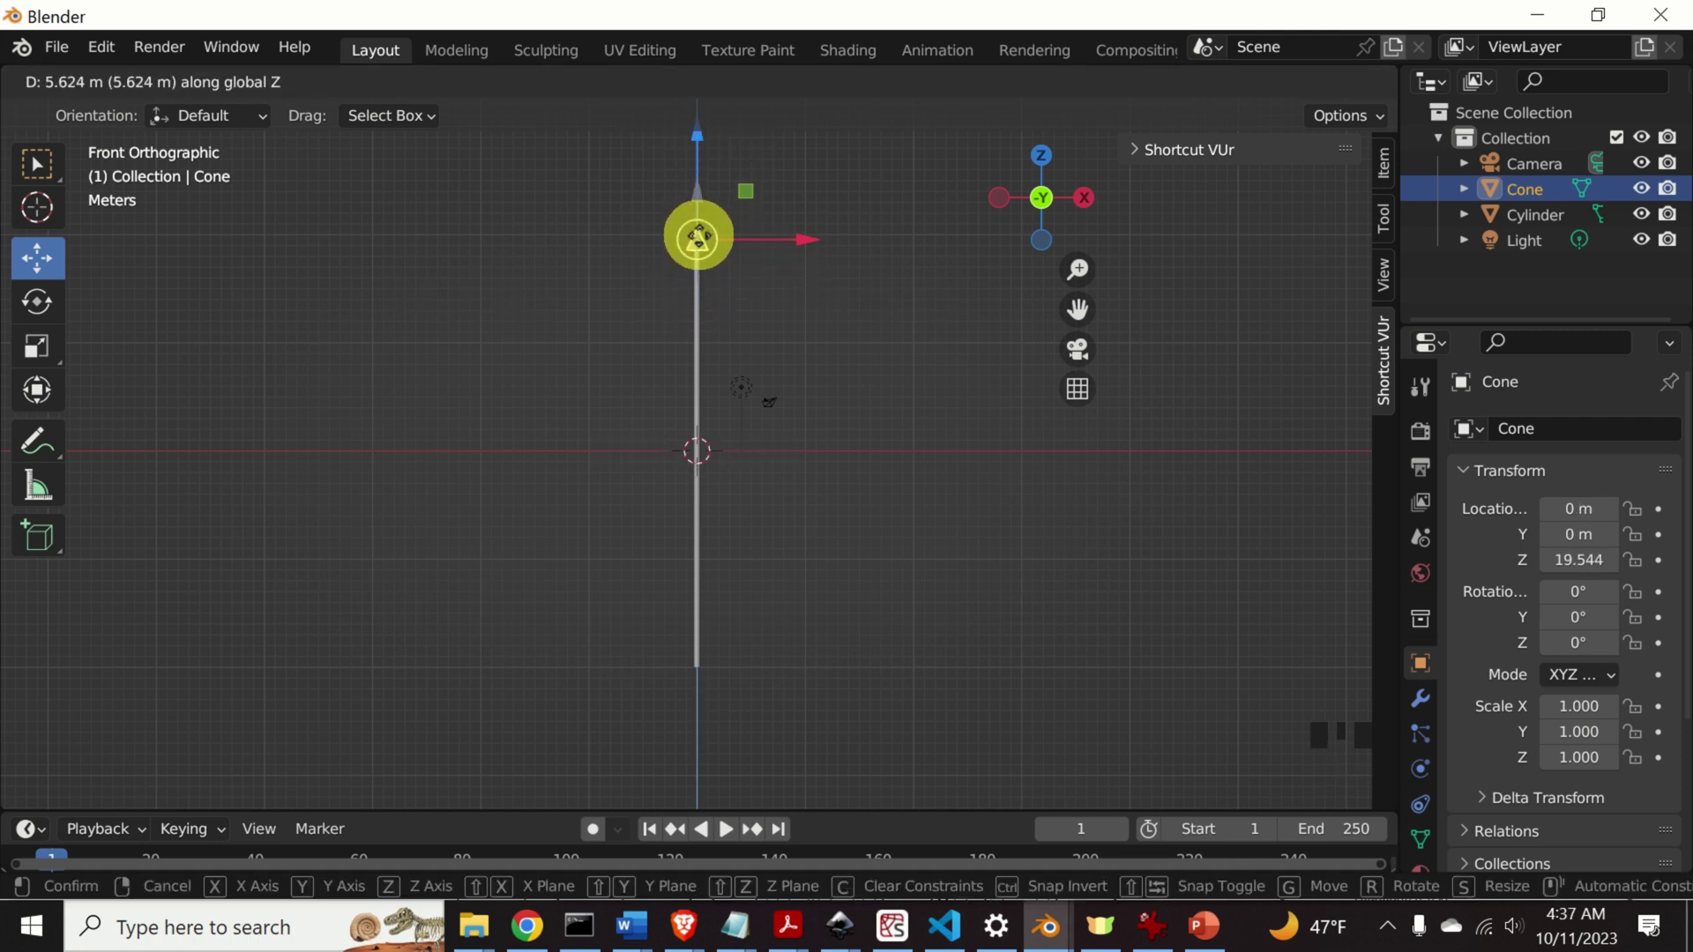
{"action": "left_click_drag", "start_coordinate": [833, 271], "coordinate": [668, 381]}
{"action": "scroll", "scroll_direction": "up", "scroll_amount": 3}
{"action": "left_click", "coordinate": [704, 216]}
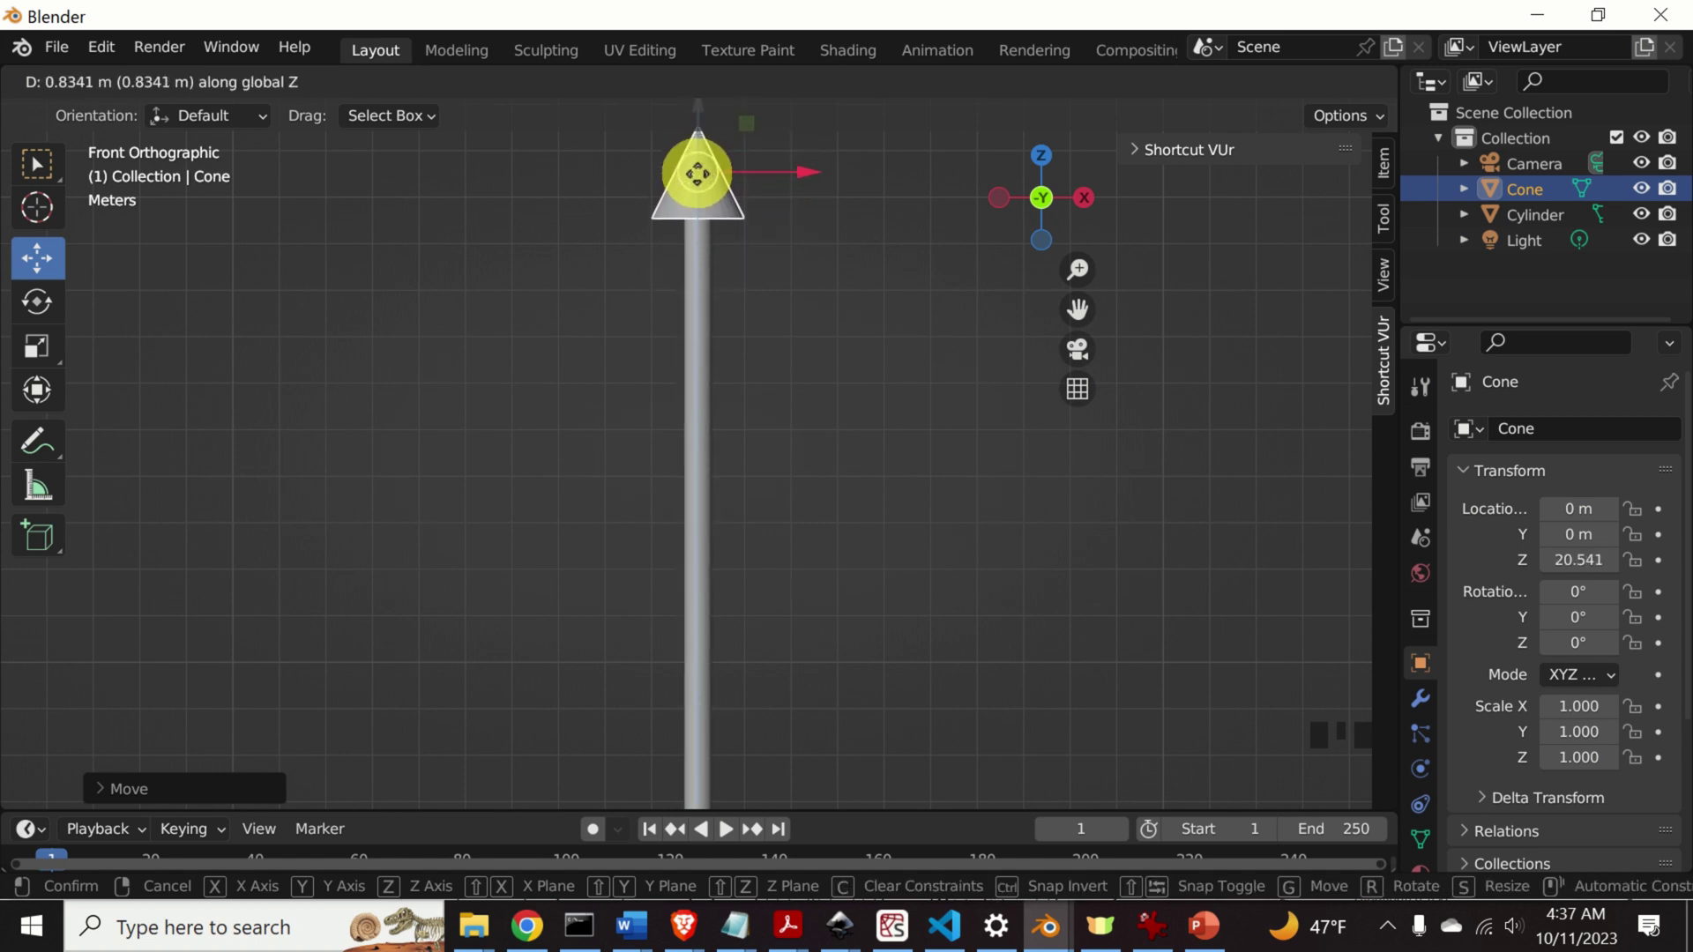
{"action": "scroll", "scroll_direction": "down", "scroll_amount": 3}
{"action": "left_click", "coordinate": [709, 450]}
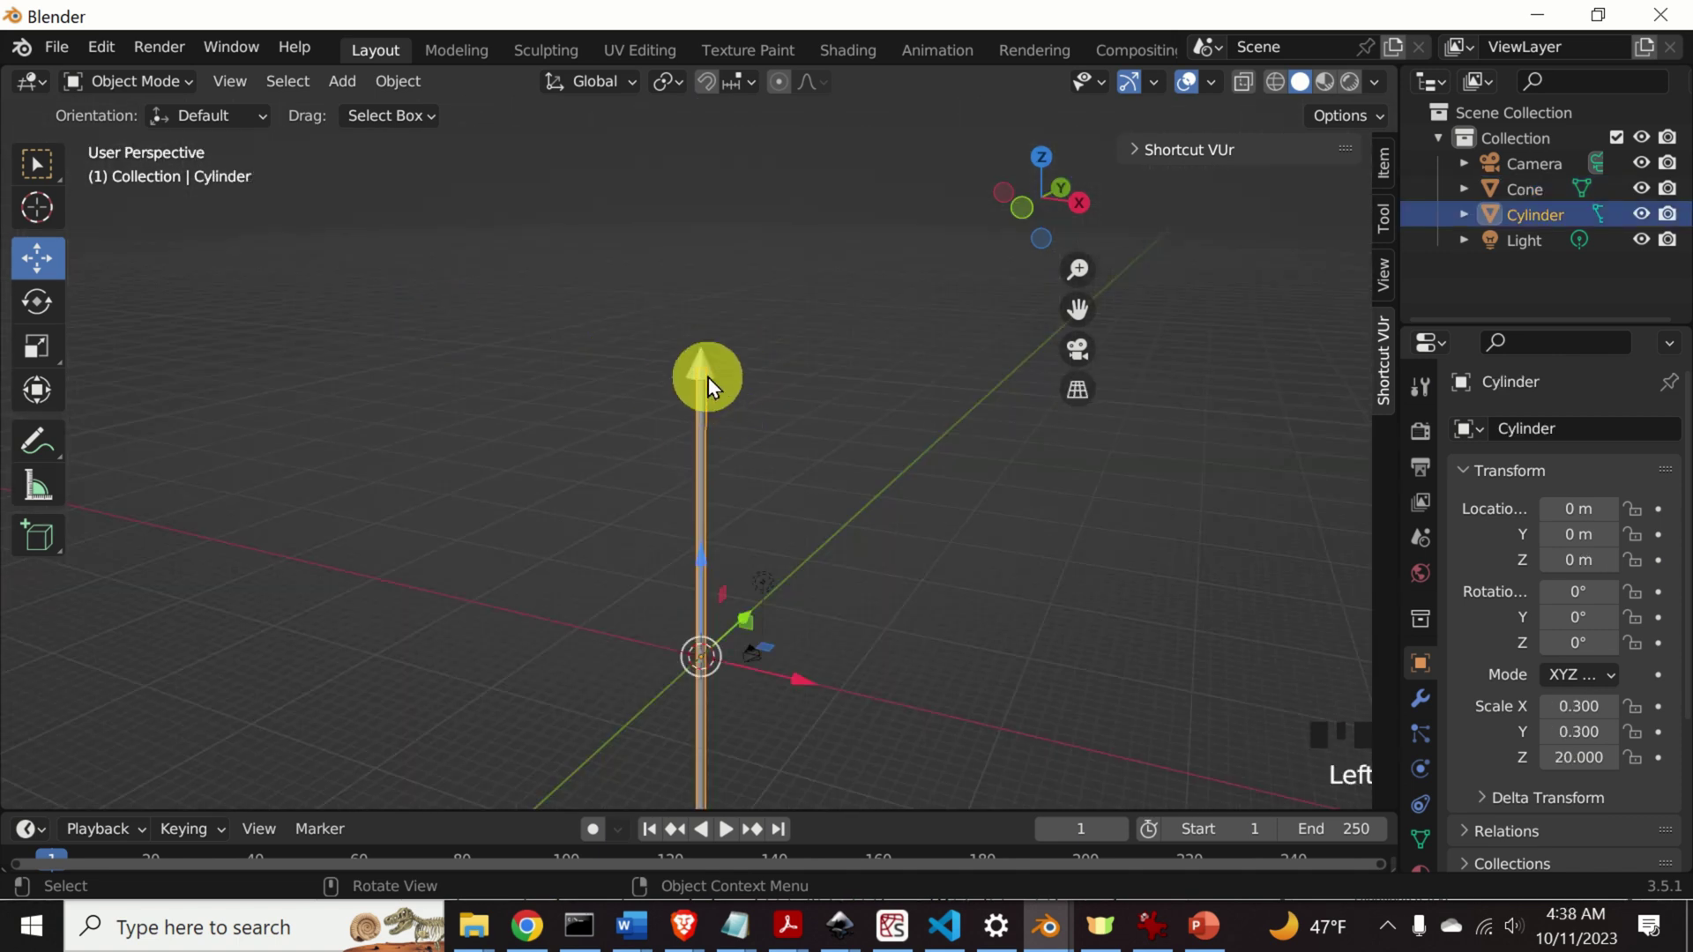
Select the cone, then make the long cylinder the active object for its Boolean modifier.
{"action": "left_click", "coordinate": [716, 370]}
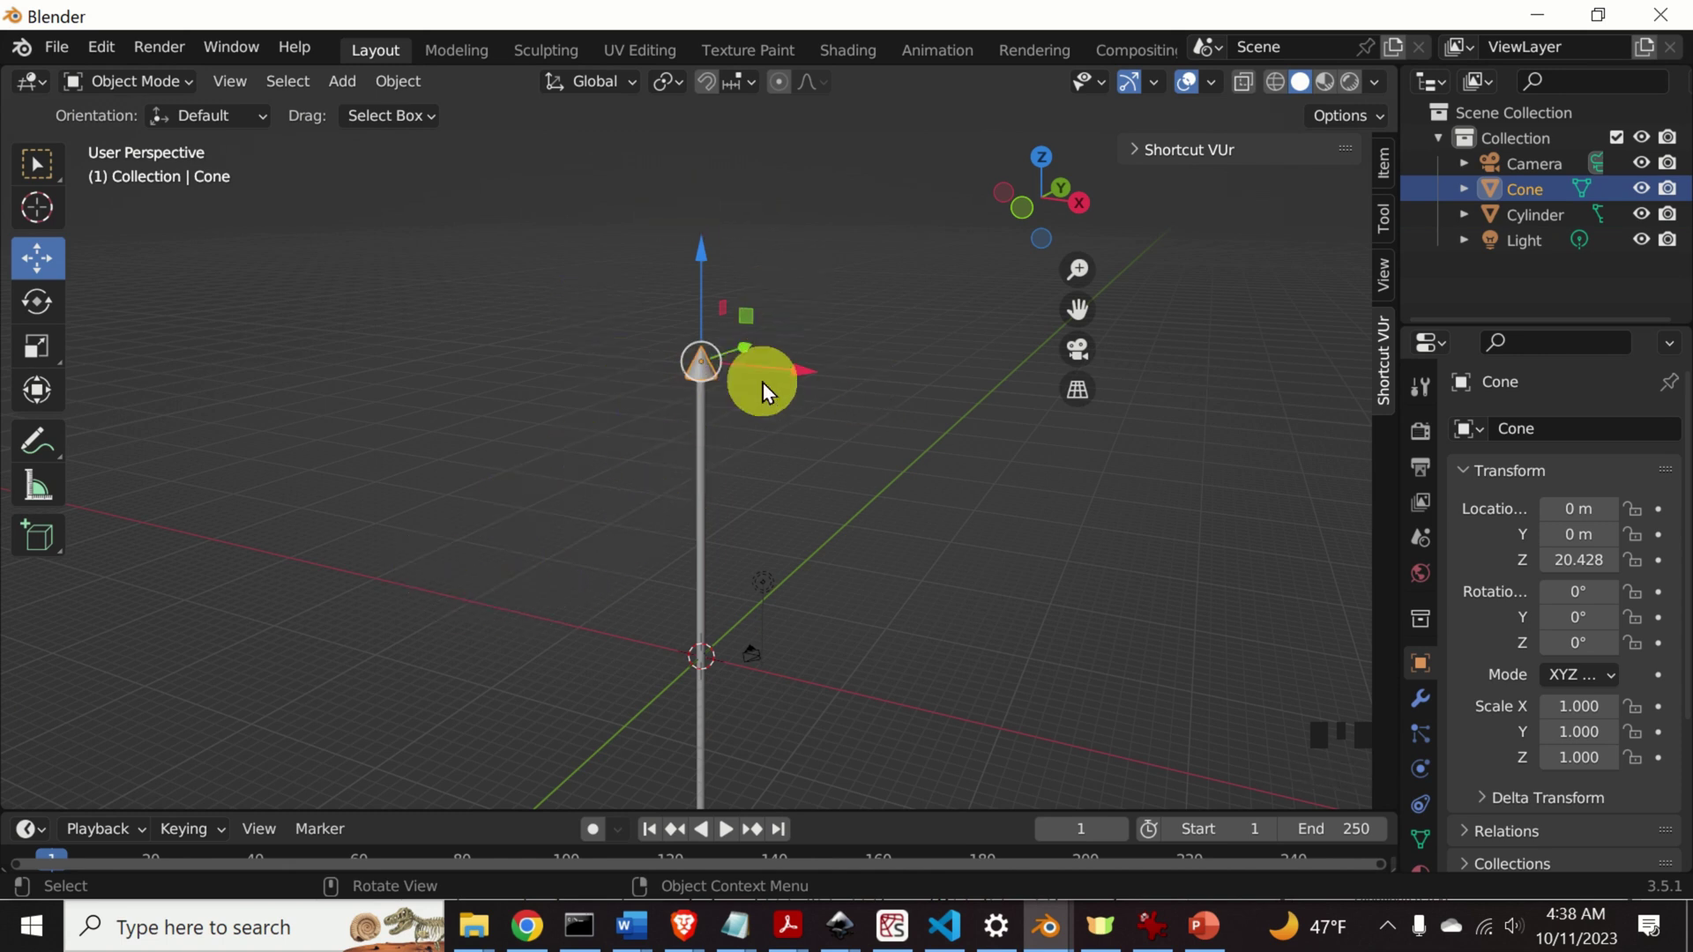
{"action": "scroll", "scroll_direction": "down", "scroll_amount": 3}
{"action": "left_click", "coordinate": [796, 448]}
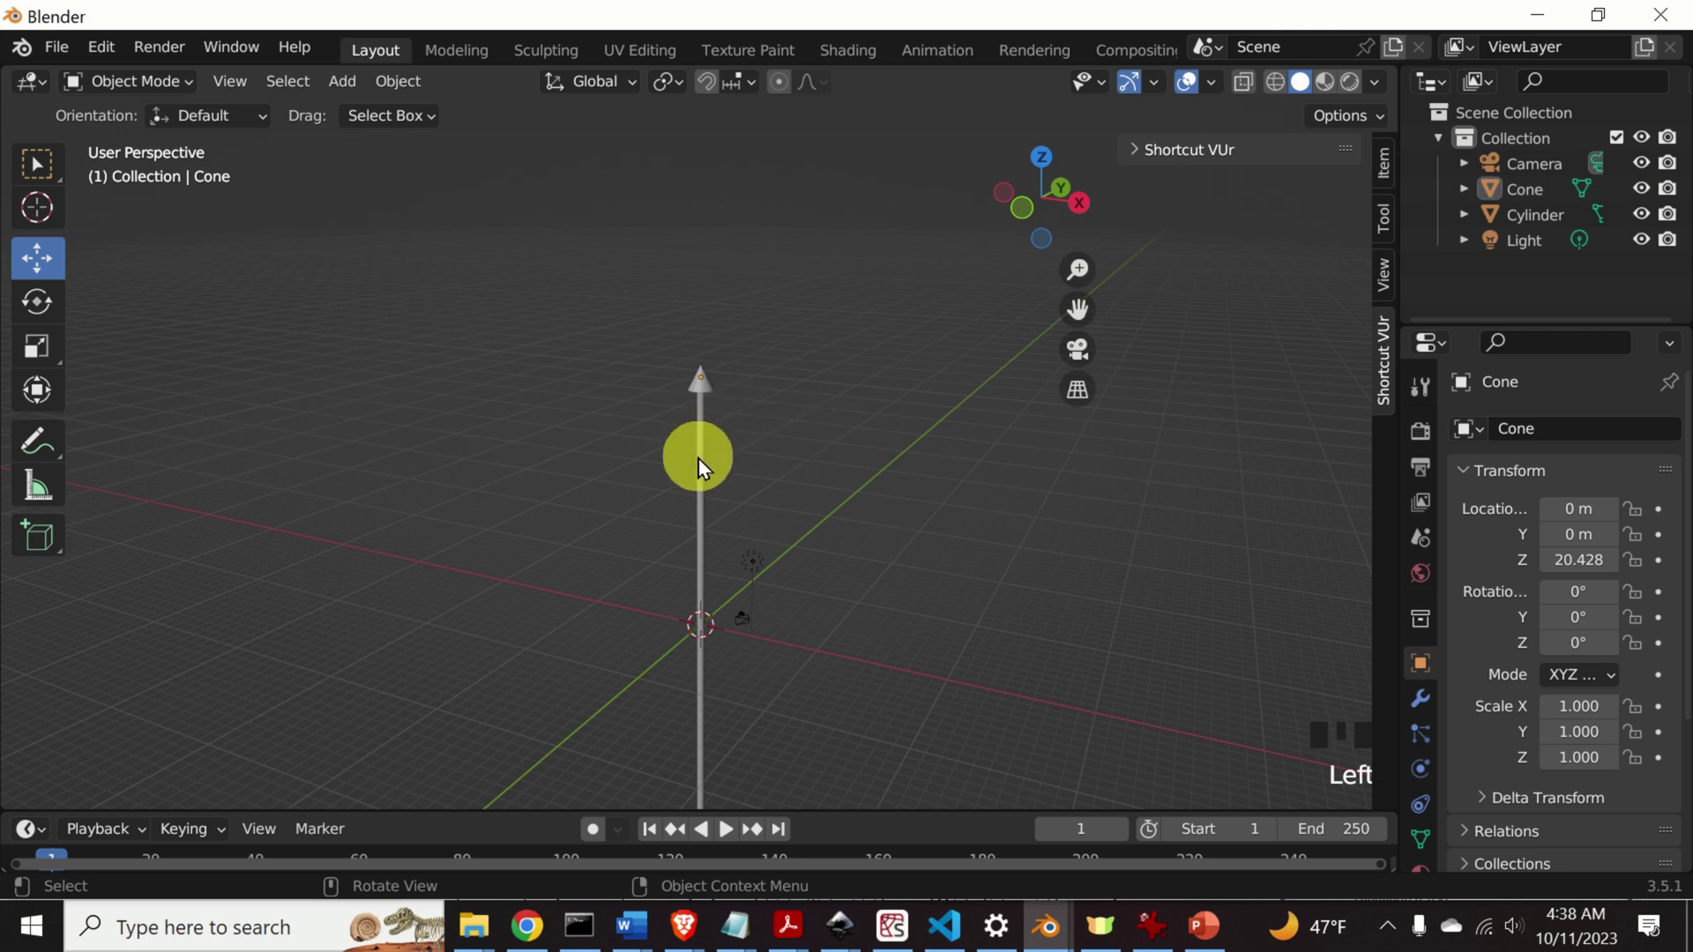
{"action": "left_click", "coordinate": [704, 467]}
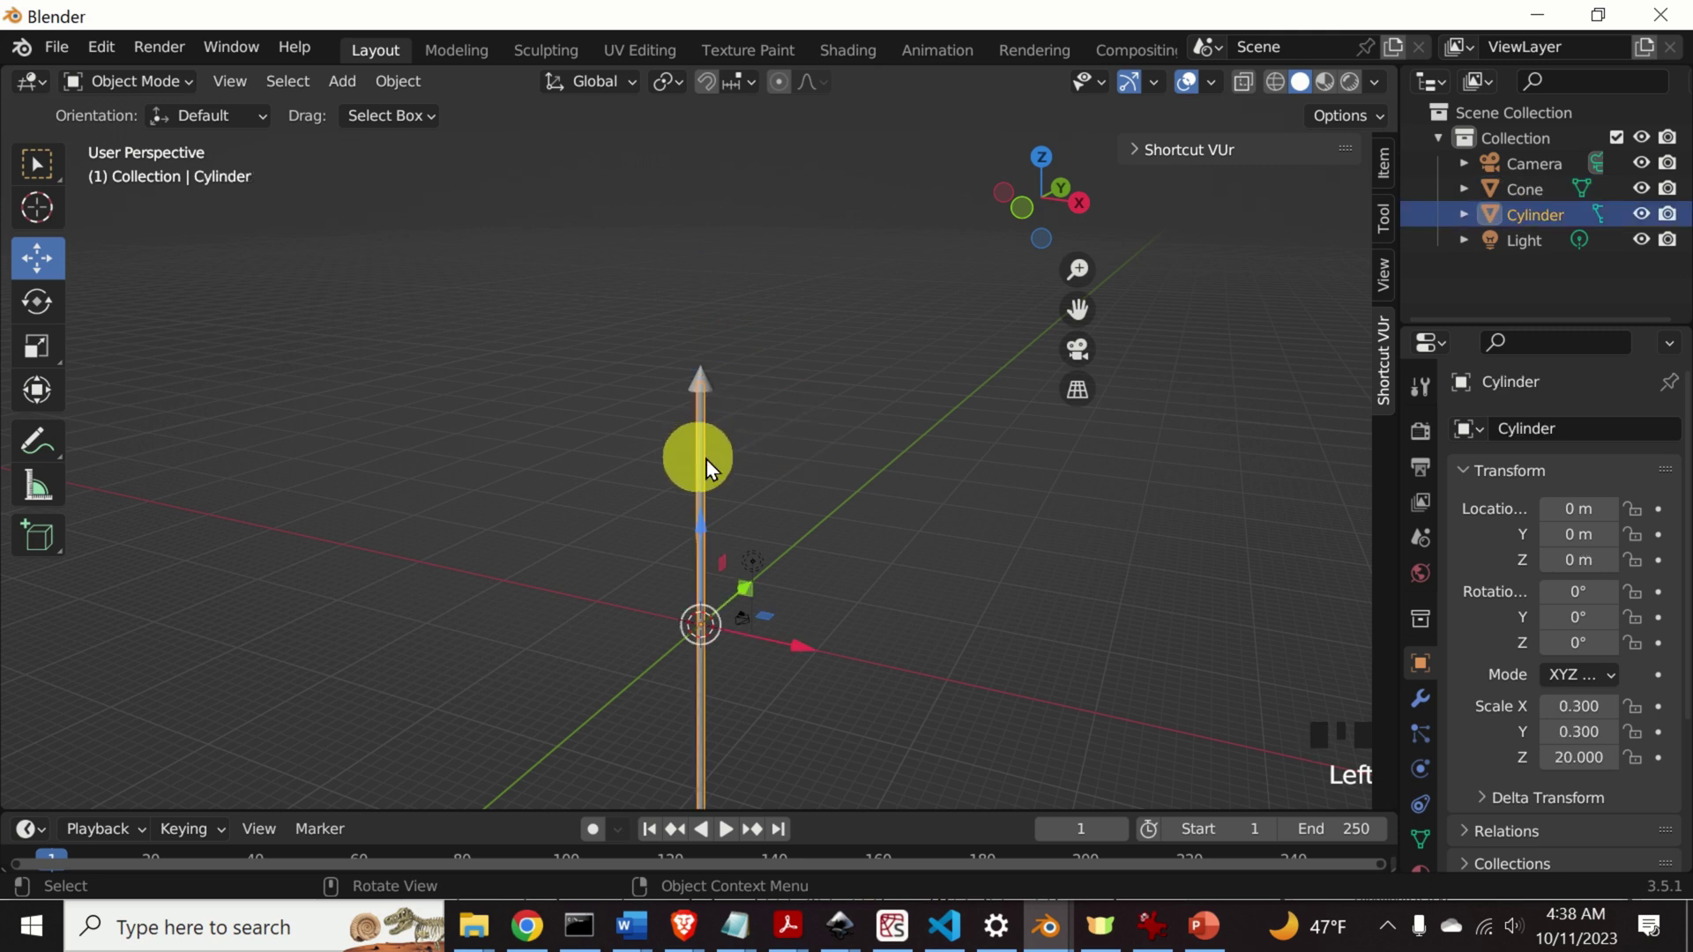
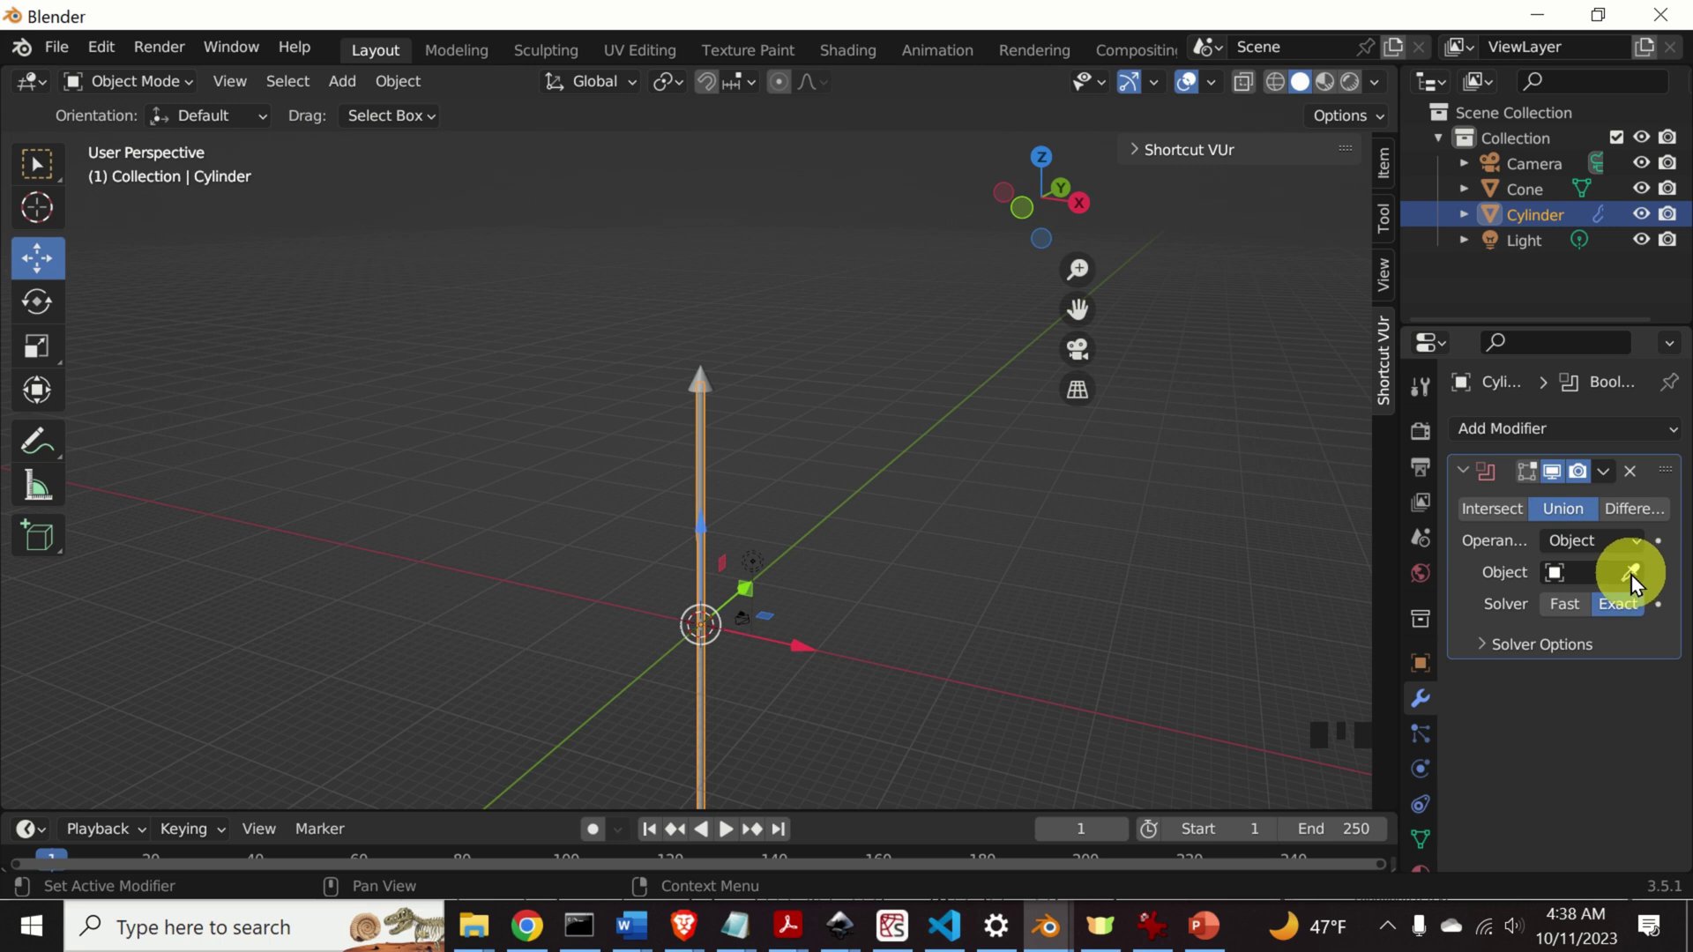
Set the Boolean modifier's object to the Cone and apply the union to the cylinder.
{"action": "left_click", "coordinate": [1639, 581]}
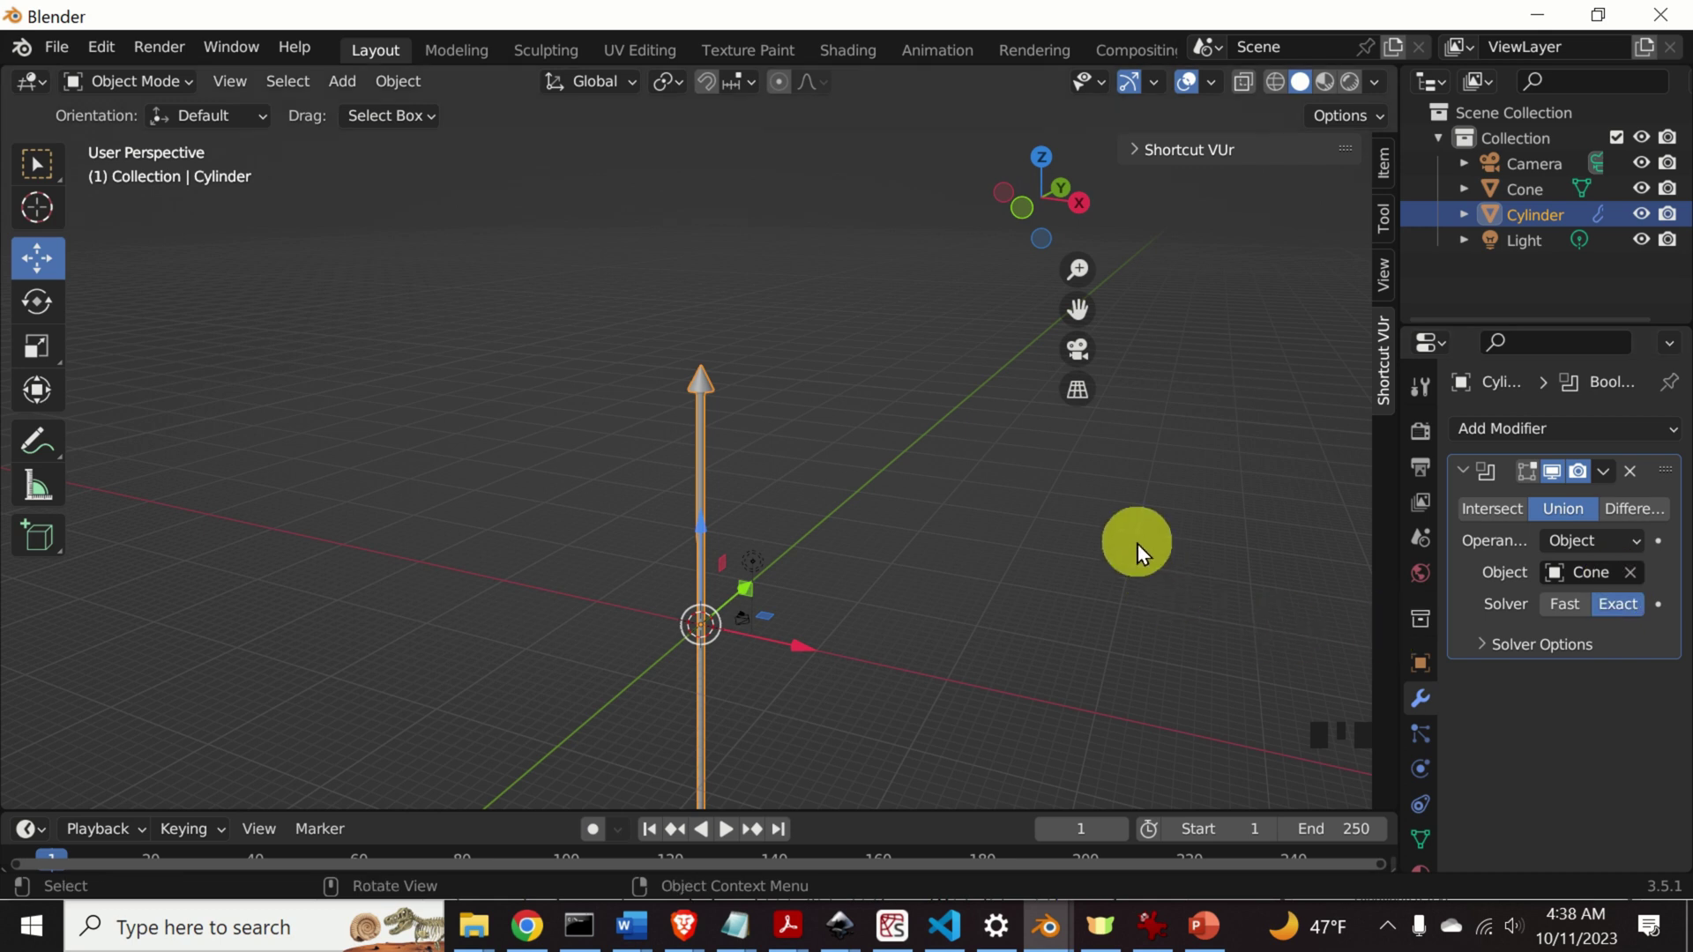
{"action": "key", "text": "Return"}
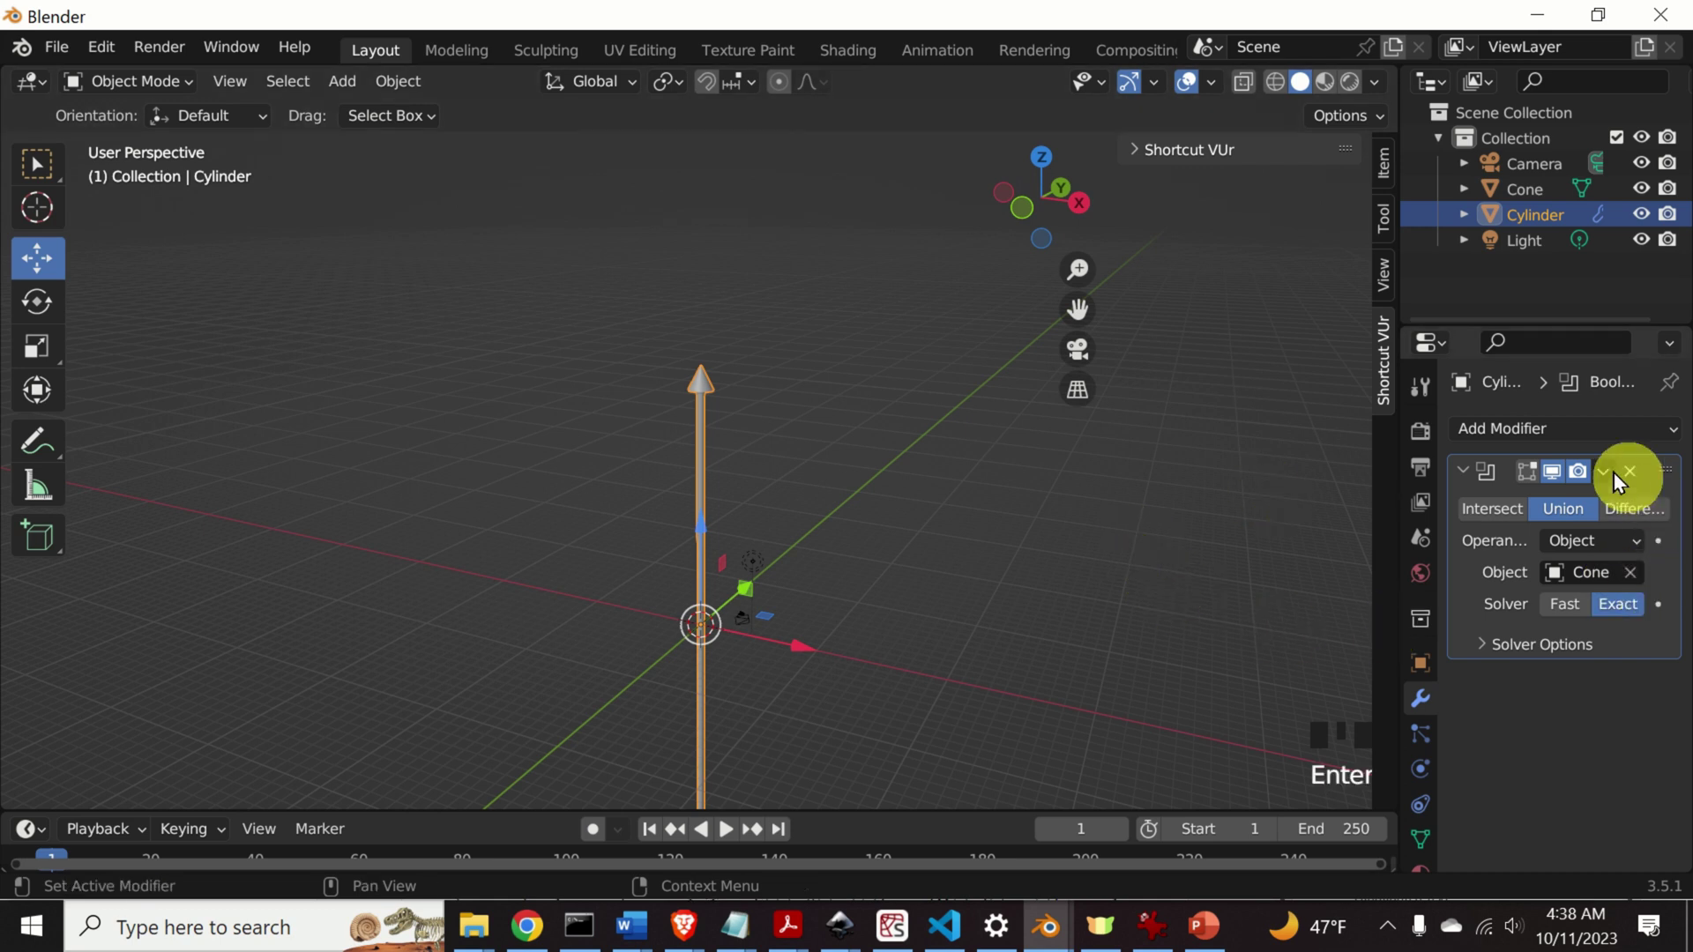
{"action": "left_click_drag", "start_coordinate": [1610, 484], "coordinate": [528, 429]}
{"action": "left_click", "coordinate": [528, 429]}
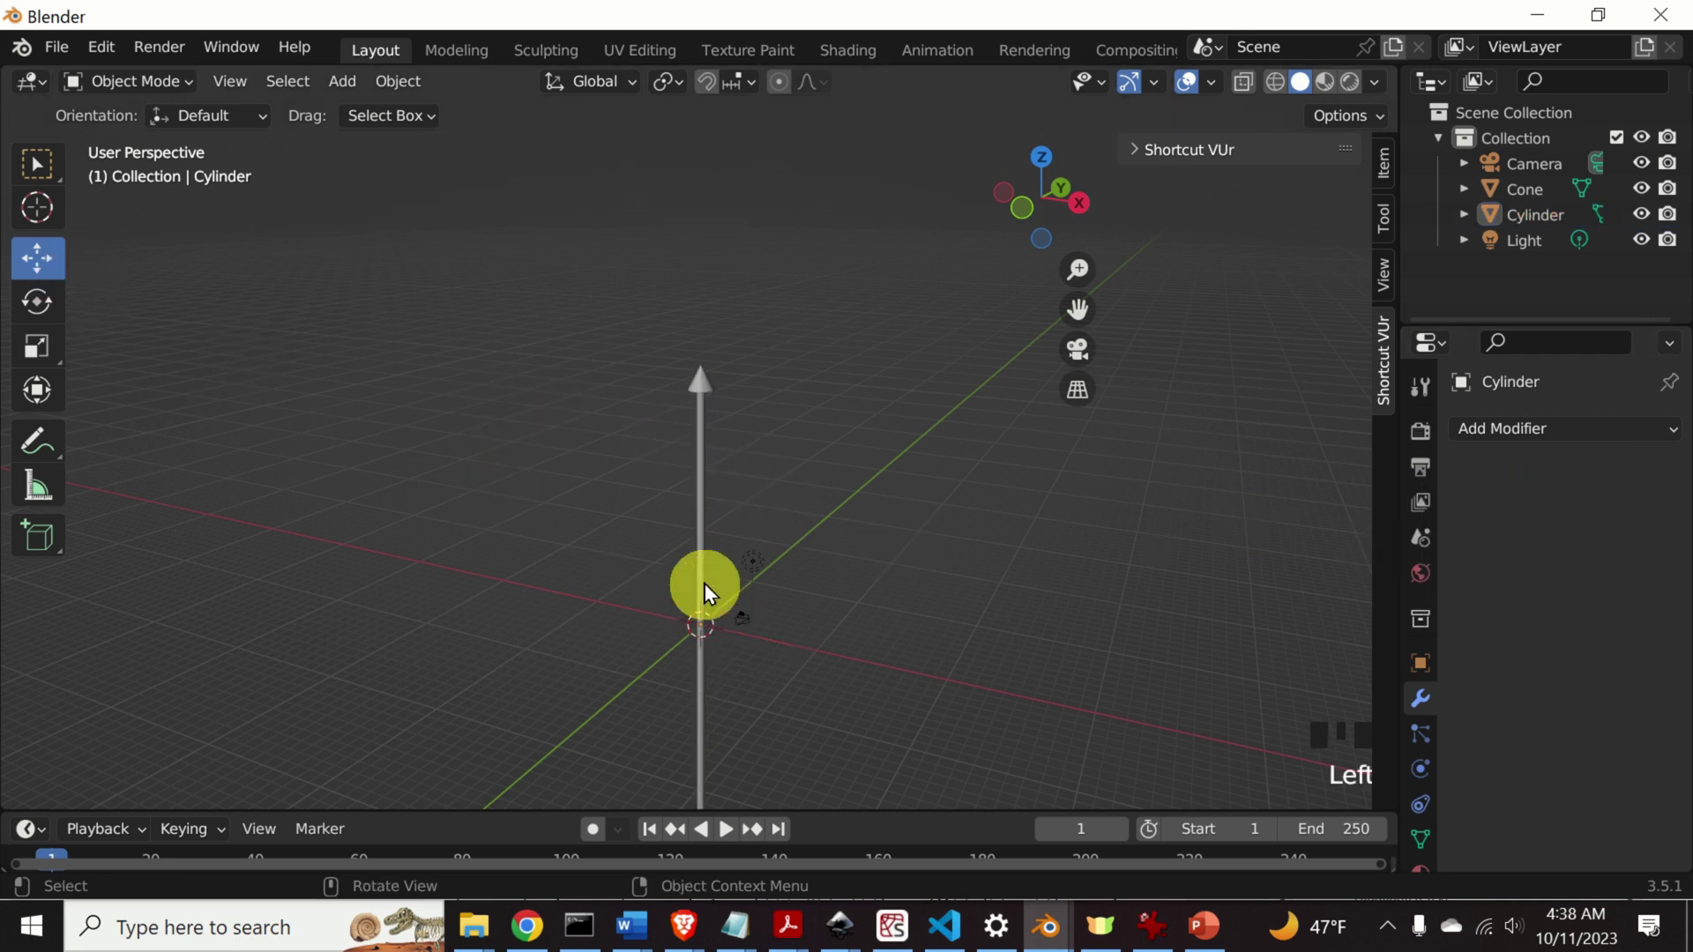
Move the merged arrow aside, select the leftover separate cone and delete it.
{"action": "left_click", "coordinate": [704, 570]}
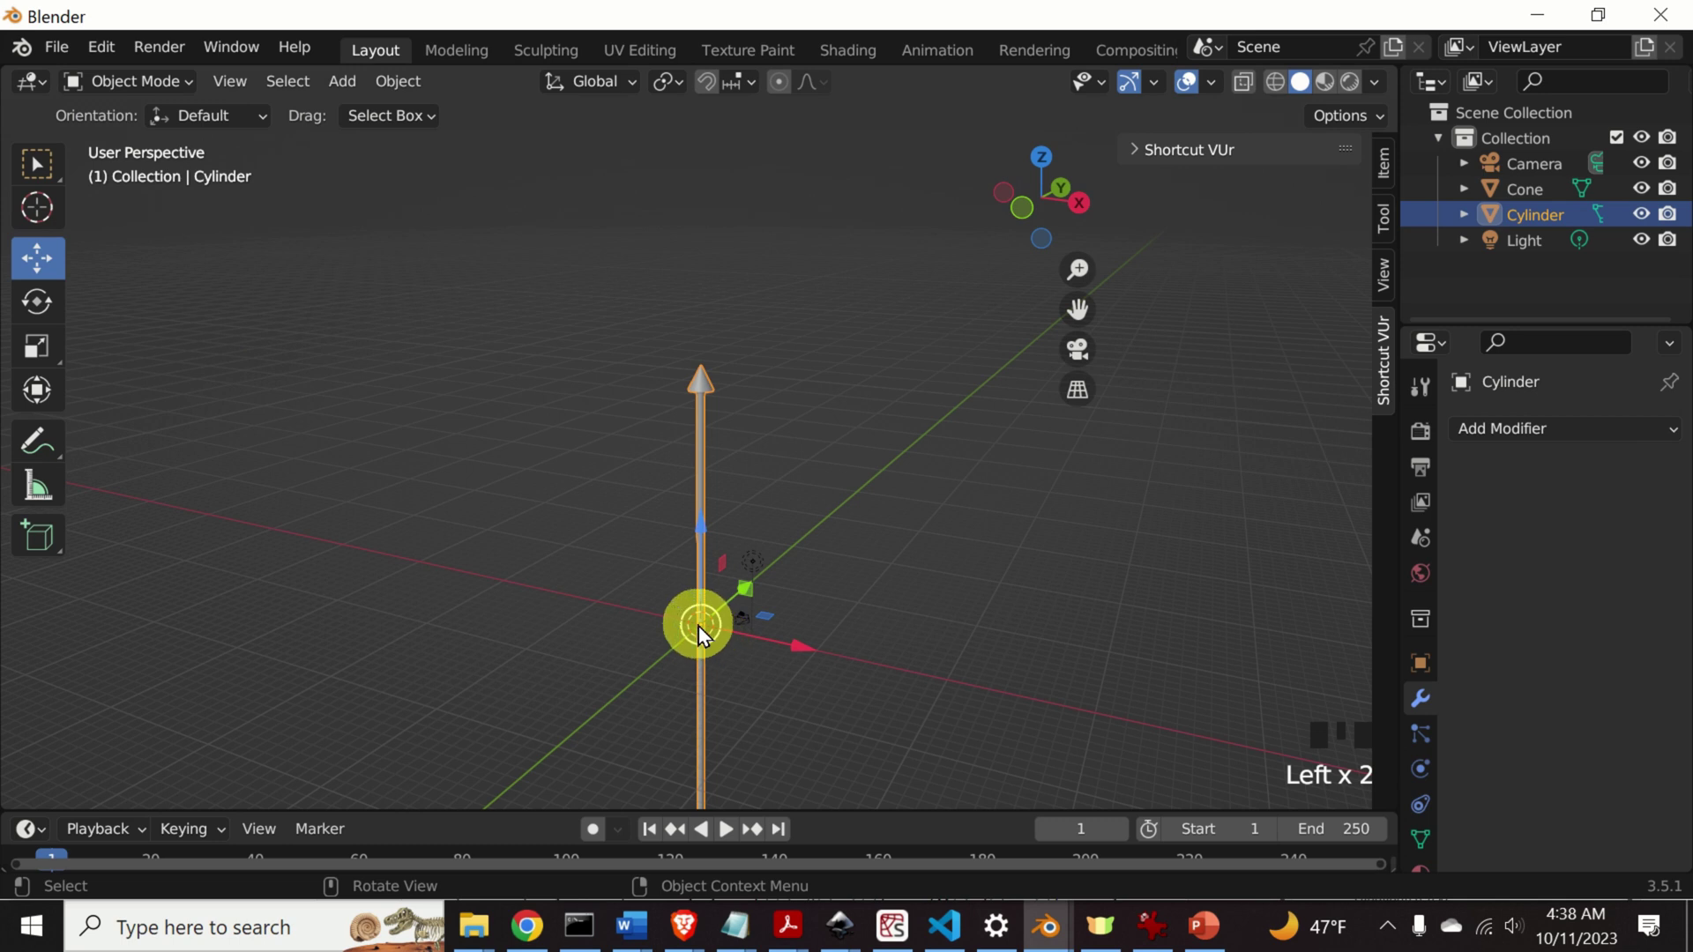
{"action": "left_click", "coordinate": [703, 634]}
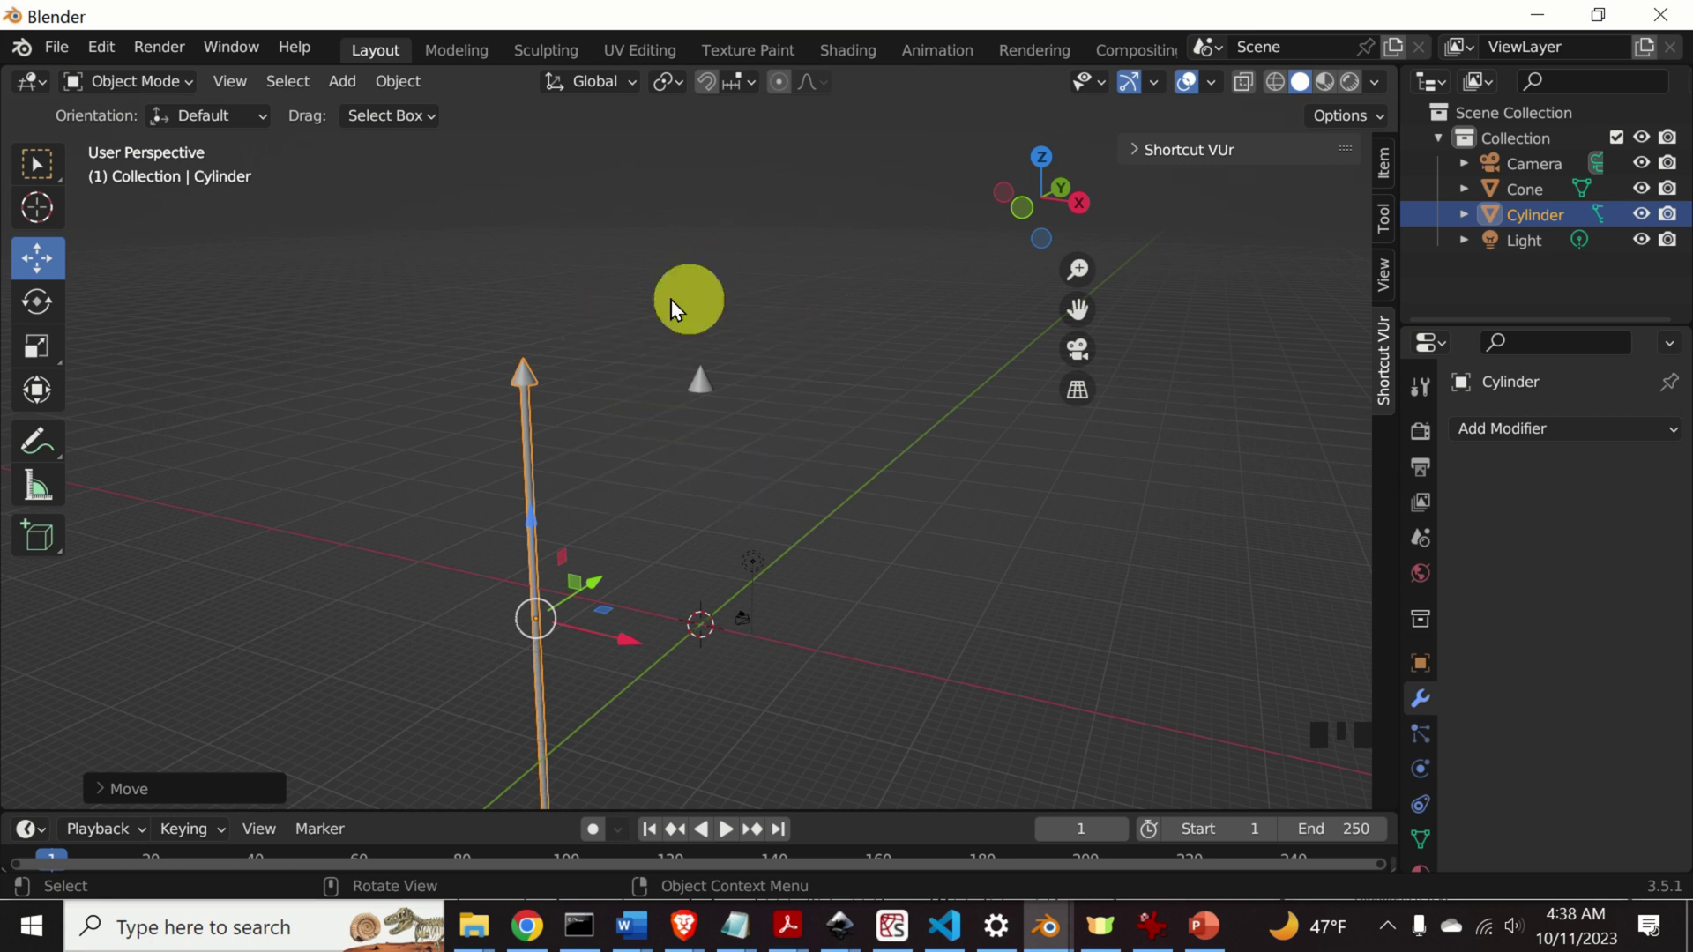
{"action": "left_click", "coordinate": [851, 453]}
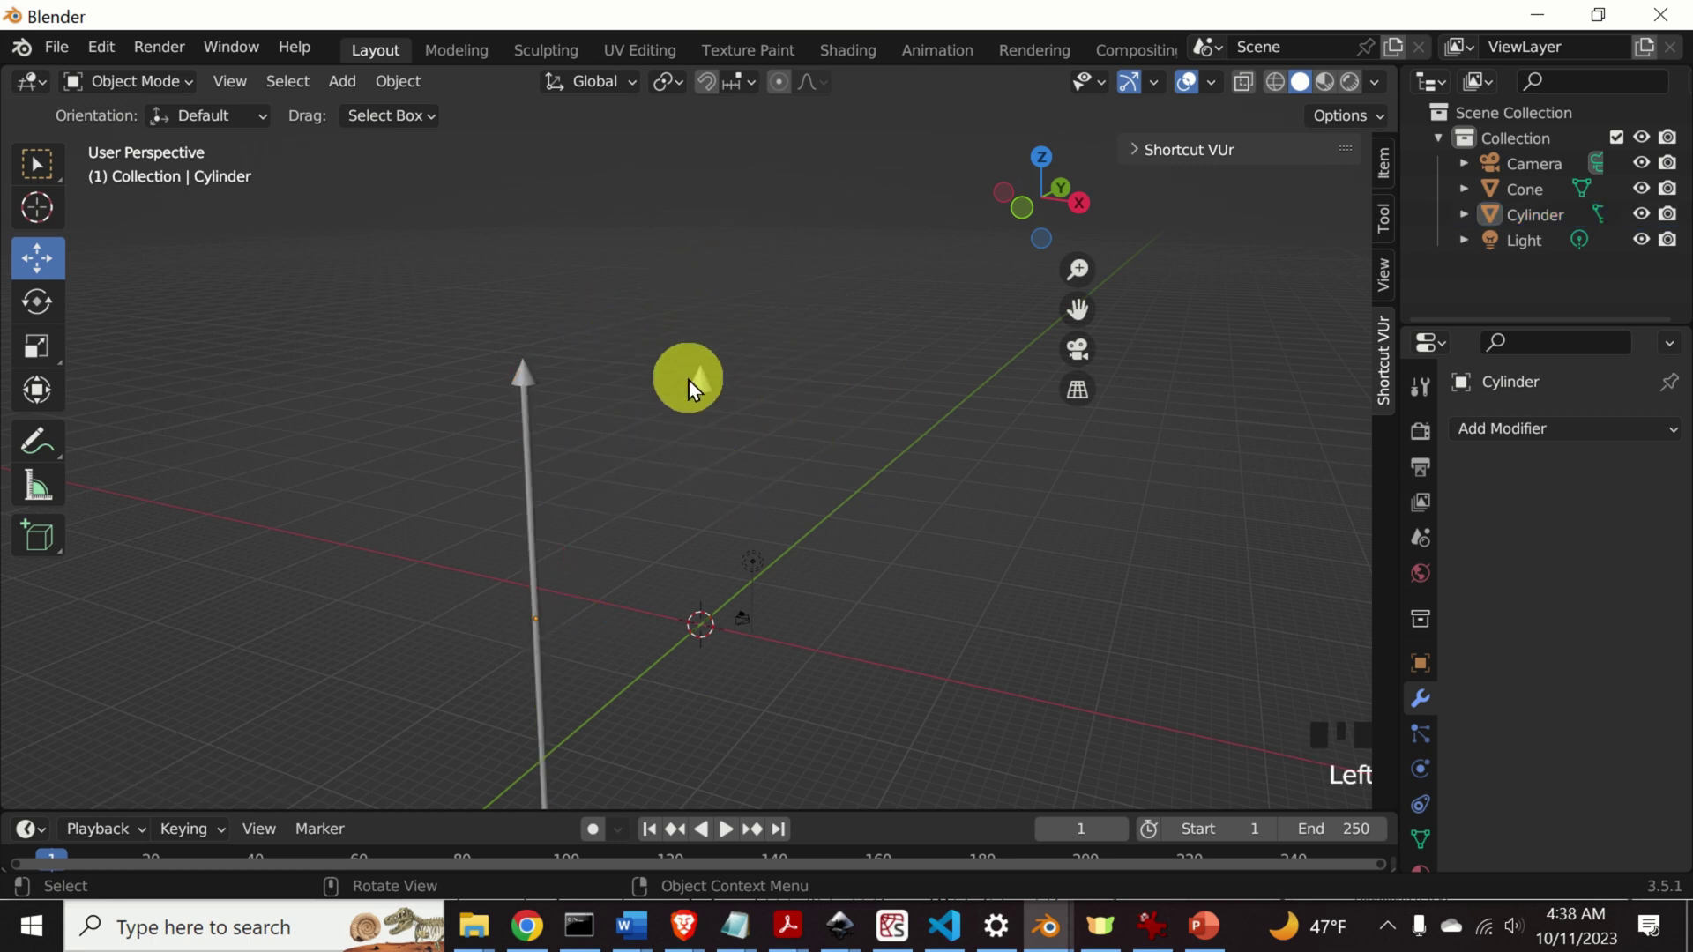
{"action": "left_click", "coordinate": [702, 391]}
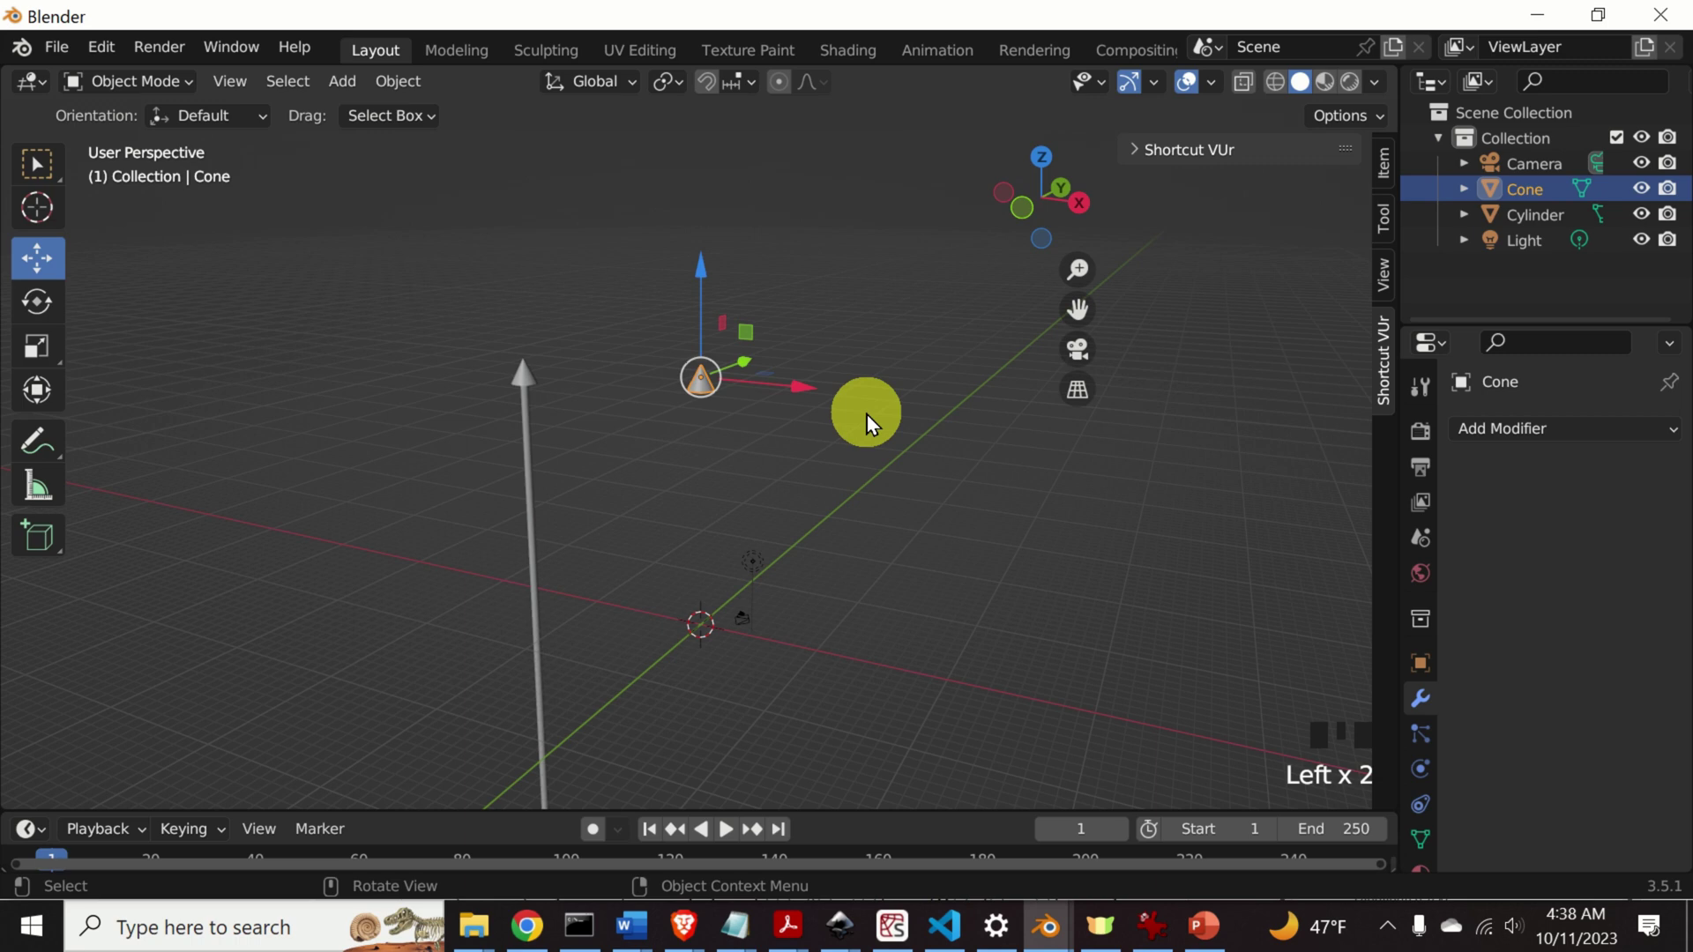
{"action": "key", "text": "Delete"}
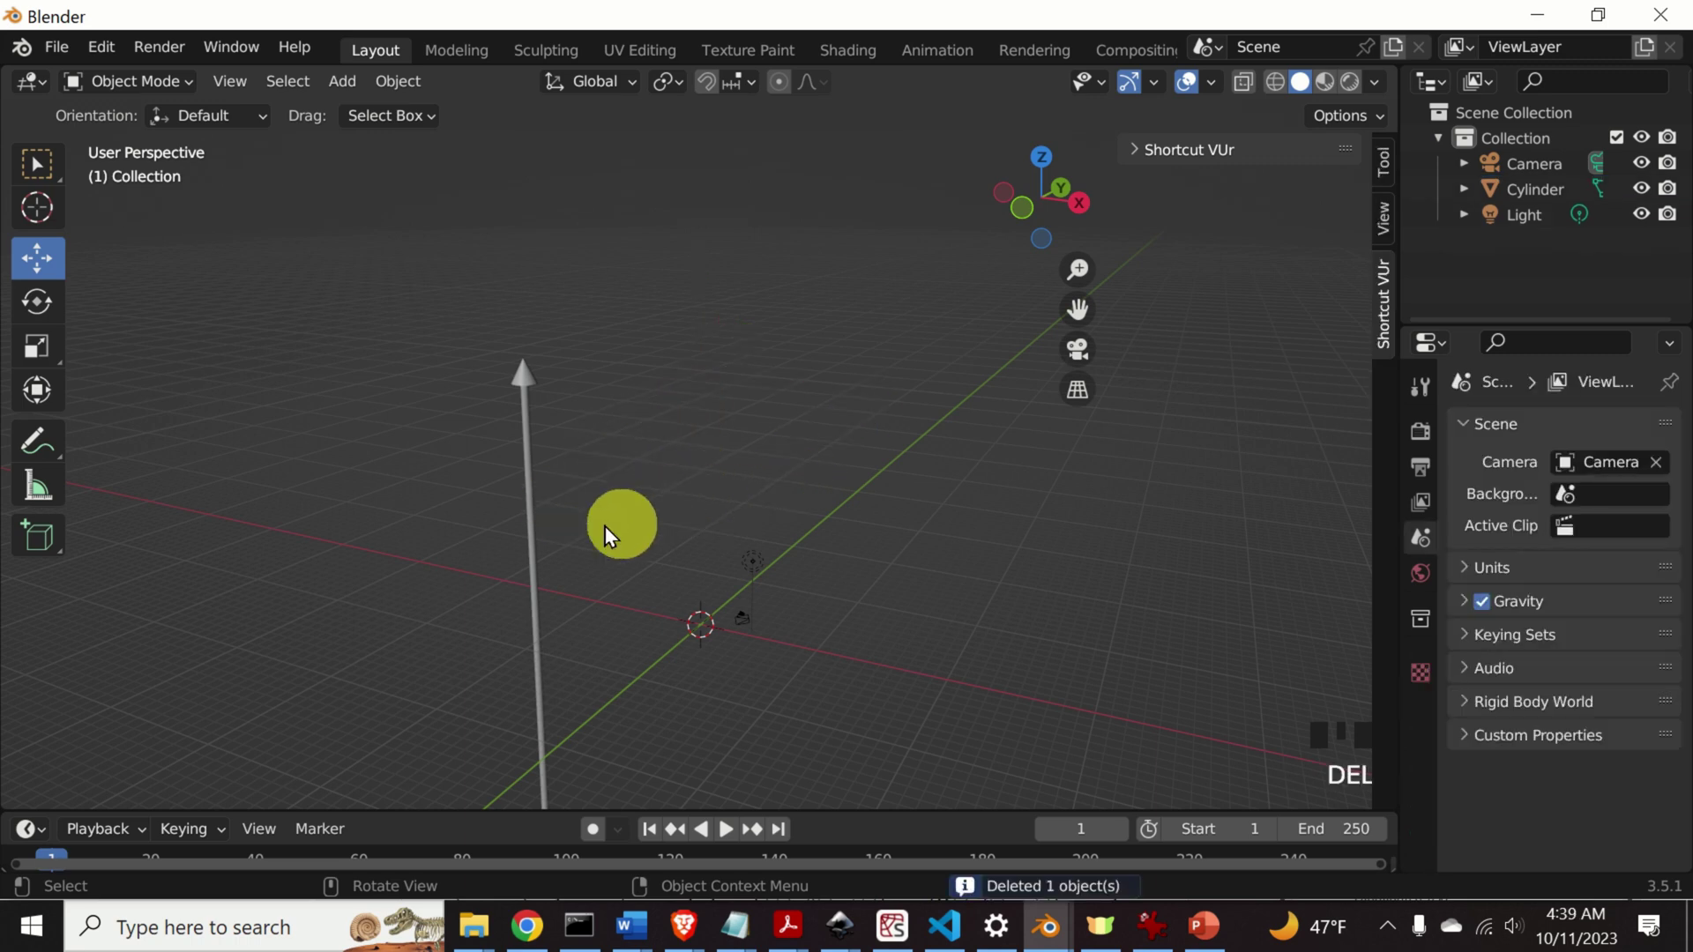
{"action": "left_click_drag", "start_coordinate": [814, 580], "coordinate": [550, 527]}
Select the arrow and show its Object transform values, location about −11.98, −6.01, 0.48.
{"action": "left_click", "coordinate": [550, 527]}
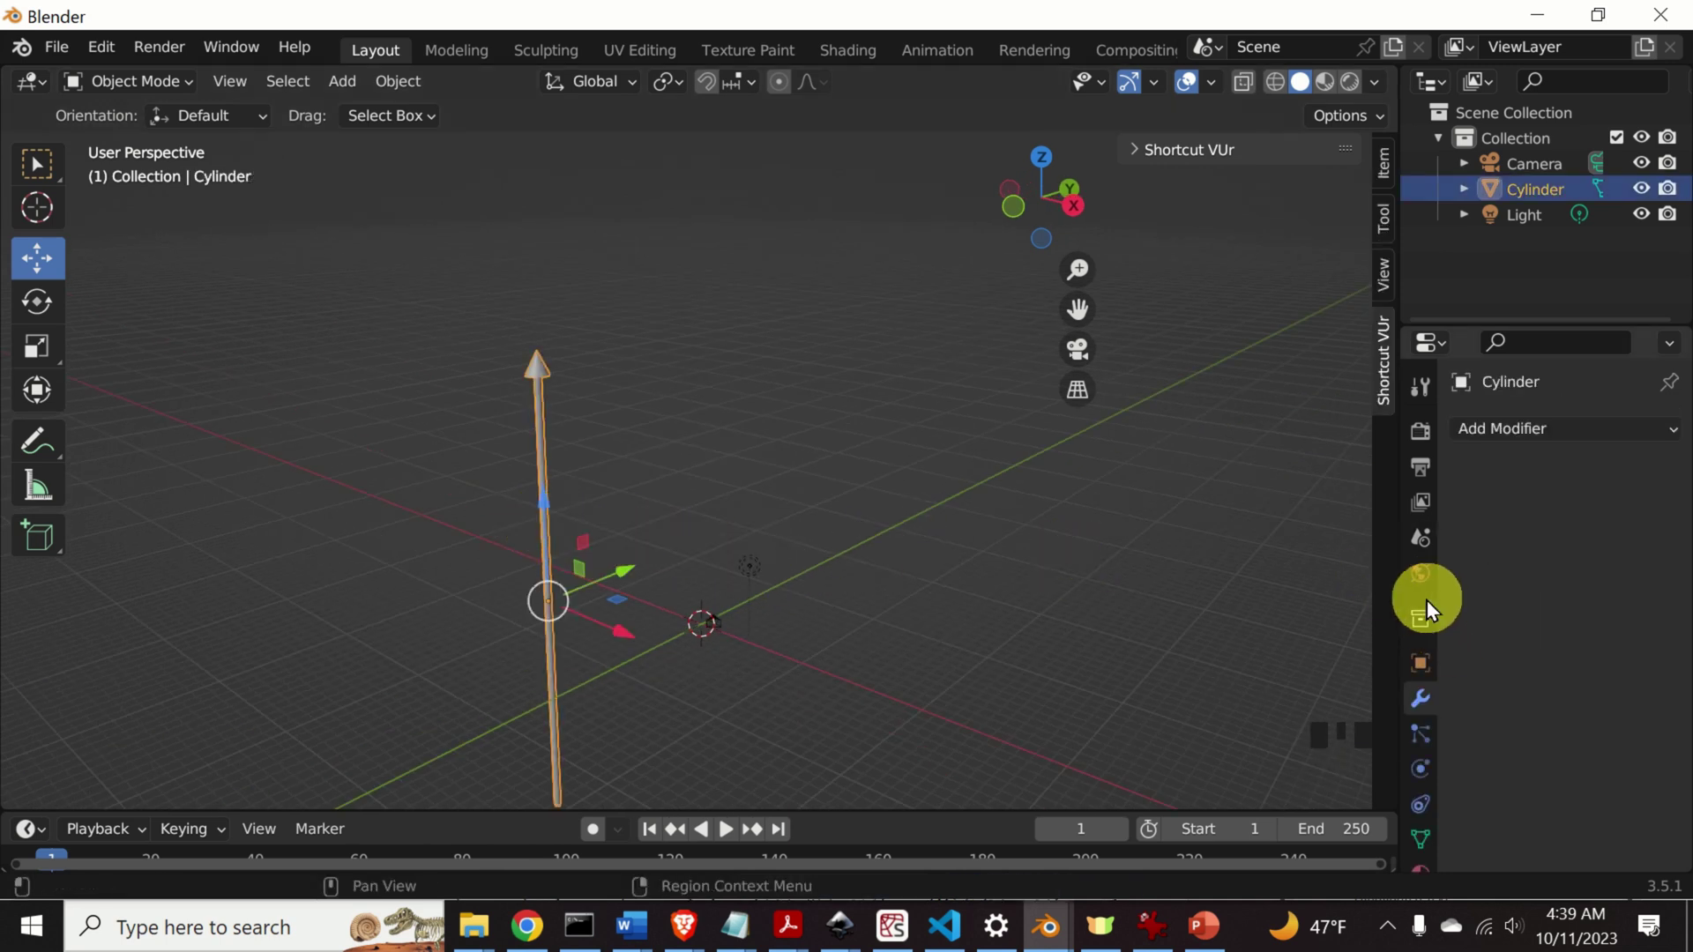
{"action": "left_click", "coordinate": [1425, 670]}
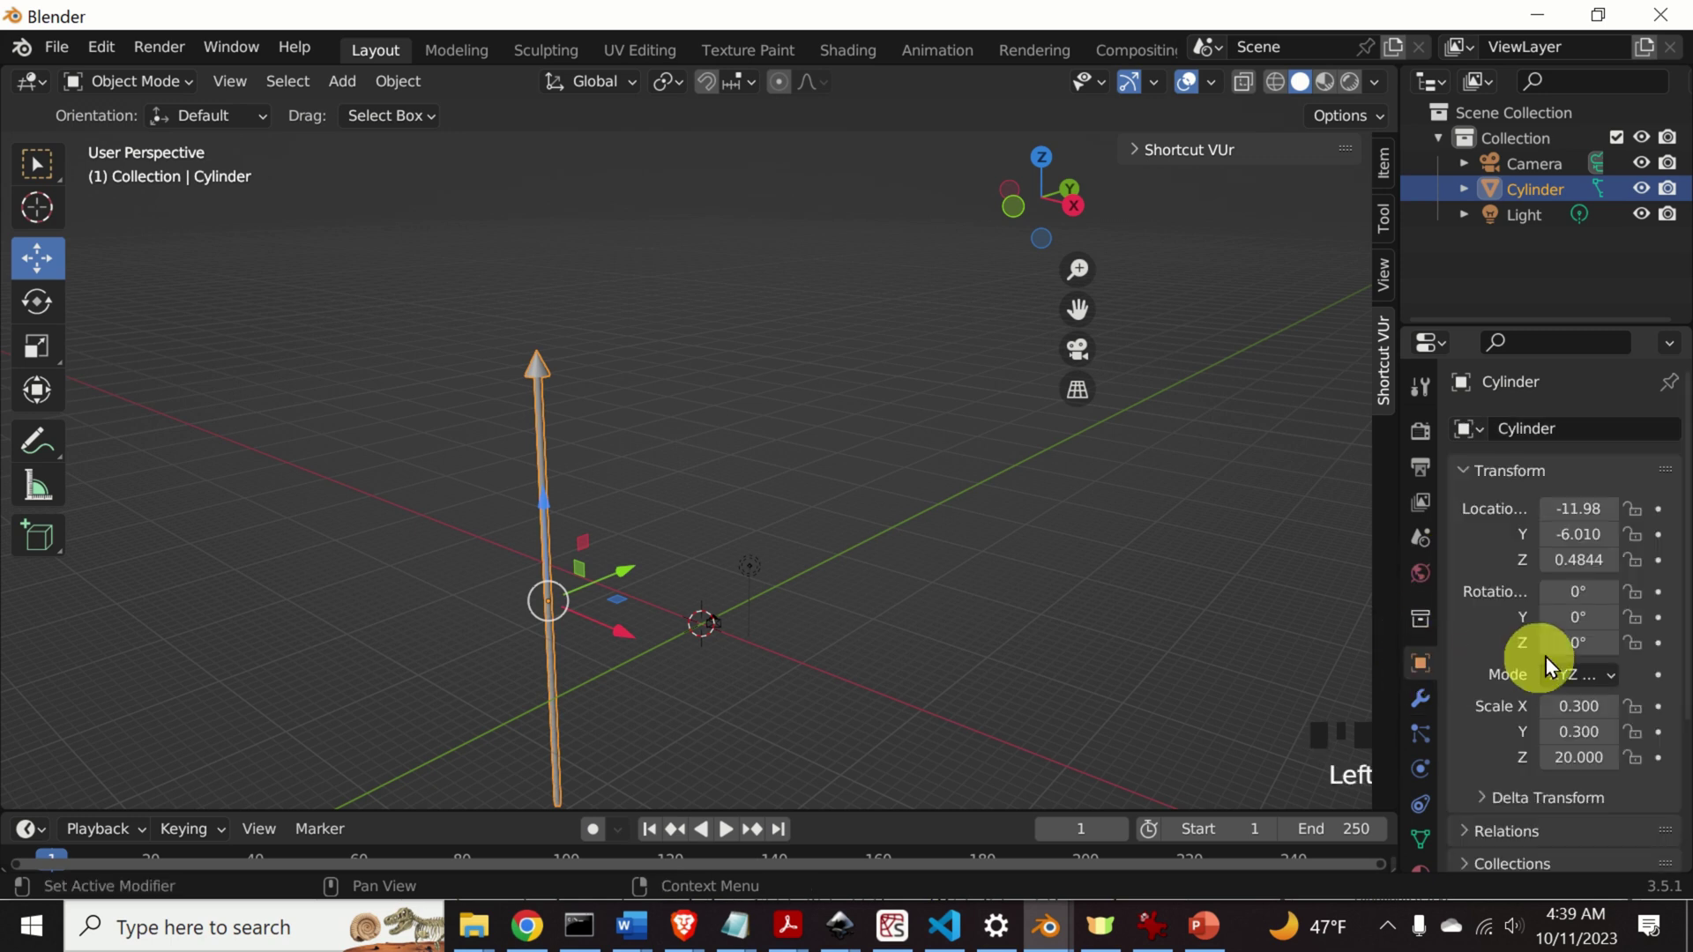
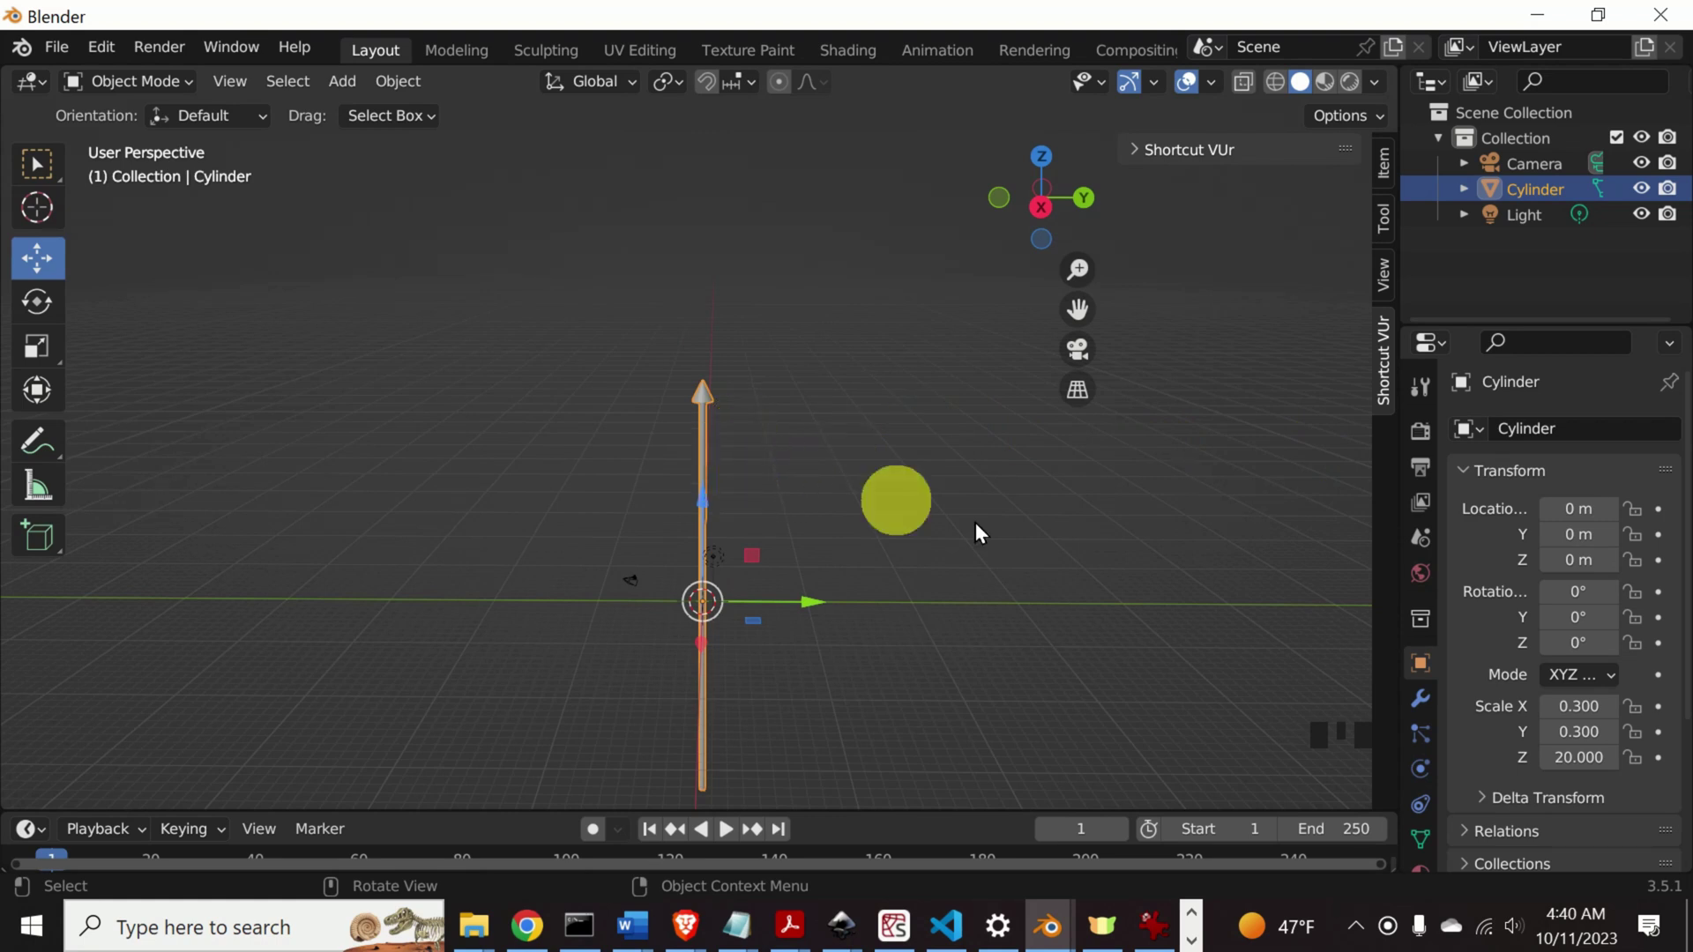
Create a new material with a red Base Color and show it in Material Preview shading.
{"action": "scroll", "scroll_direction": "down", "scroll_amount": 3}
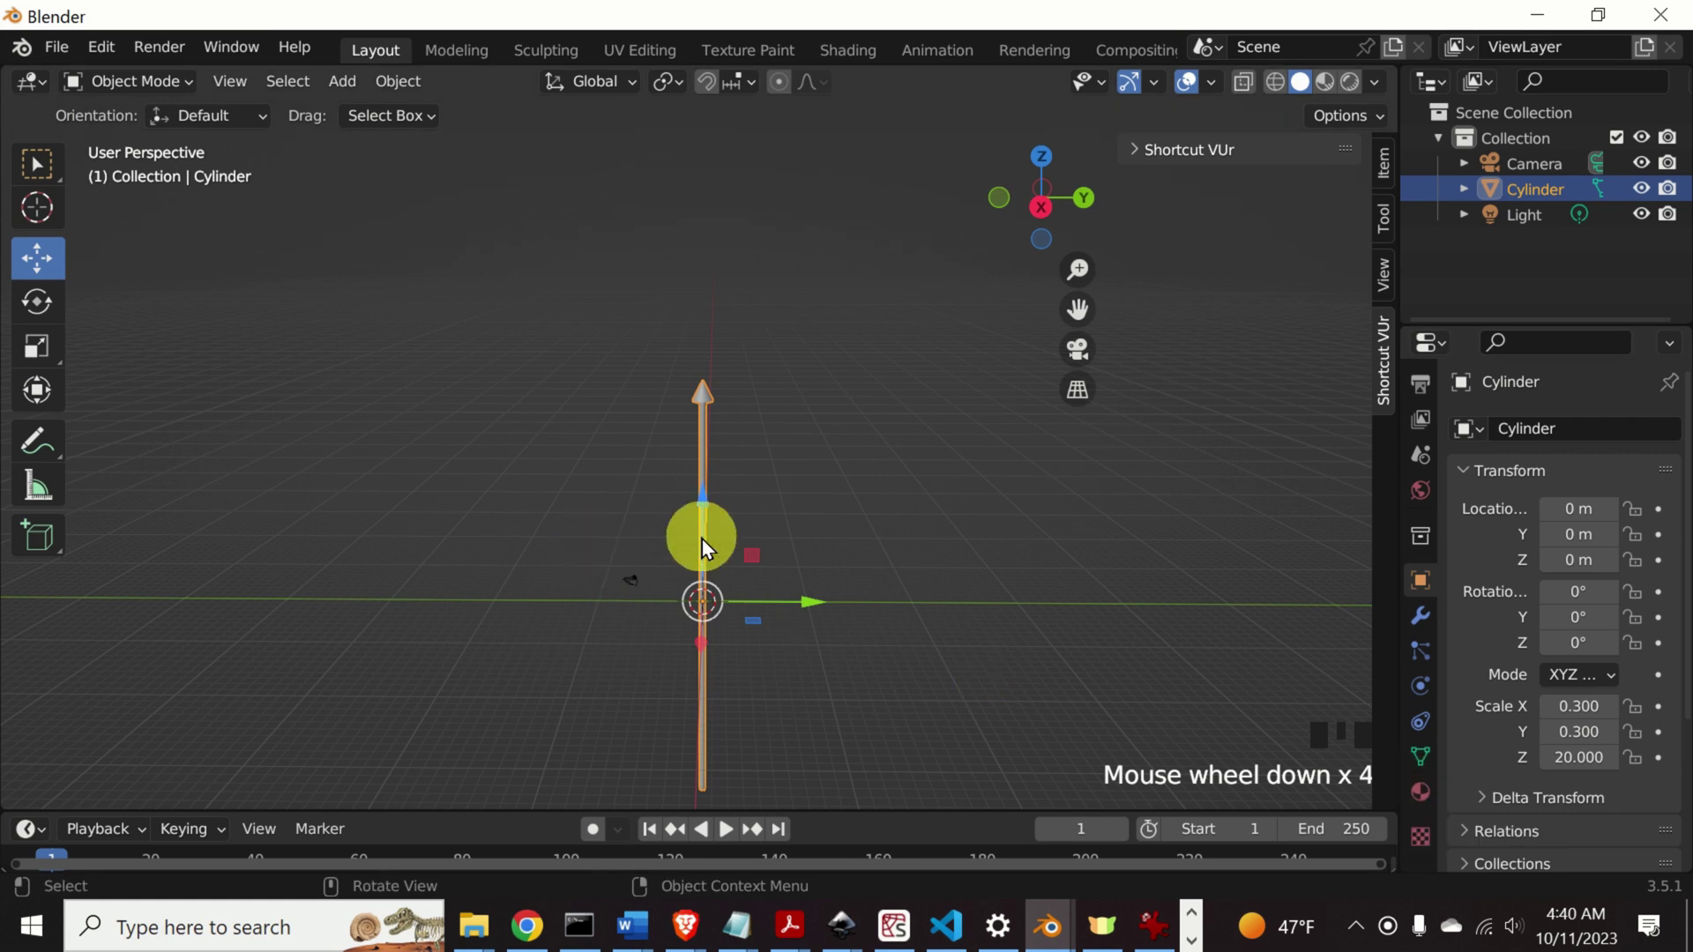
{"action": "left_click", "coordinate": [1425, 807]}
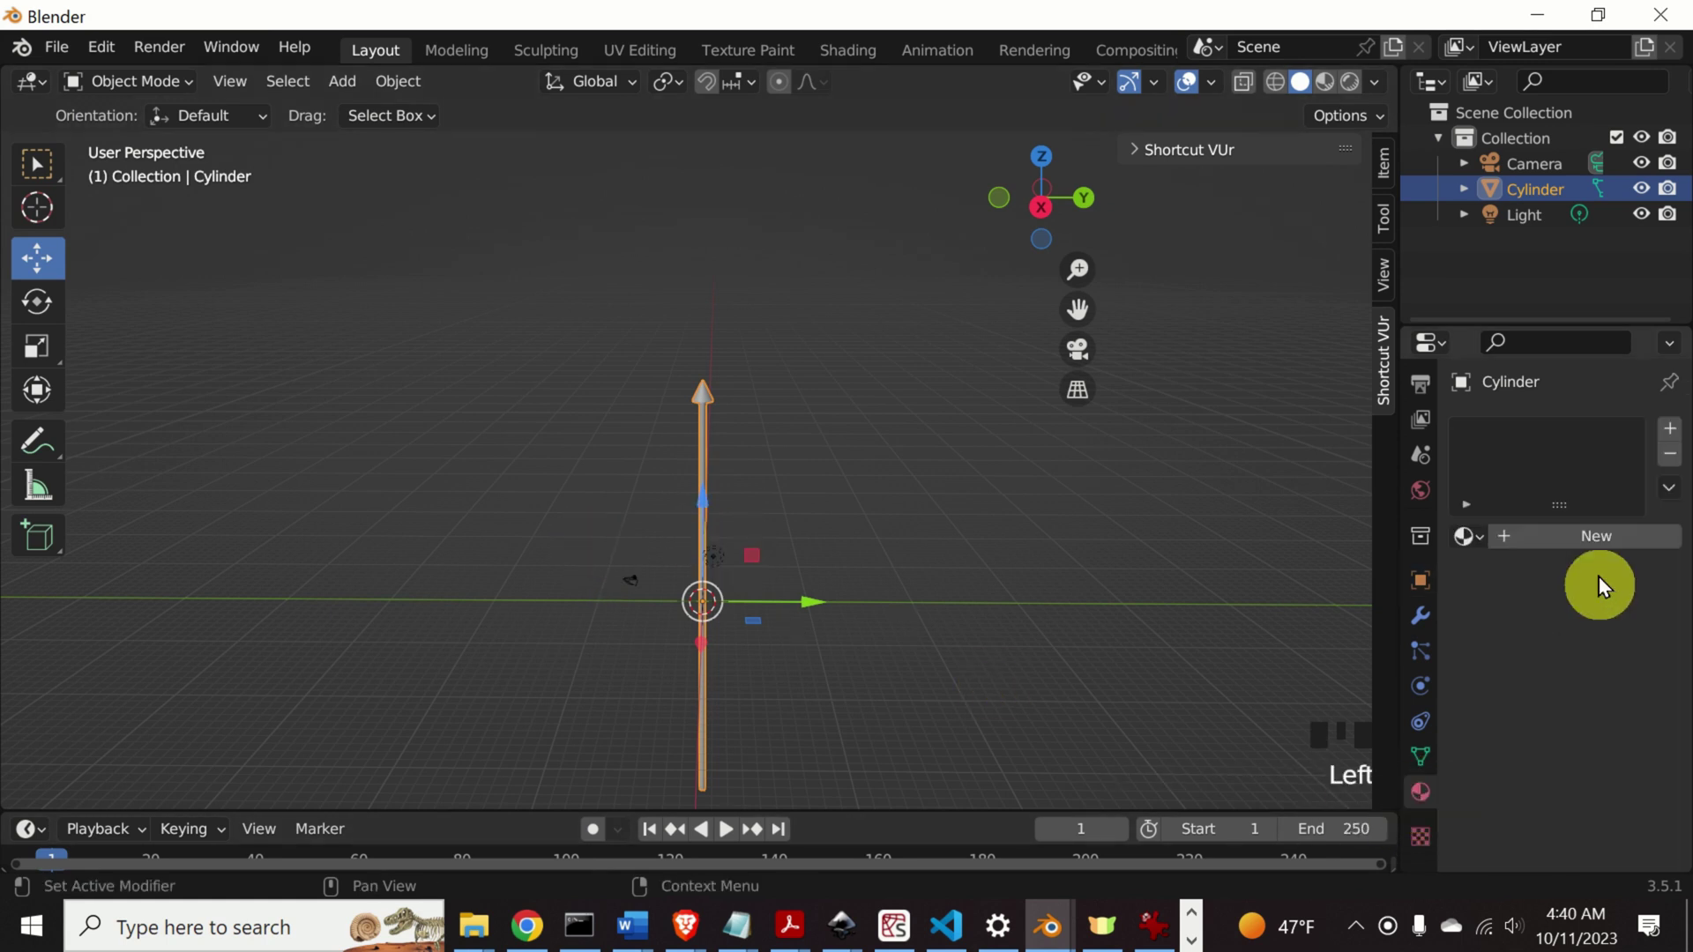
{"action": "left_click_drag", "start_coordinate": [1571, 551], "coordinate": [1585, 662]}
{"action": "scroll", "scroll_direction": "down", "scroll_amount": 3}
{"action": "left_click", "coordinate": [1607, 639]}
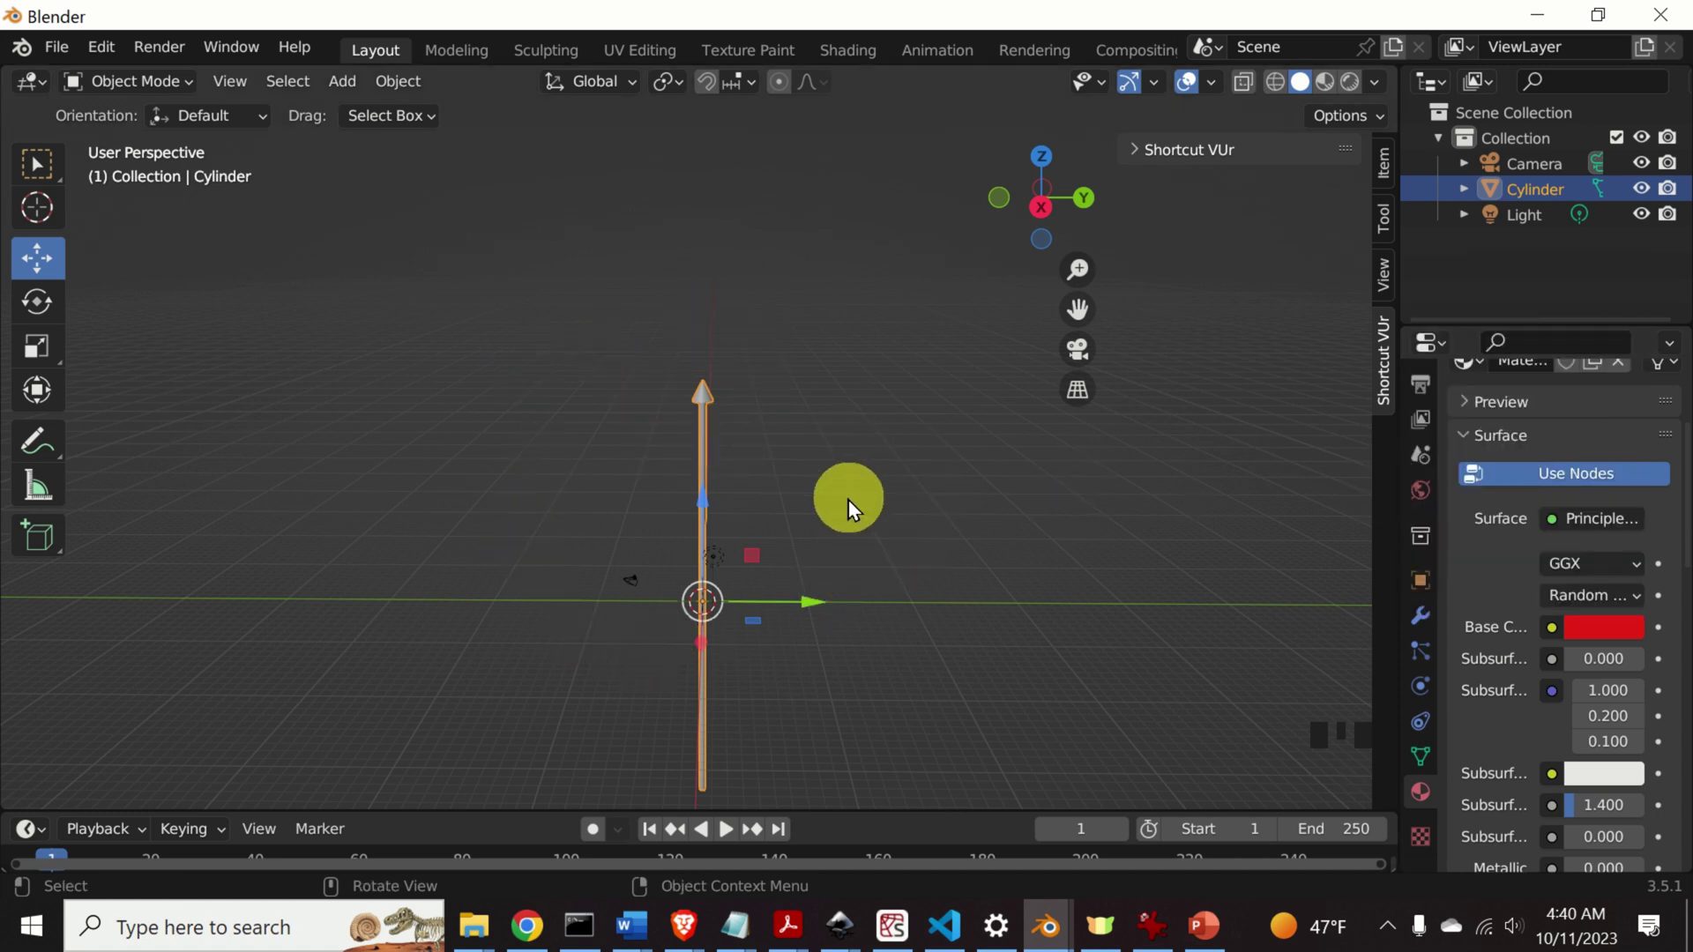
{"action": "left_click", "coordinate": [1332, 82]}
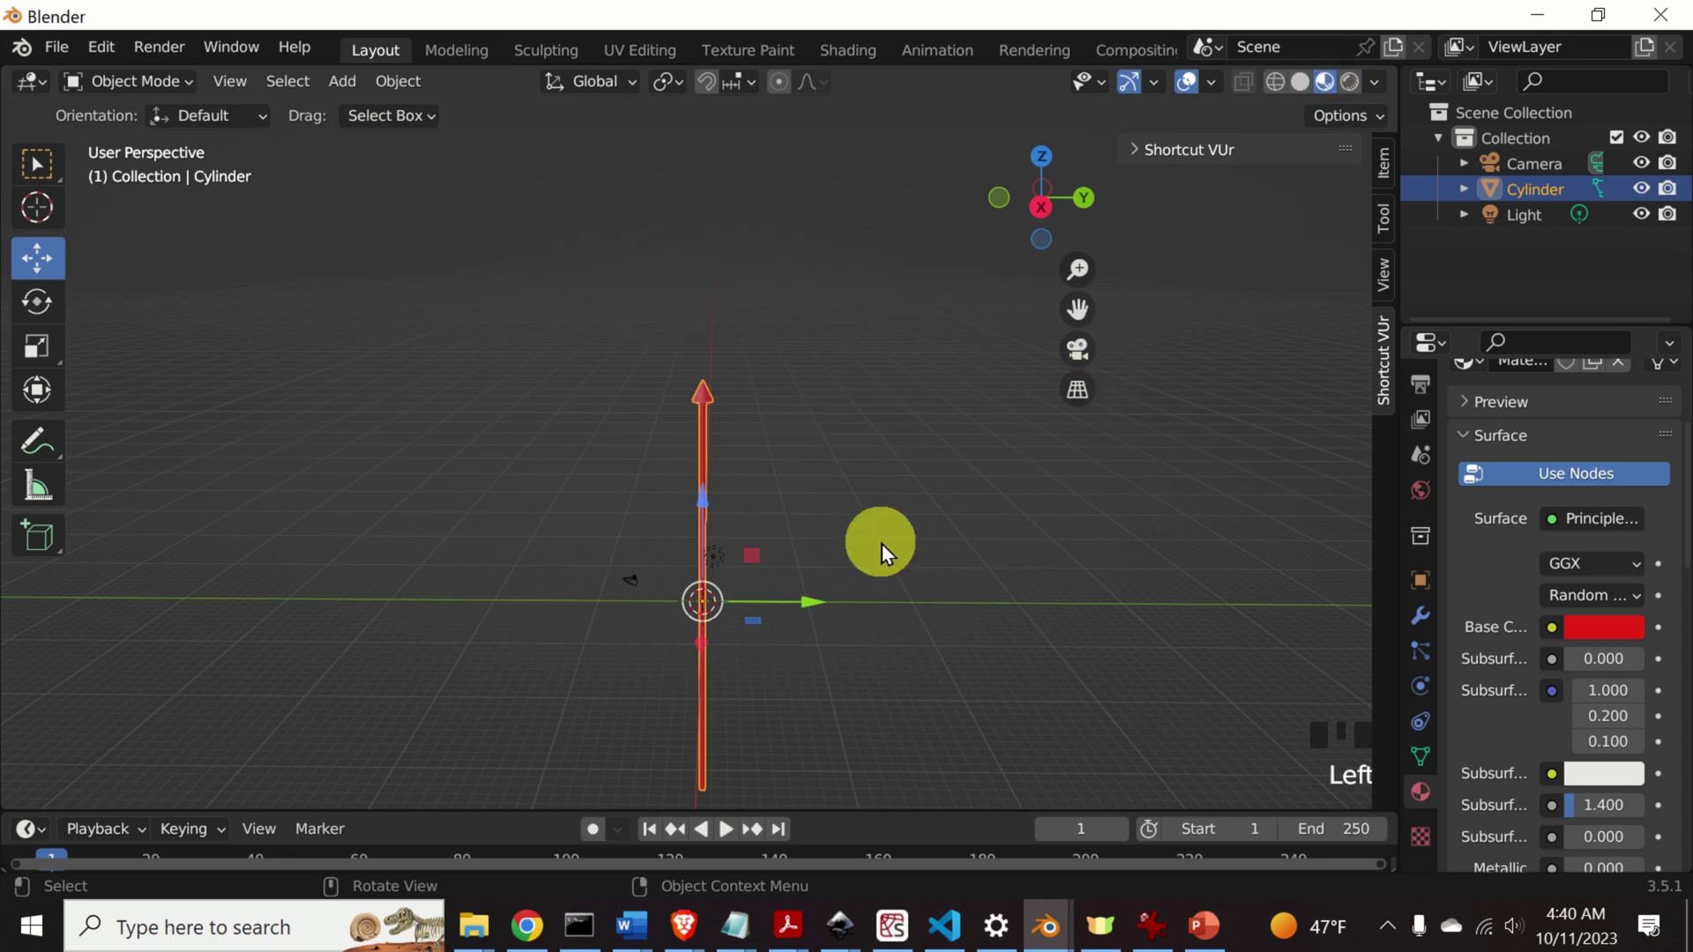
Orbit around the red arrow to inspect the material from several sides.
{"action": "left_click_drag", "start_coordinate": [909, 545], "coordinate": [696, 470]}
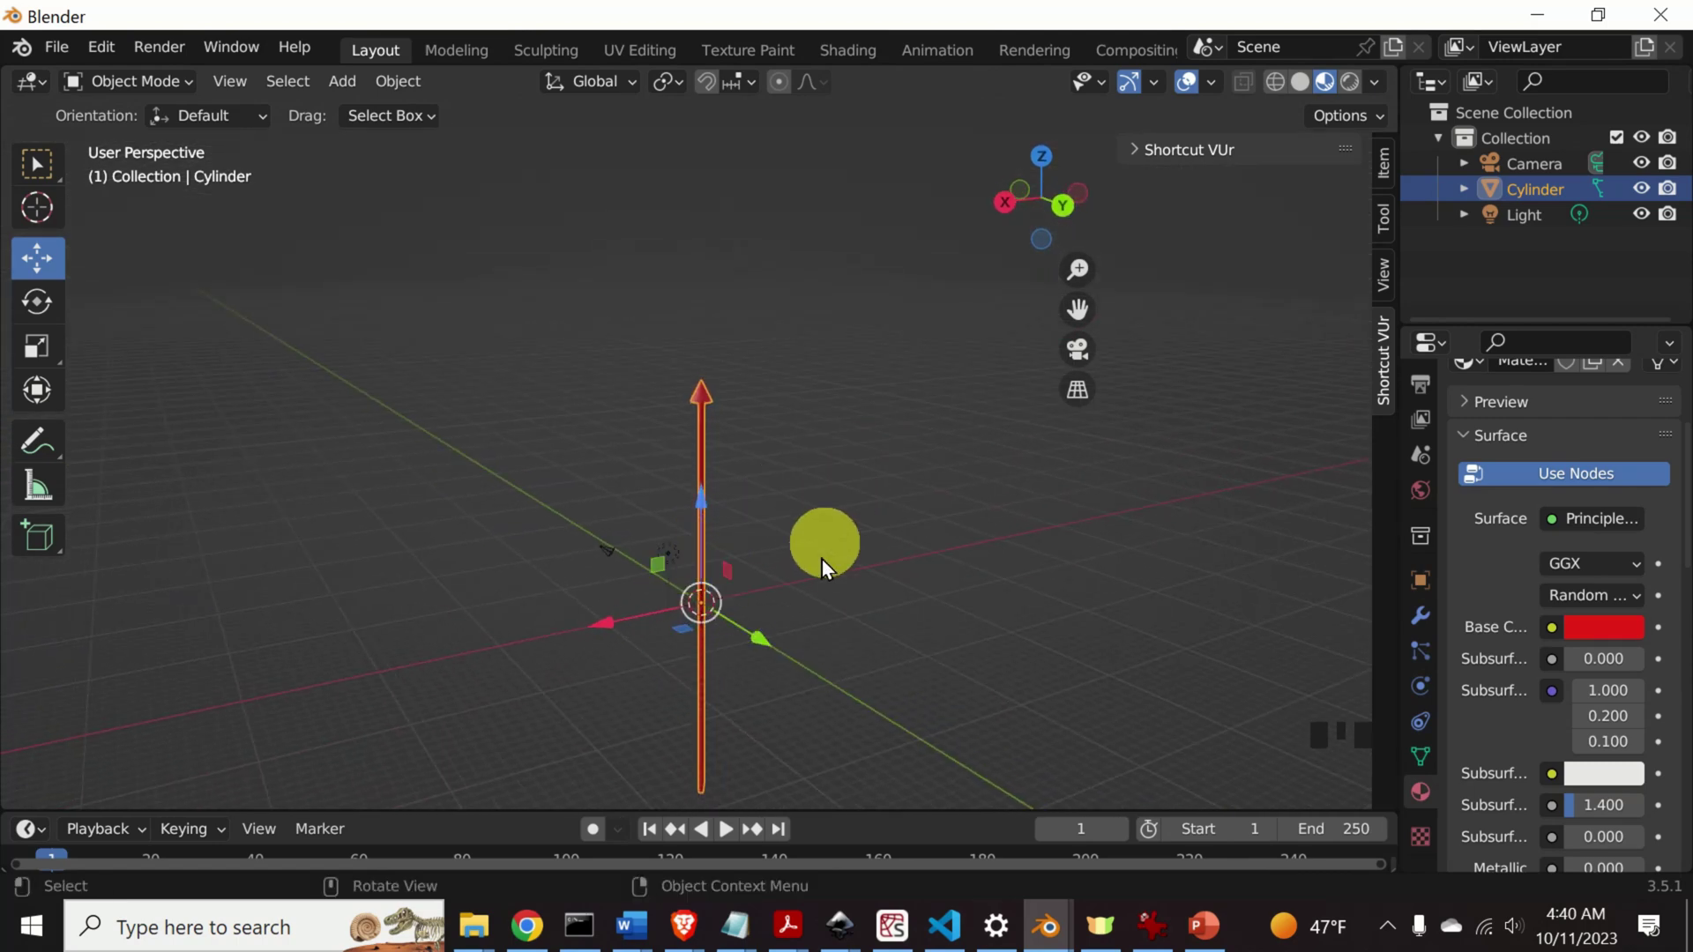
{"action": "left_click", "coordinate": [821, 611]}
{"action": "left_click_drag", "start_coordinate": [845, 614], "coordinate": [734, 493]}
{"action": "left_click_drag", "start_coordinate": [739, 517], "coordinate": [722, 516]}
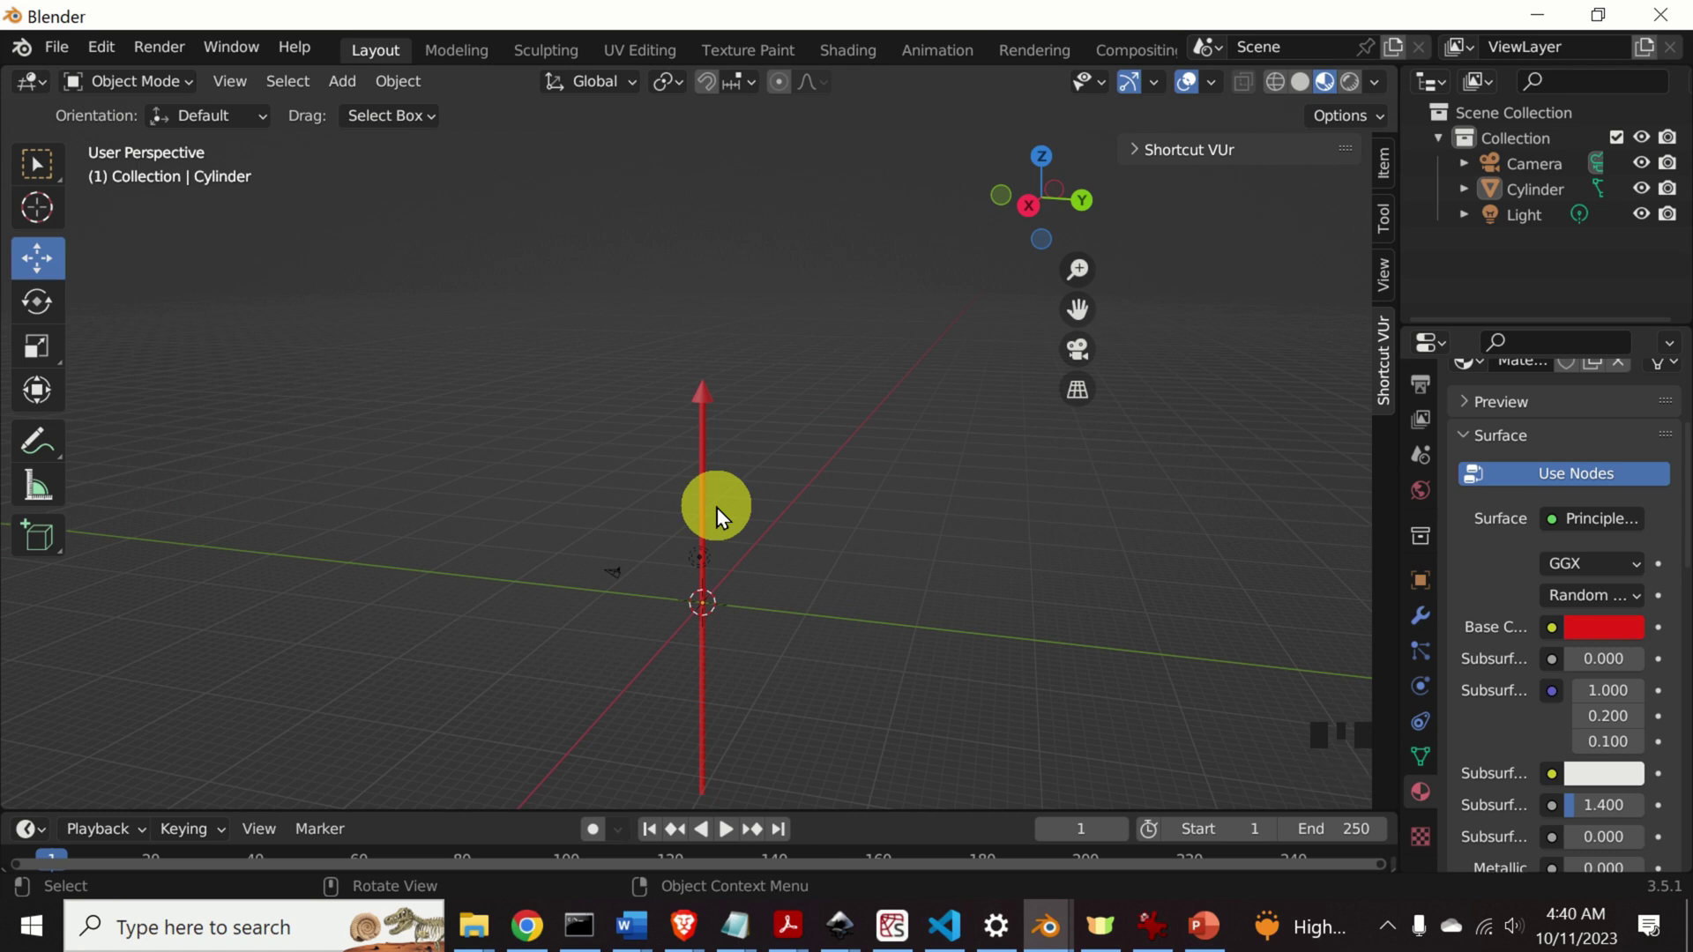
{"action": "scroll", "scroll_direction": "down", "scroll_amount": 3}
{"action": "scroll", "scroll_direction": "up", "scroll_amount": 3}
Copy-paste the arrow and rotate the copy so it lies flat along a horizontal axis.
{"action": "left_click", "coordinate": [835, 556]}
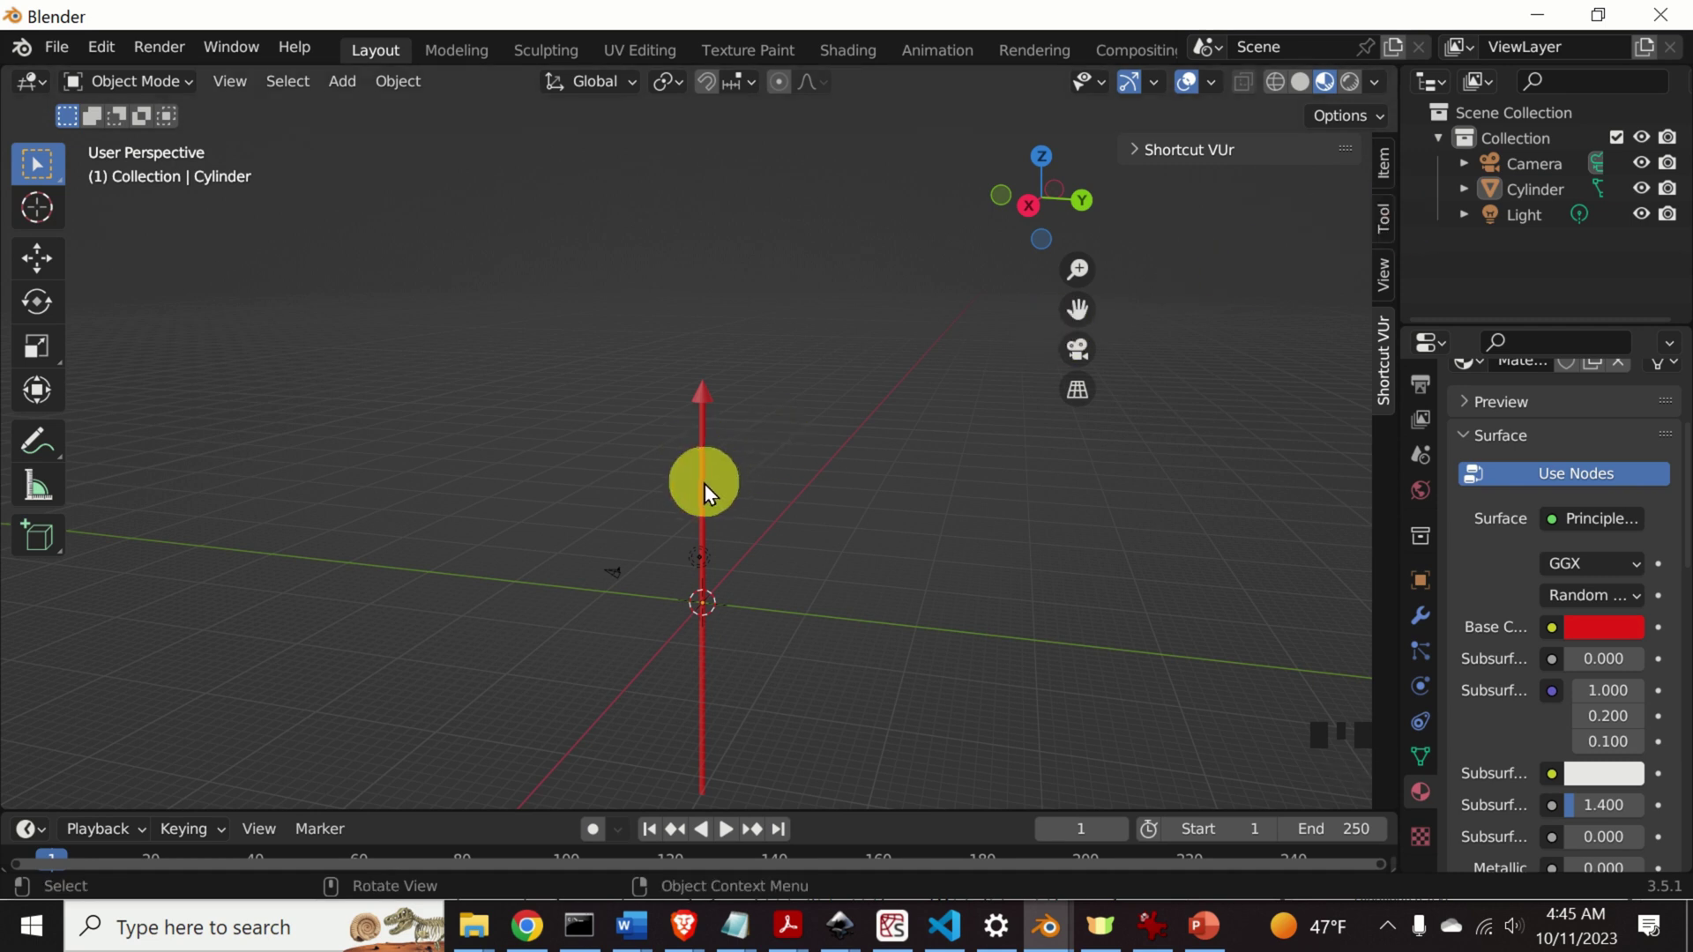
{"action": "left_click", "coordinate": [702, 500]}
{"action": "key", "text": "ctrl+c"}
{"action": "key", "text": "ctrl+v"}
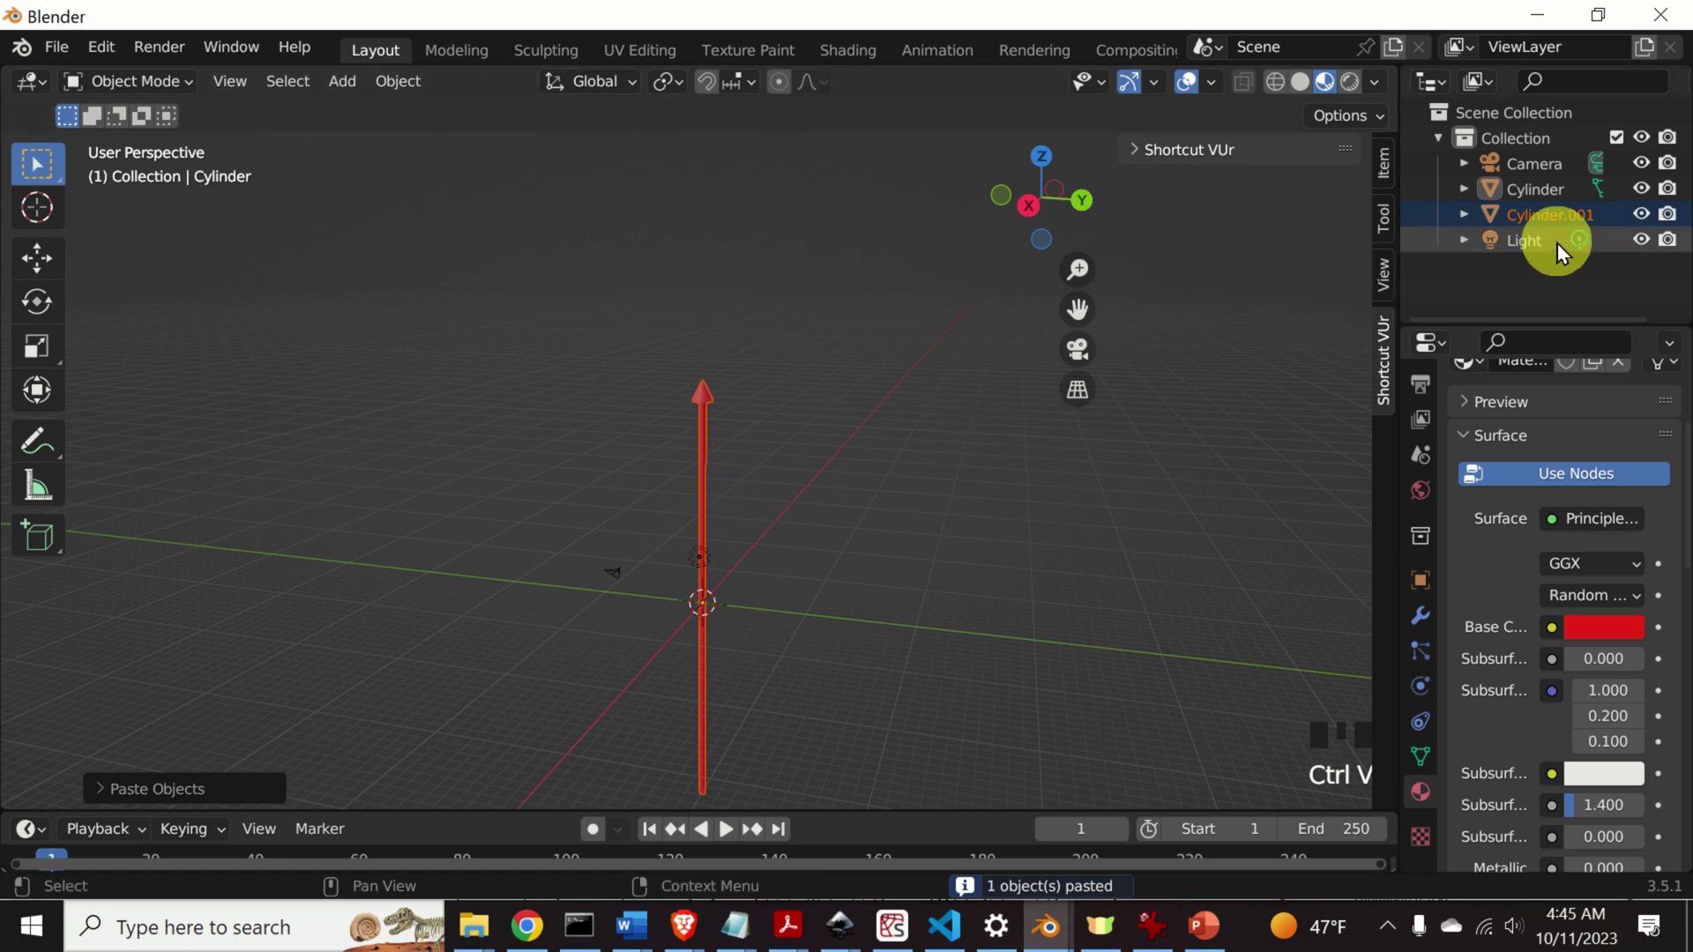
{"action": "left_click", "coordinate": [1543, 199]}
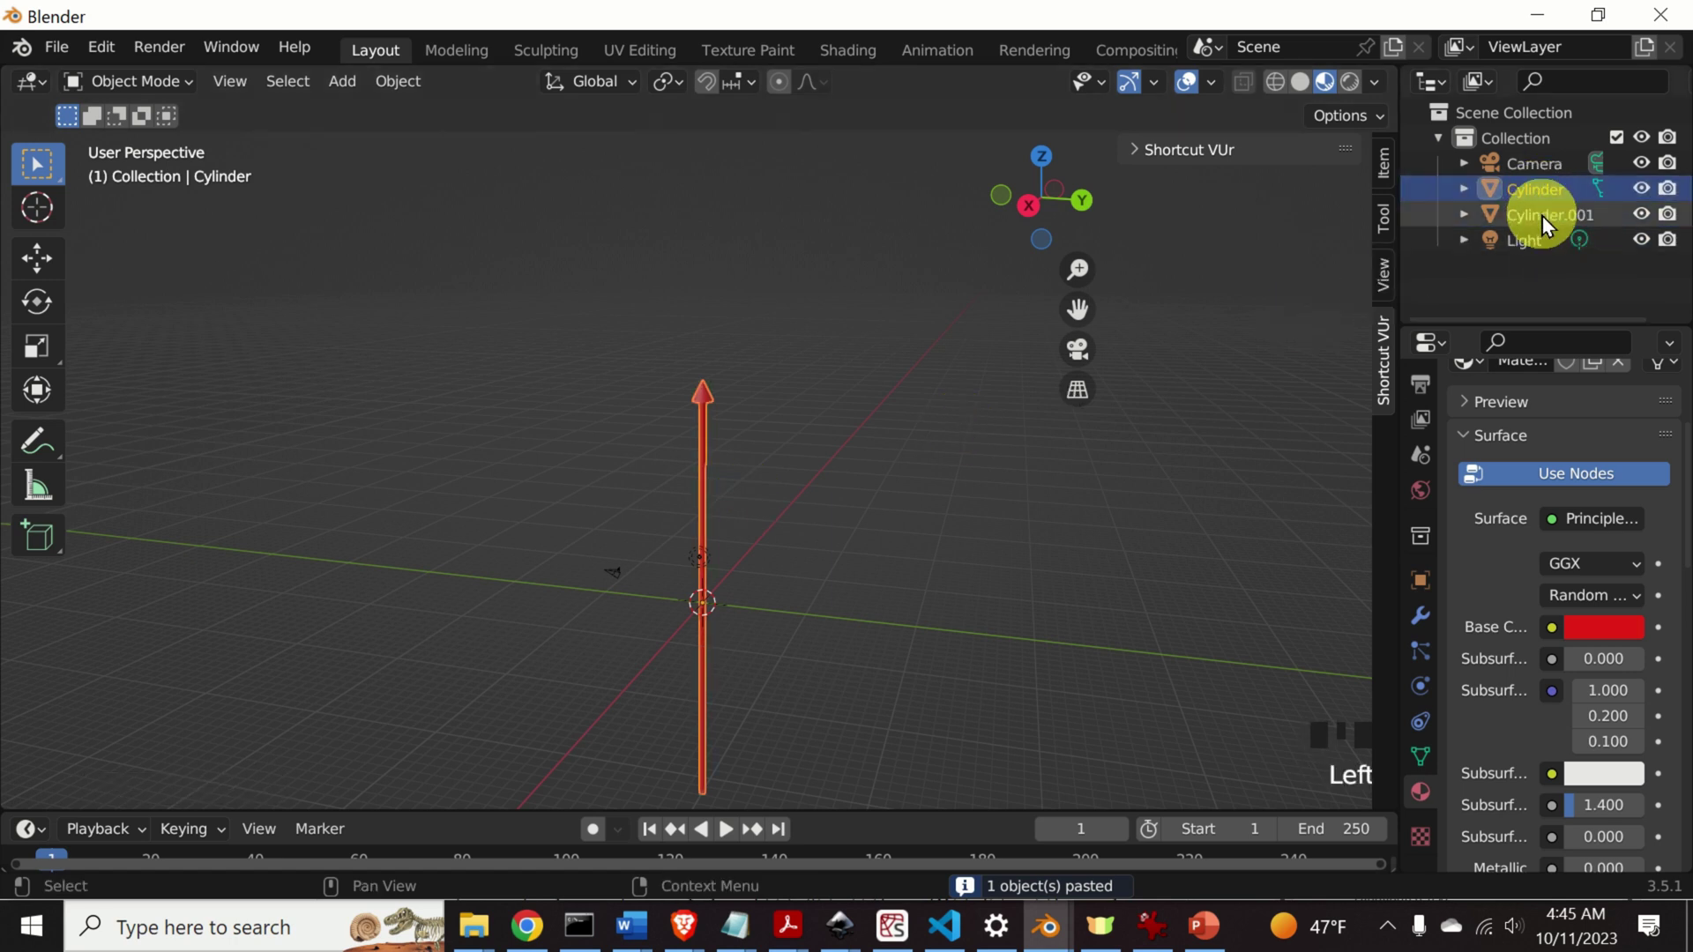
{"action": "left_click", "coordinate": [1547, 224]}
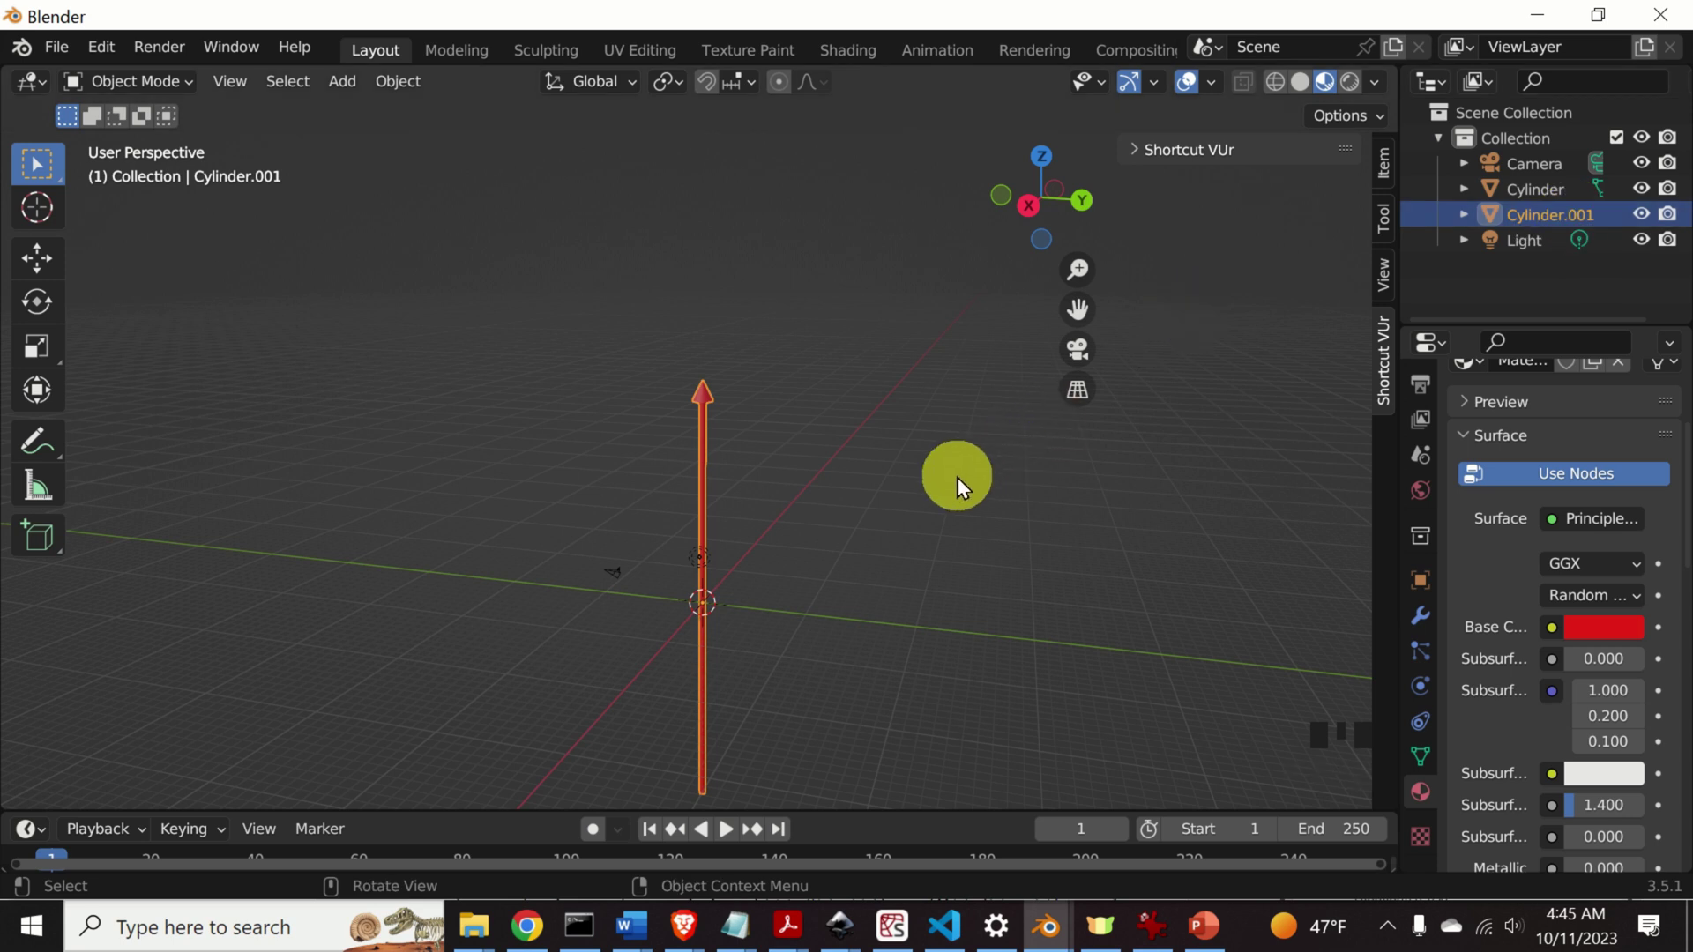
{"action": "key", "text": "r"}
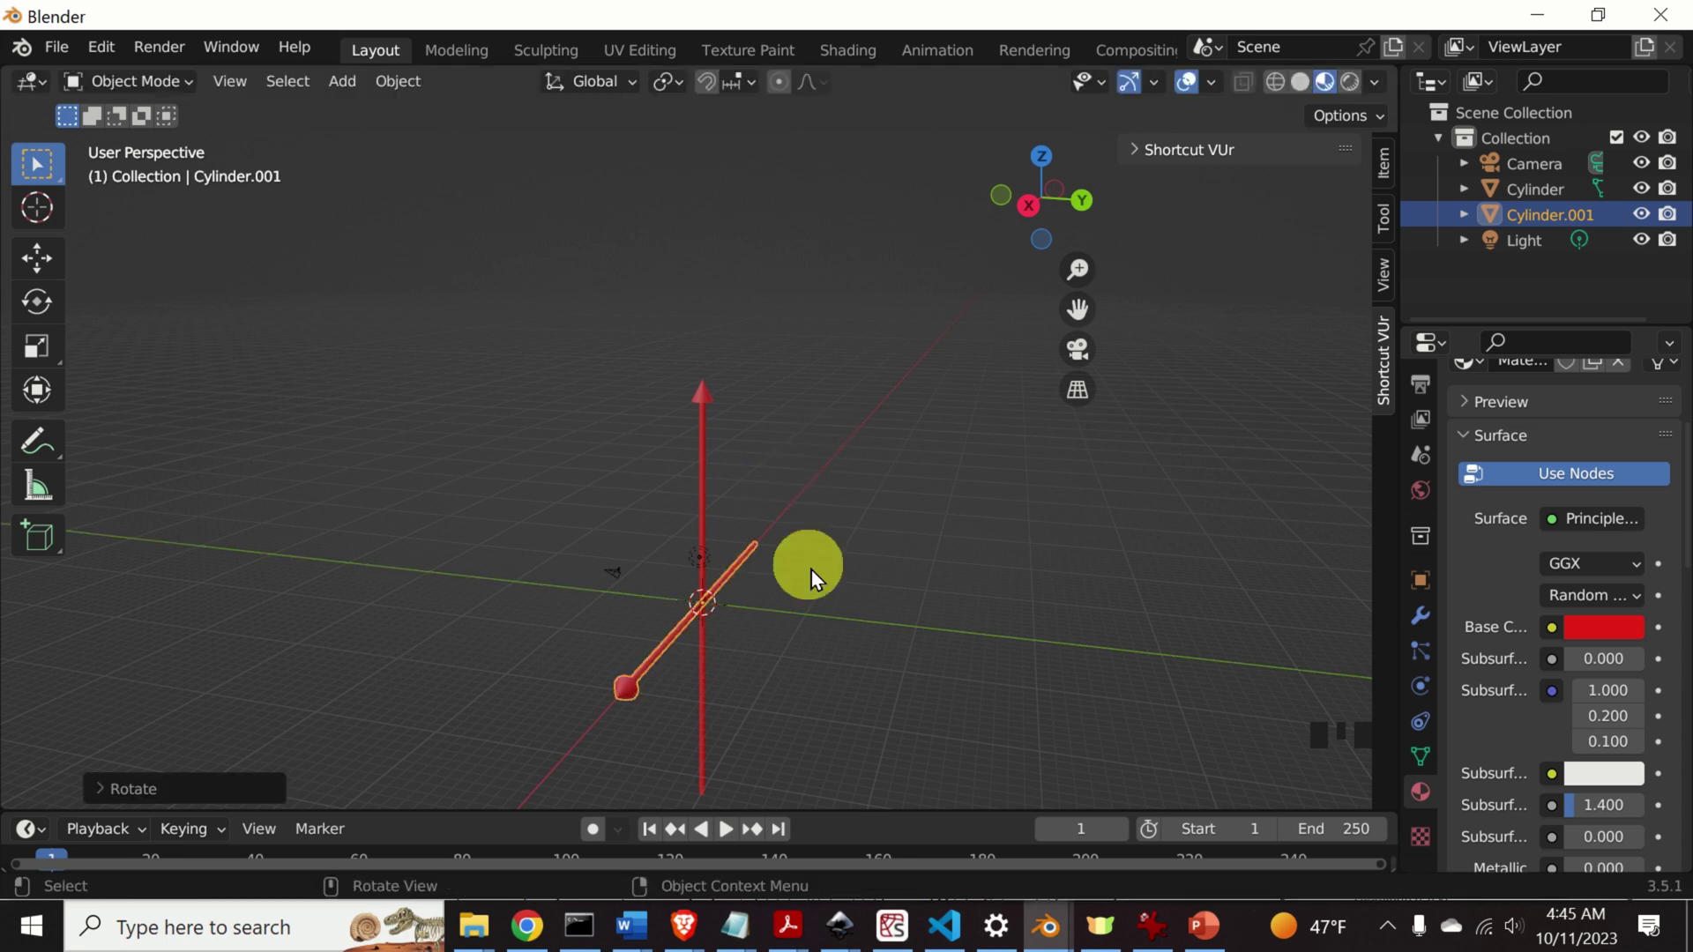
{"action": "left_click", "coordinate": [884, 603]}
Paste a third arrow copy and rotate it X −90 along the other horizontal axis.
{"action": "left_click_drag", "start_coordinate": [788, 576], "coordinate": [738, 621]}
{"action": "scroll", "scroll_direction": "up", "scroll_amount": 3}
{"action": "scroll", "scroll_direction": "down", "scroll_amount": 3}
{"action": "left_click_drag", "start_coordinate": [771, 623], "coordinate": [708, 520]}
{"action": "left_click", "coordinate": [708, 520]}
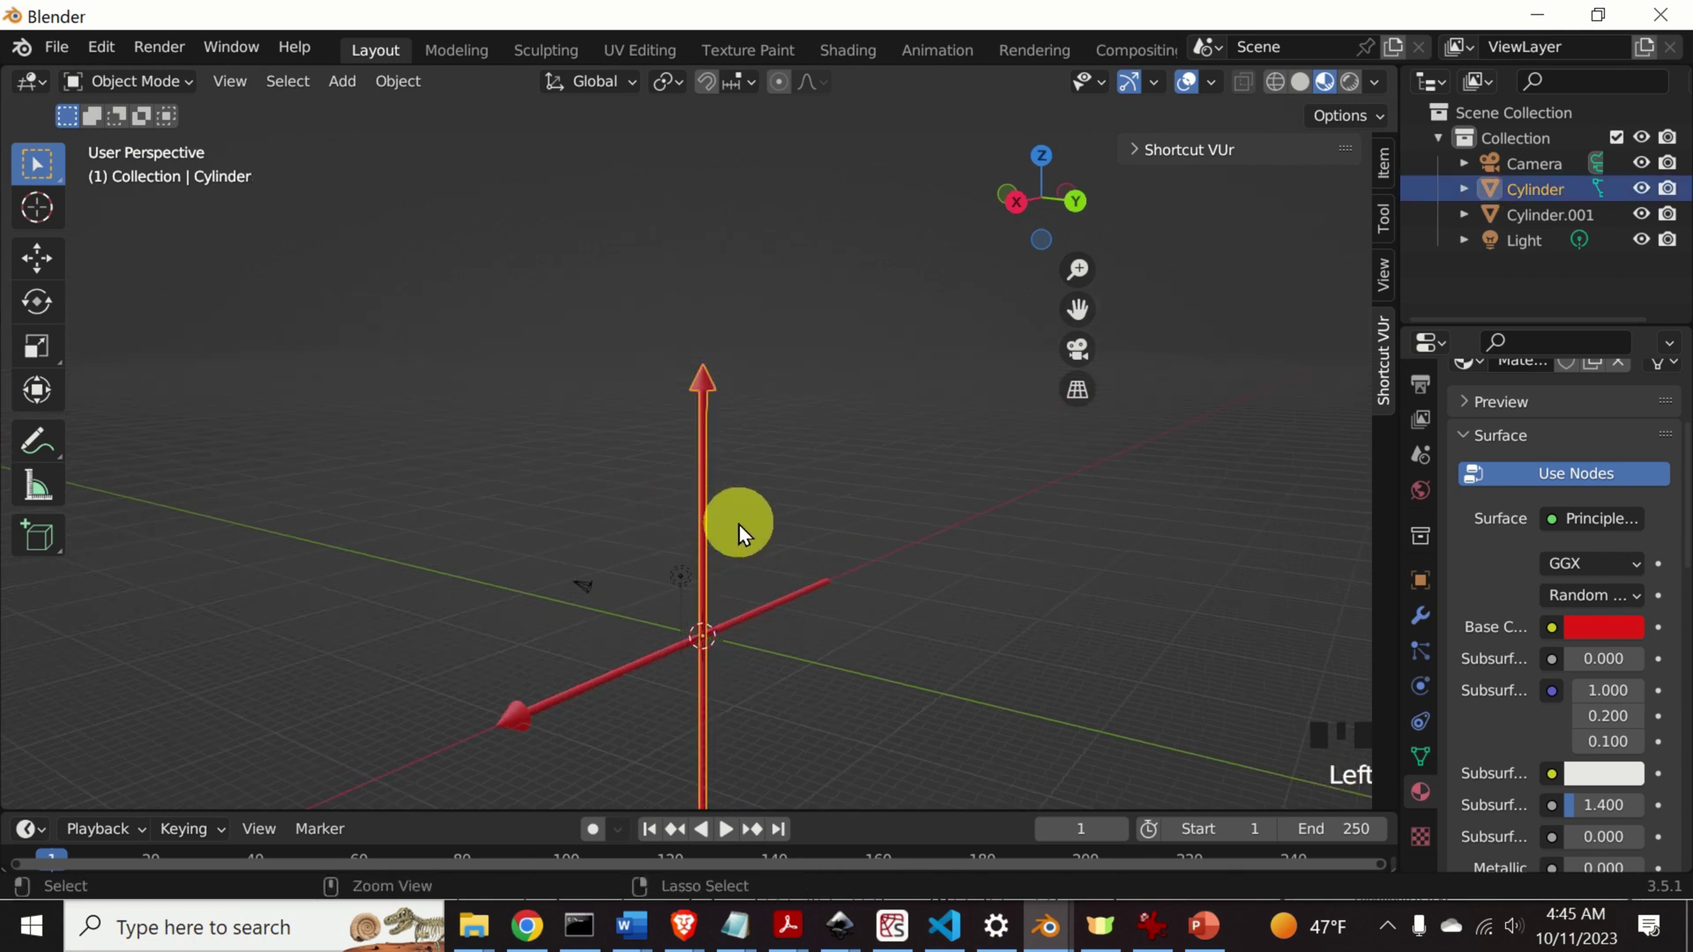
{"action": "key", "text": "ctrl+c"}
{"action": "key", "text": "ctrl+v"}
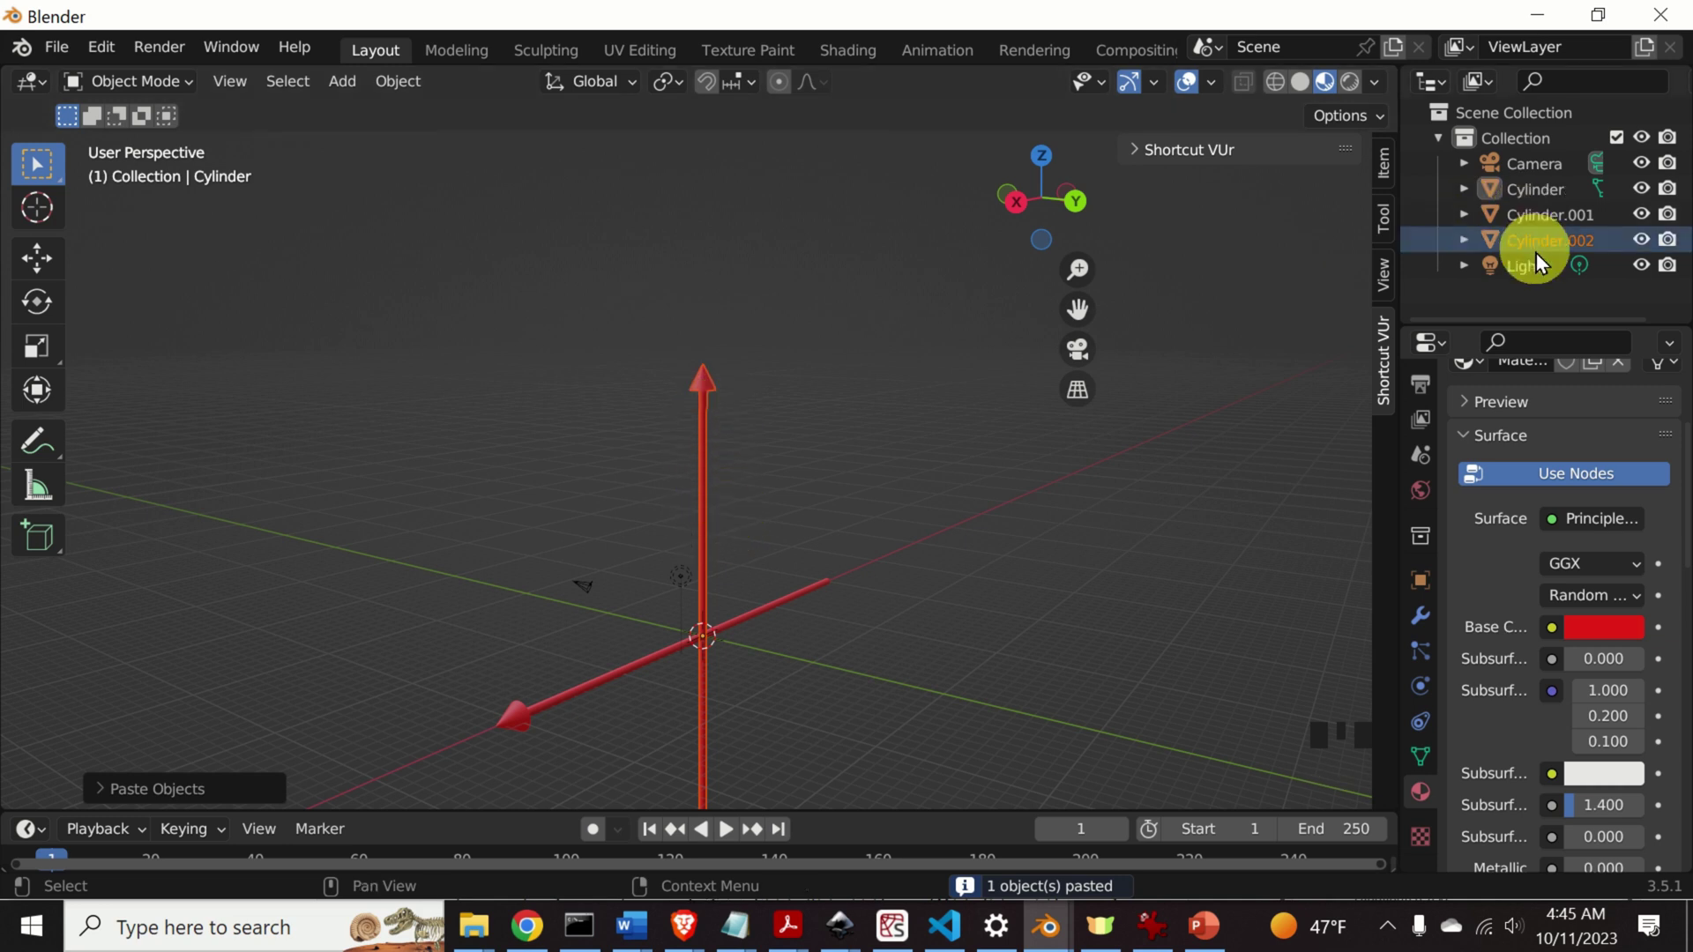
{"action": "left_click", "coordinate": [1562, 218]}
{"action": "left_click", "coordinate": [1564, 243]}
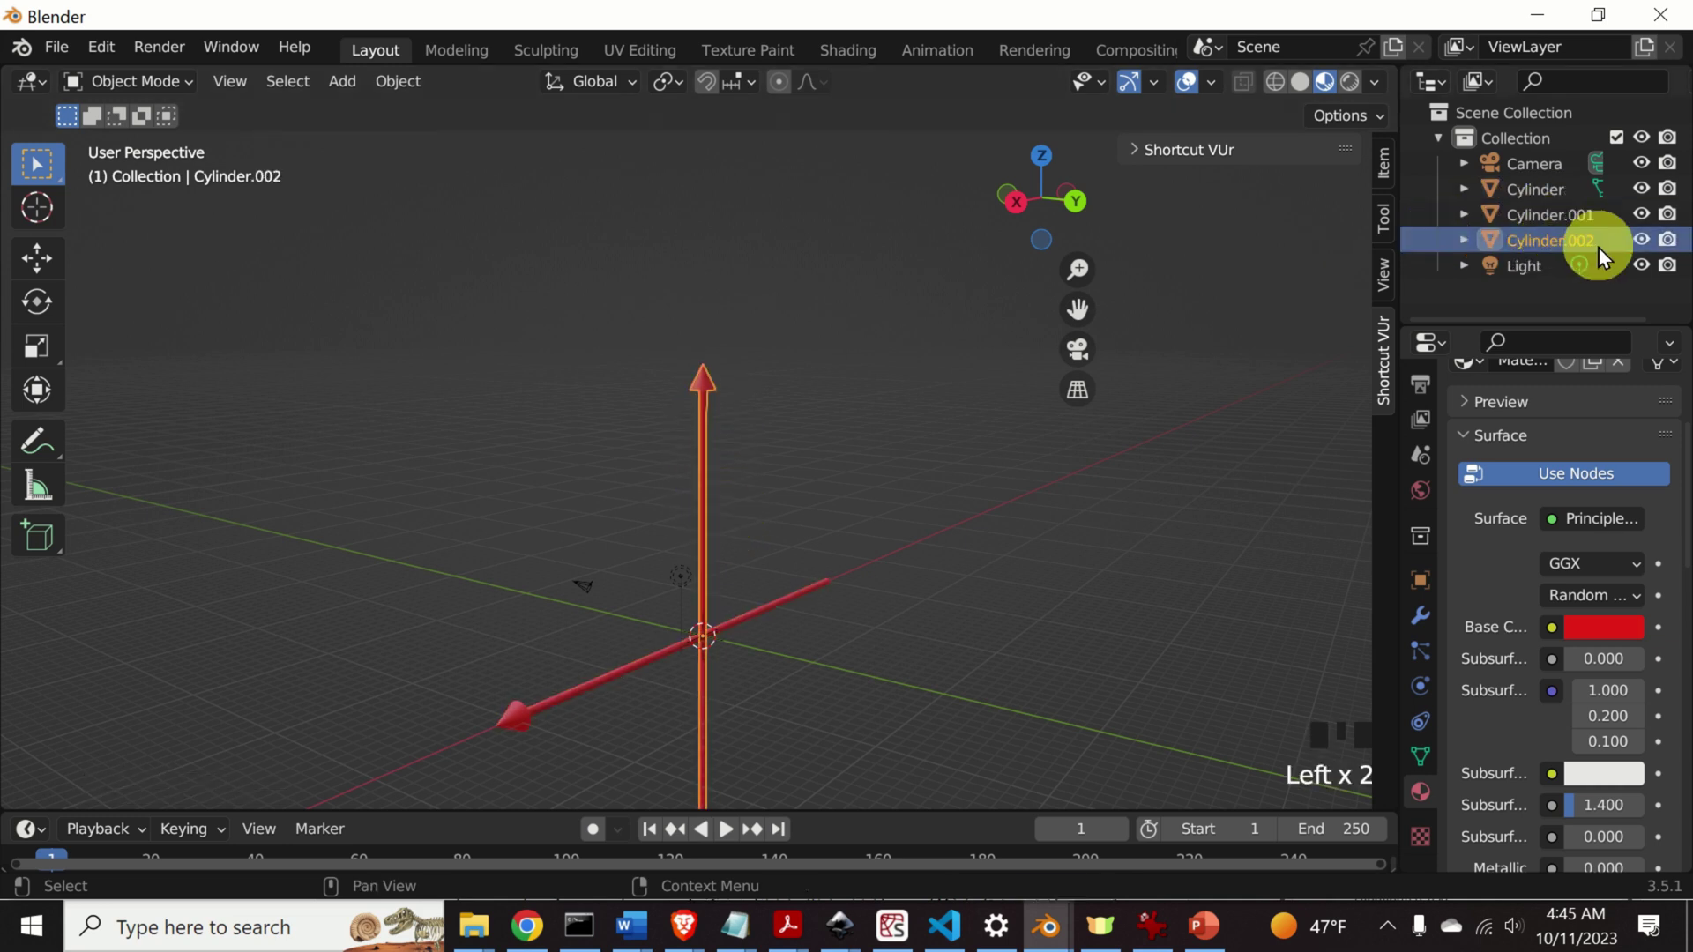
{"action": "key", "text": "r"}
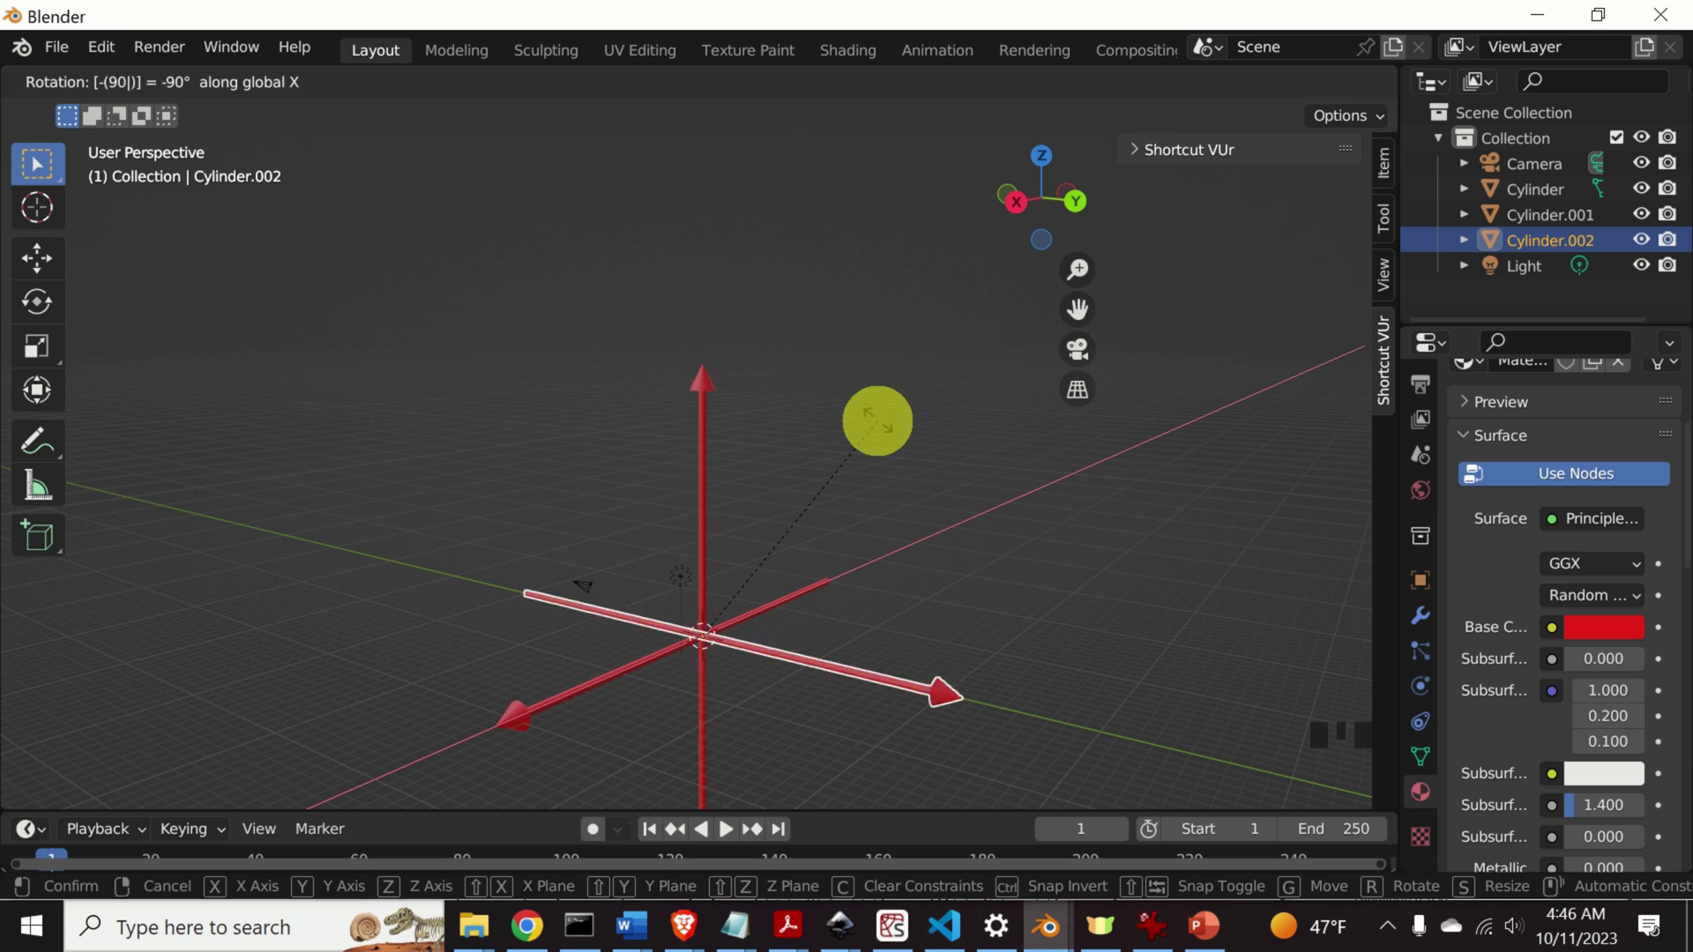
{"action": "left_click", "coordinate": [897, 583]}
Orbit around the three crossed arrows to check the star shape.
{"action": "left_click_drag", "start_coordinate": [1060, 675], "coordinate": [758, 675]}
{"action": "scroll", "scroll_direction": "up", "scroll_amount": 3}
{"action": "scroll", "scroll_direction": "down", "scroll_amount": 3}
{"action": "left_click_drag", "start_coordinate": [775, 680], "coordinate": [852, 602]}
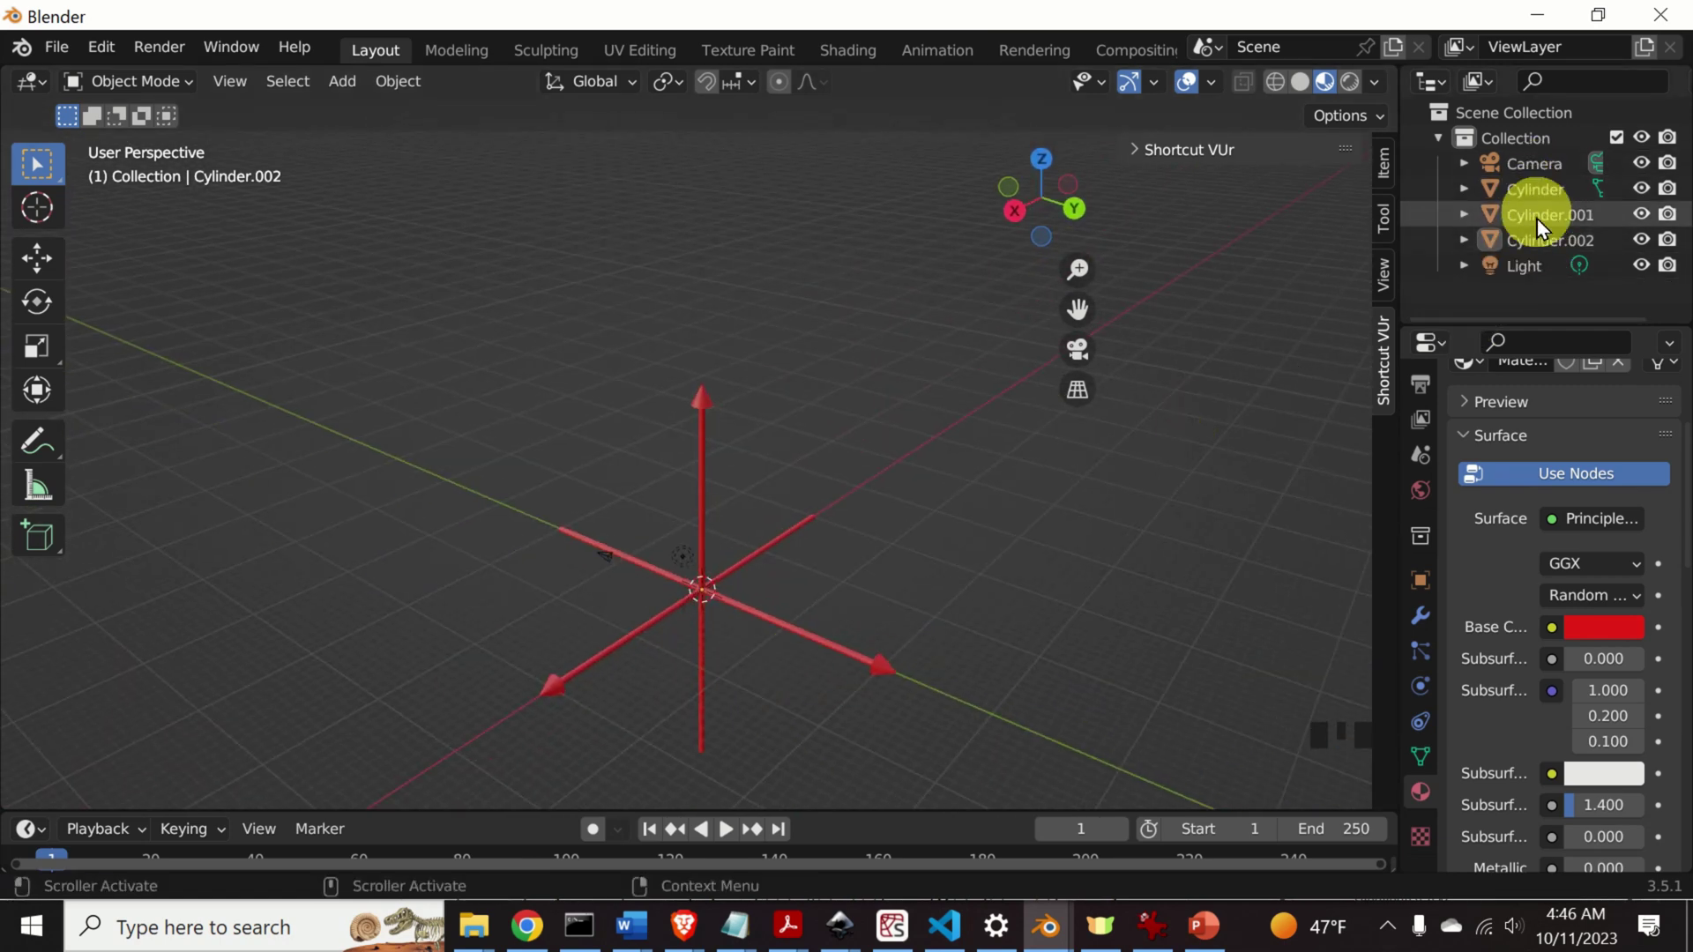
Add a Boolean Union modifier to the vertical Cylinder with Cylinder.001 as its object.
{"action": "left_click", "coordinate": [813, 522]}
{"action": "left_click", "coordinate": [928, 579]}
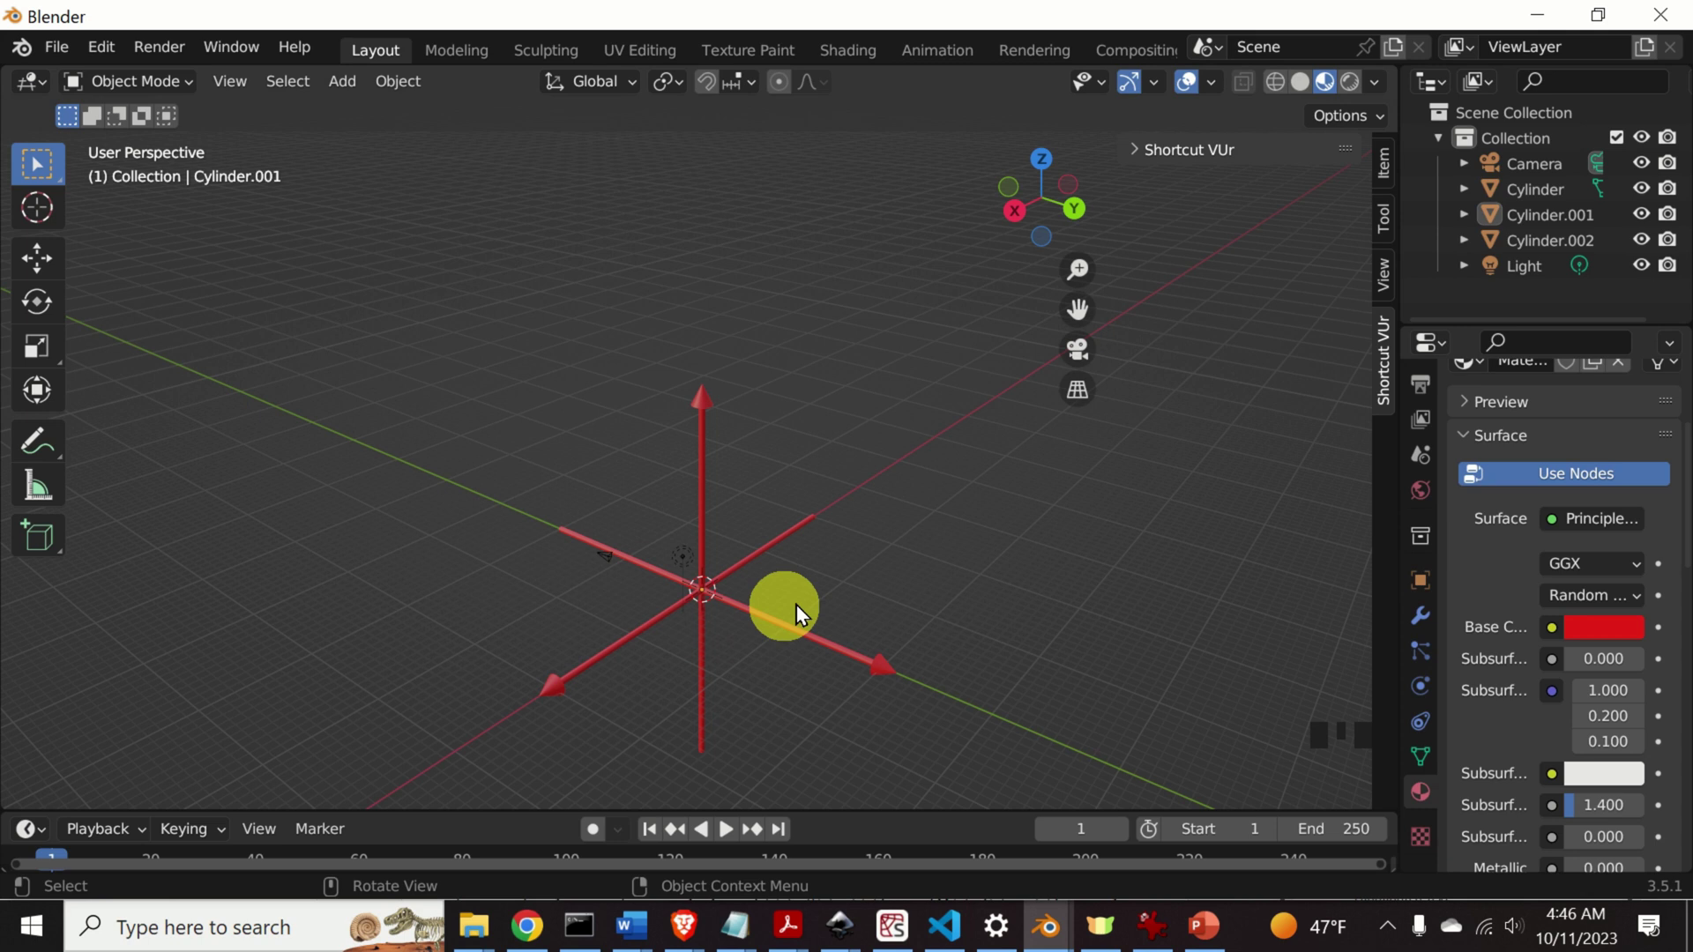
{"action": "left_click", "coordinate": [1134, 586]}
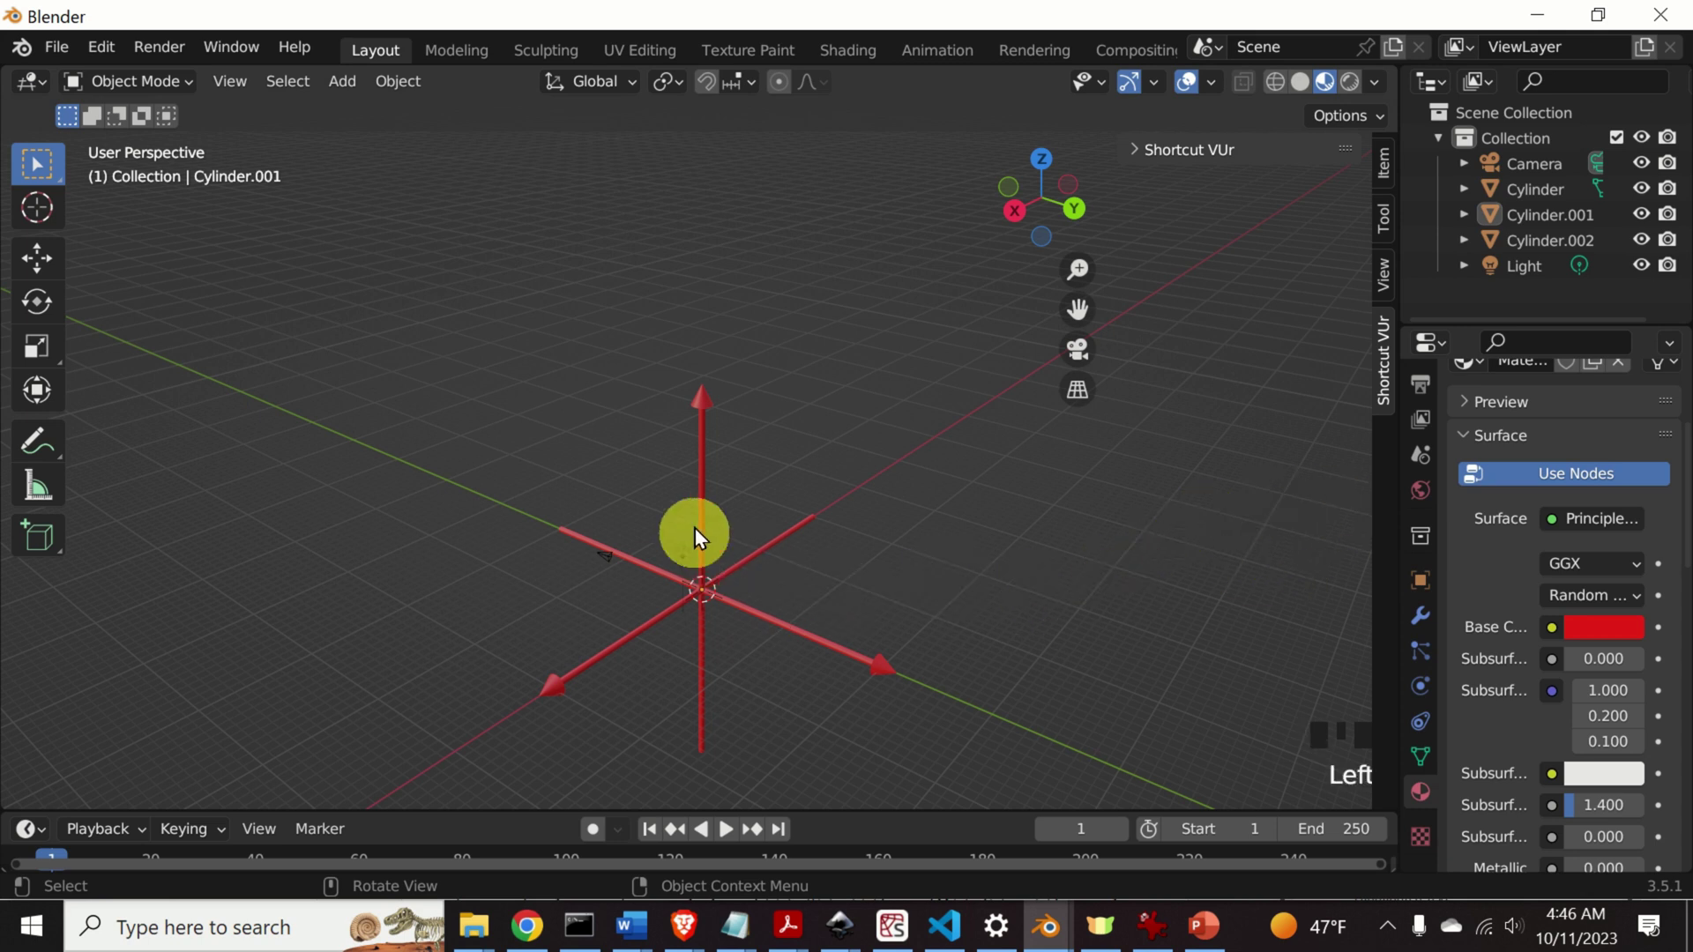
{"action": "left_click", "coordinate": [710, 481]}
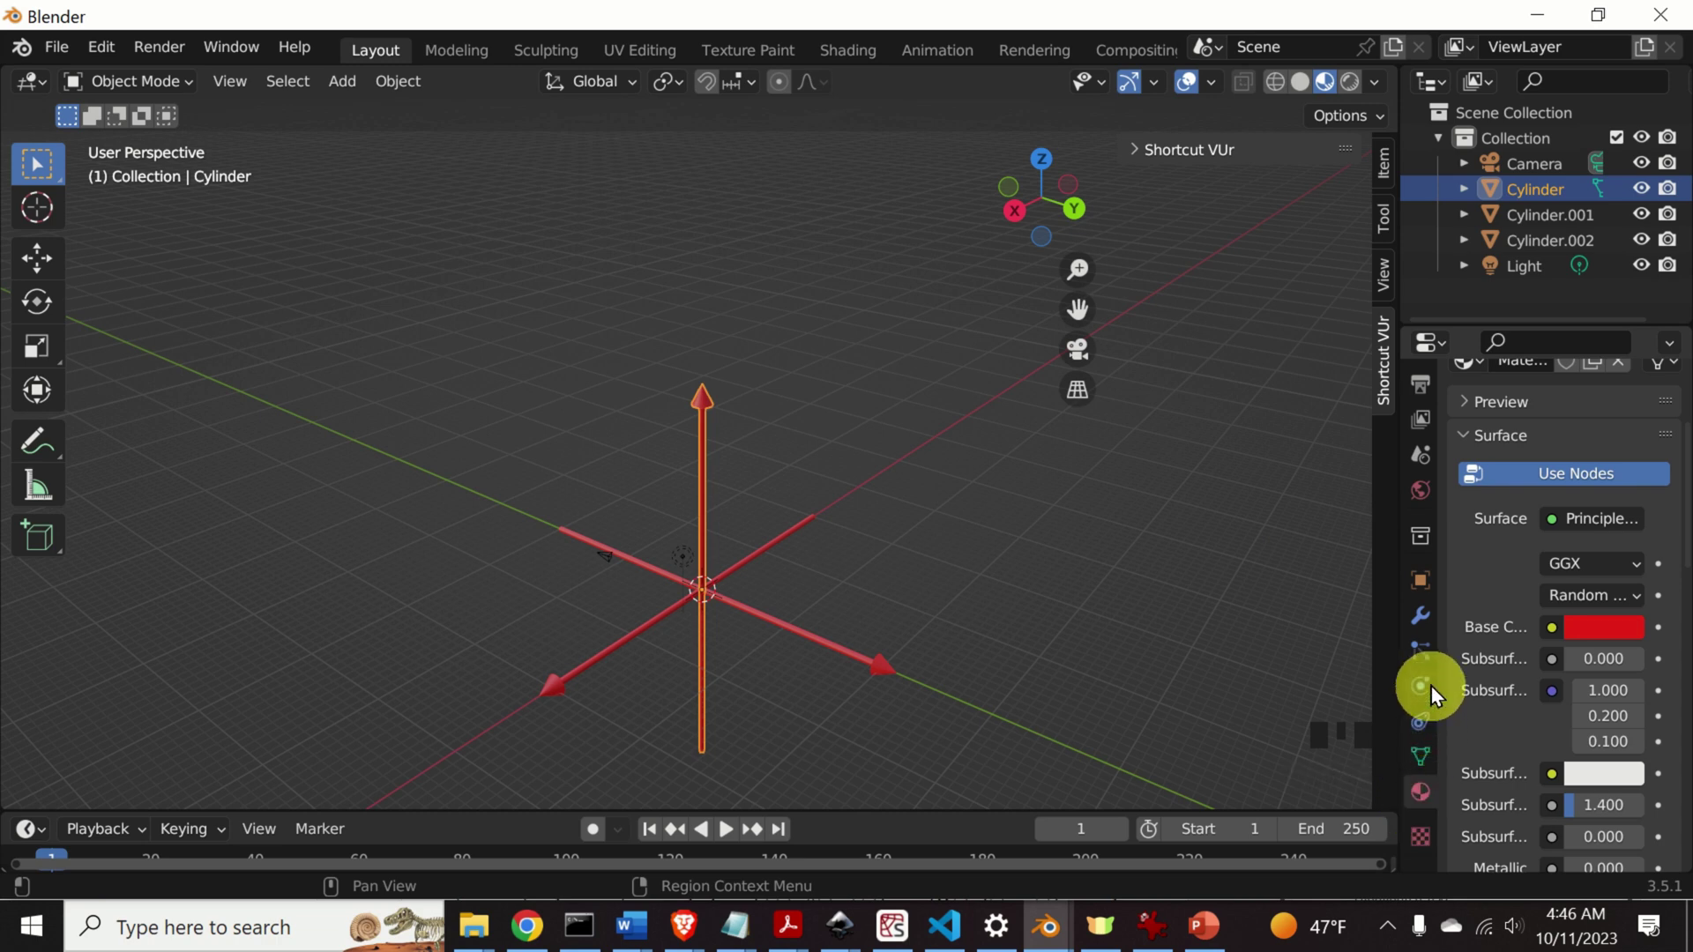
{"action": "left_click", "coordinate": [1427, 627]}
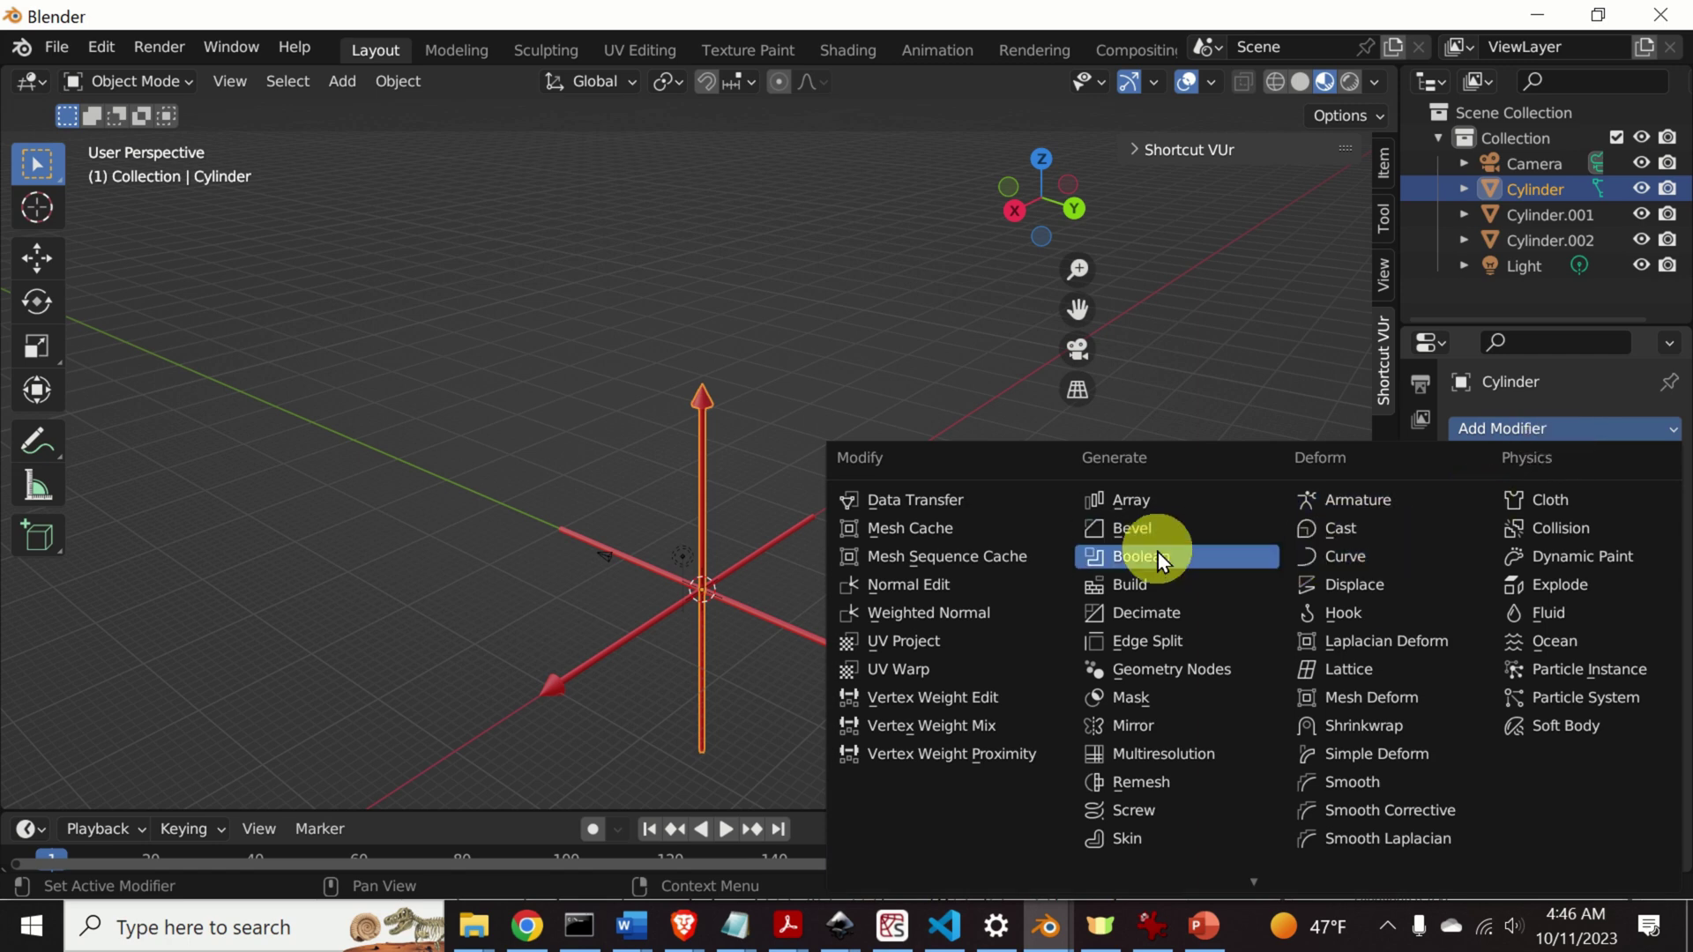
{"action": "left_click_drag", "start_coordinate": [1167, 558], "coordinate": [1604, 523]}
{"action": "left_click", "coordinate": [1573, 517]}
{"action": "left_click", "coordinate": [1641, 577]}
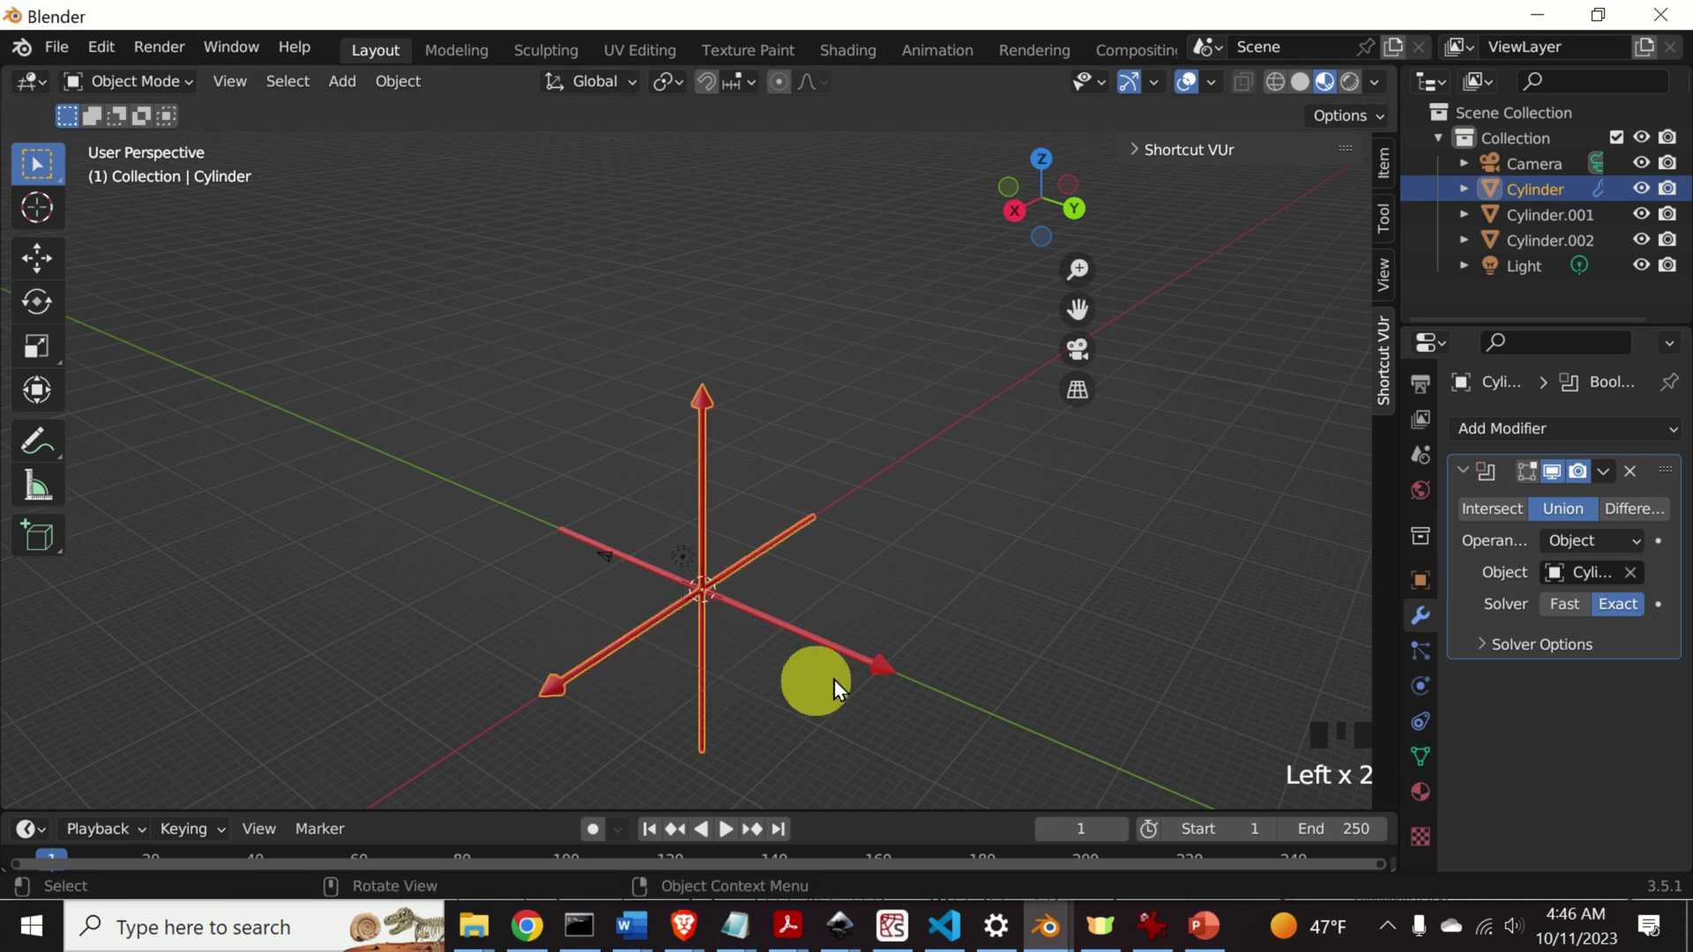
{"action": "key", "text": "Return"}
Apply the Boolean modifier so the first horizontal arrow is permanently merged in.
{"action": "left_click_drag", "start_coordinate": [1609, 482], "coordinate": [849, 612]}
{"action": "left_click", "coordinate": [1084, 492]}
{"action": "left_click", "coordinate": [701, 597]}
{"action": "left_click", "coordinate": [699, 555]}
{"action": "left_click", "coordinate": [701, 520]}
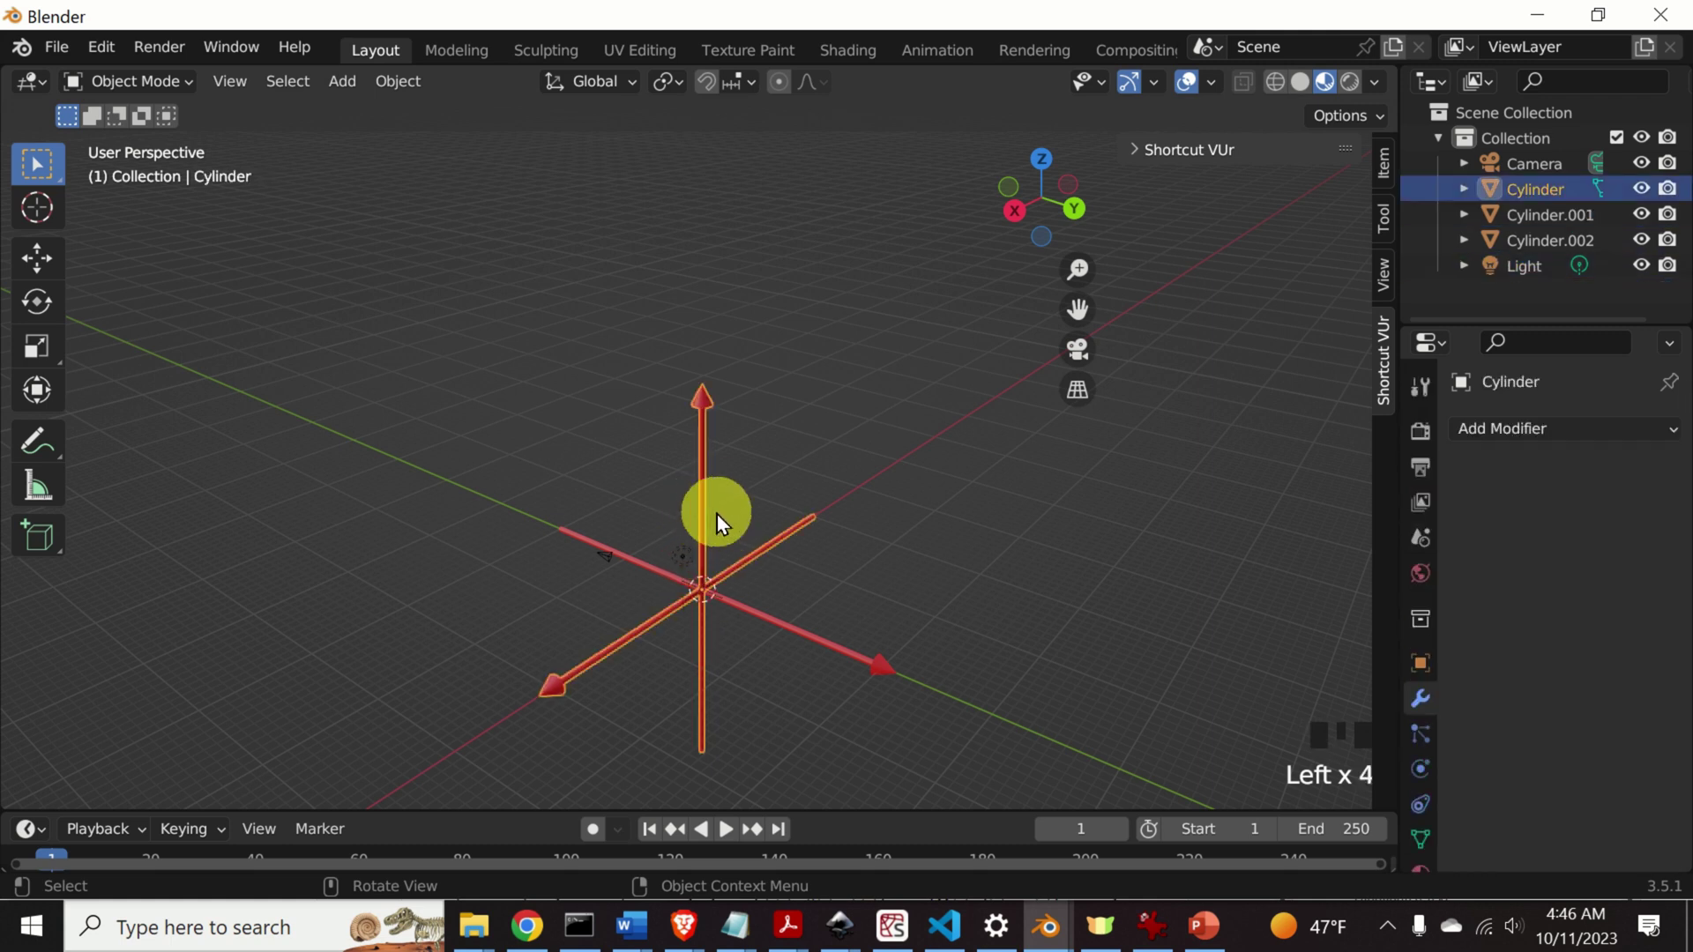
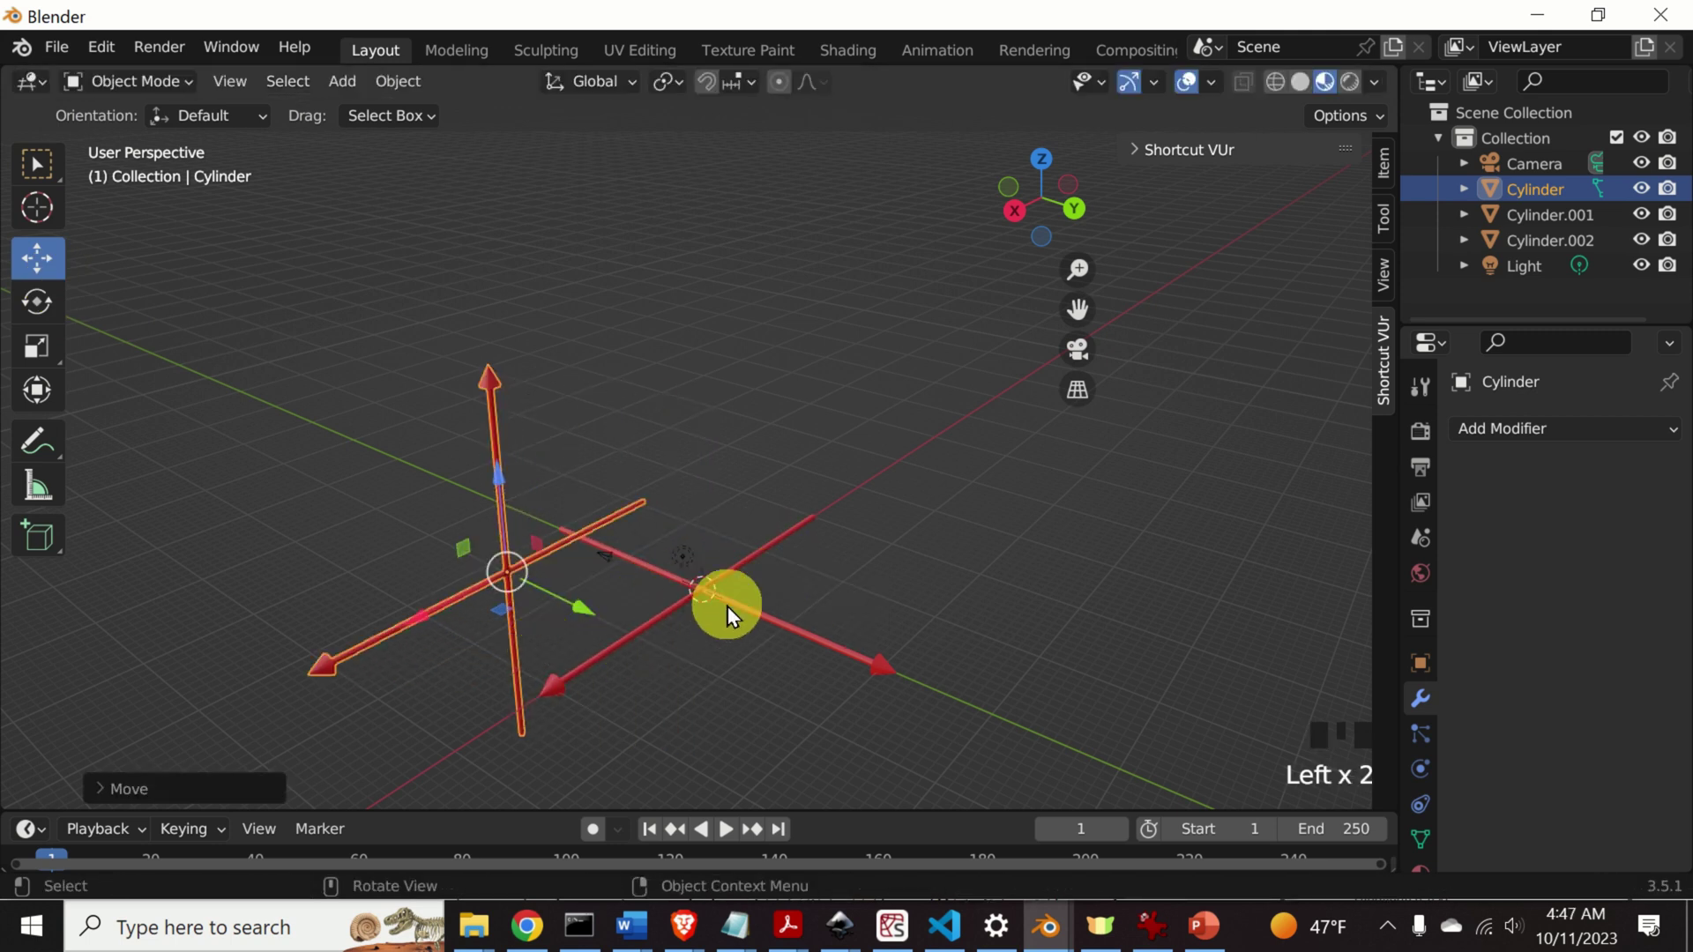
Delete the leftover Cylinder.001 copy and reselect the joined arrows.
{"action": "left_click", "coordinate": [638, 636]}
{"action": "key", "text": "Delete"}
{"action": "left_click", "coordinate": [508, 567]}
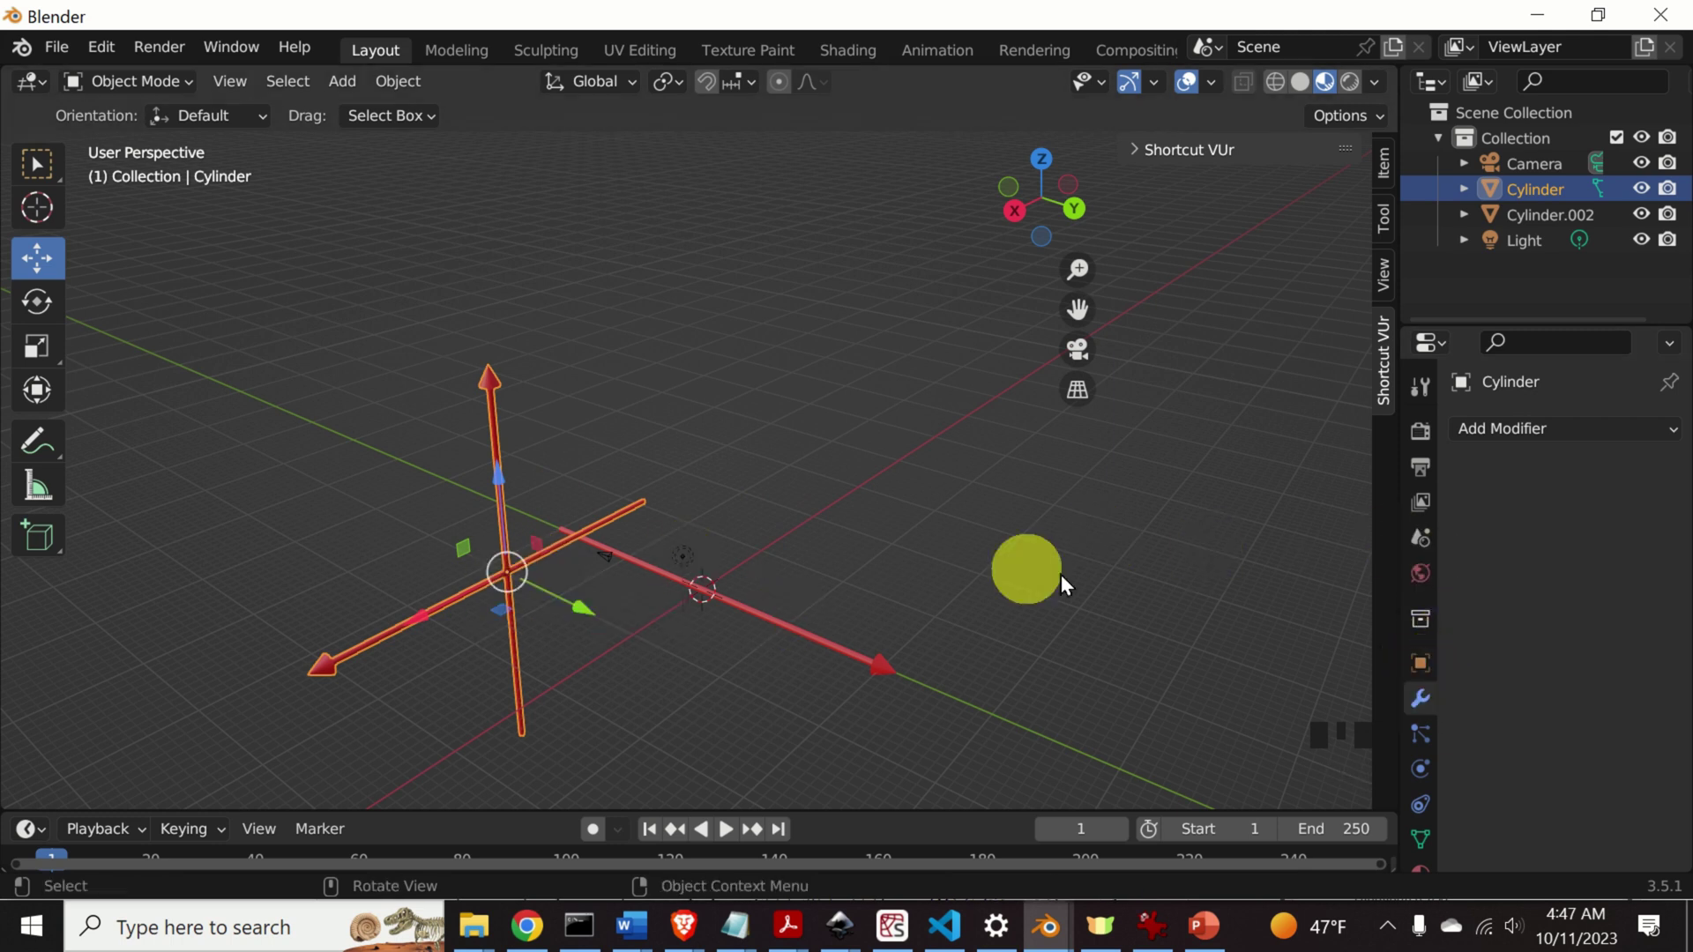
Set the joined Cylinder's location X, Y and Z to 0 in Object properties.
{"action": "left_click", "coordinate": [1424, 670]}
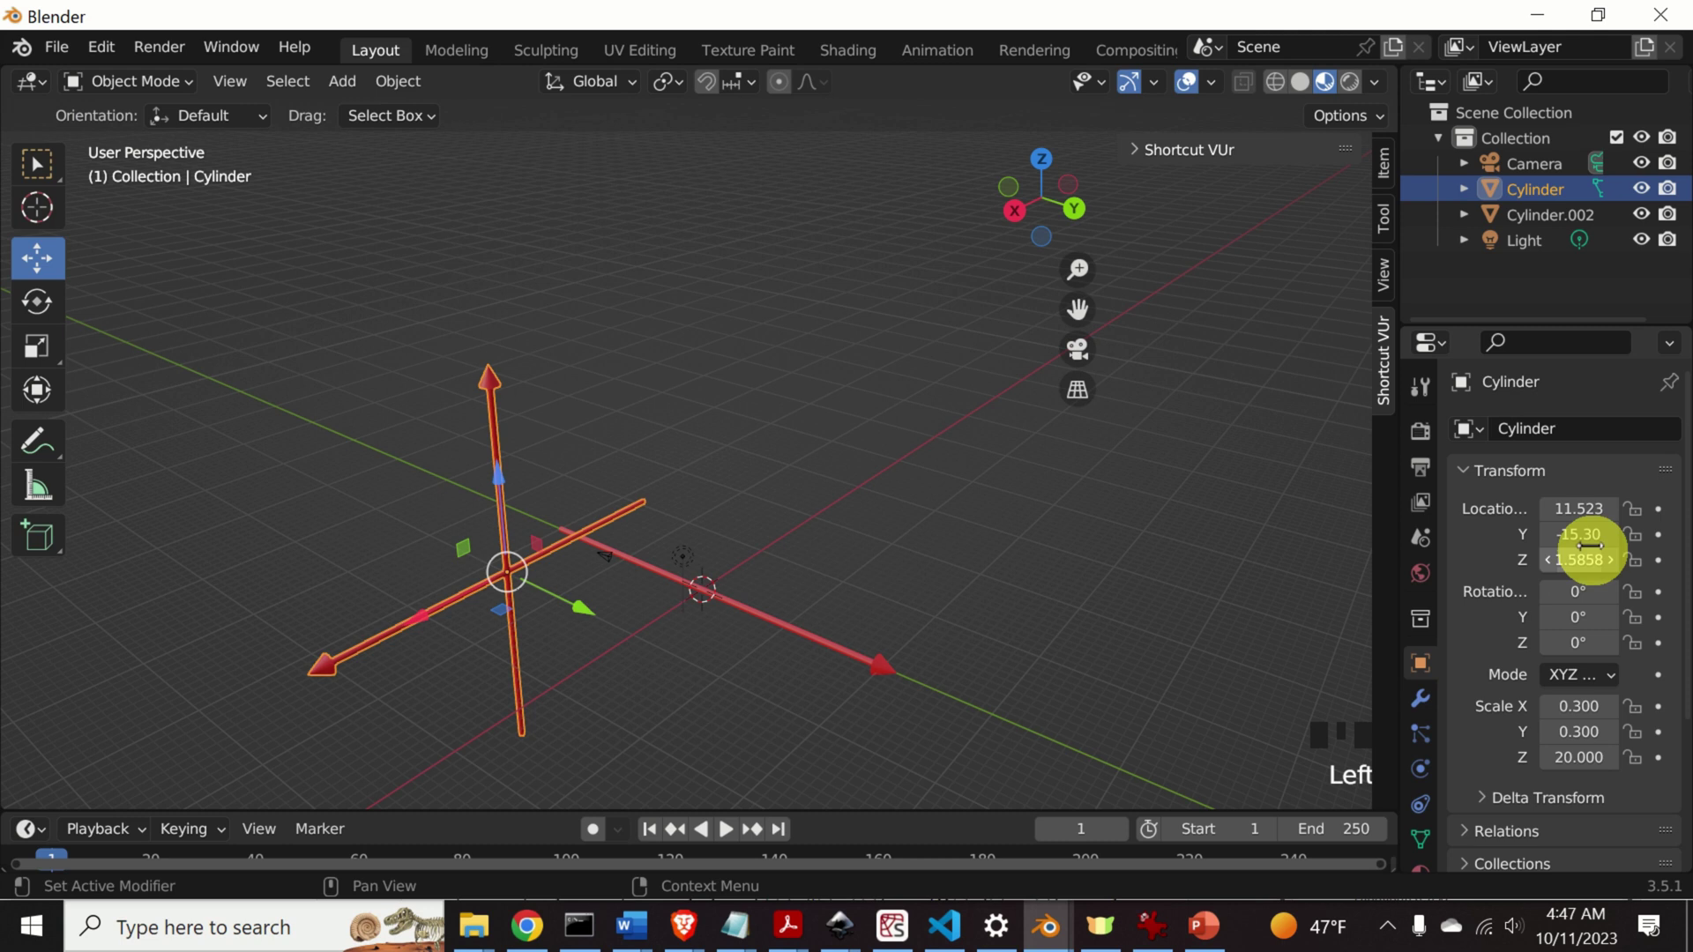
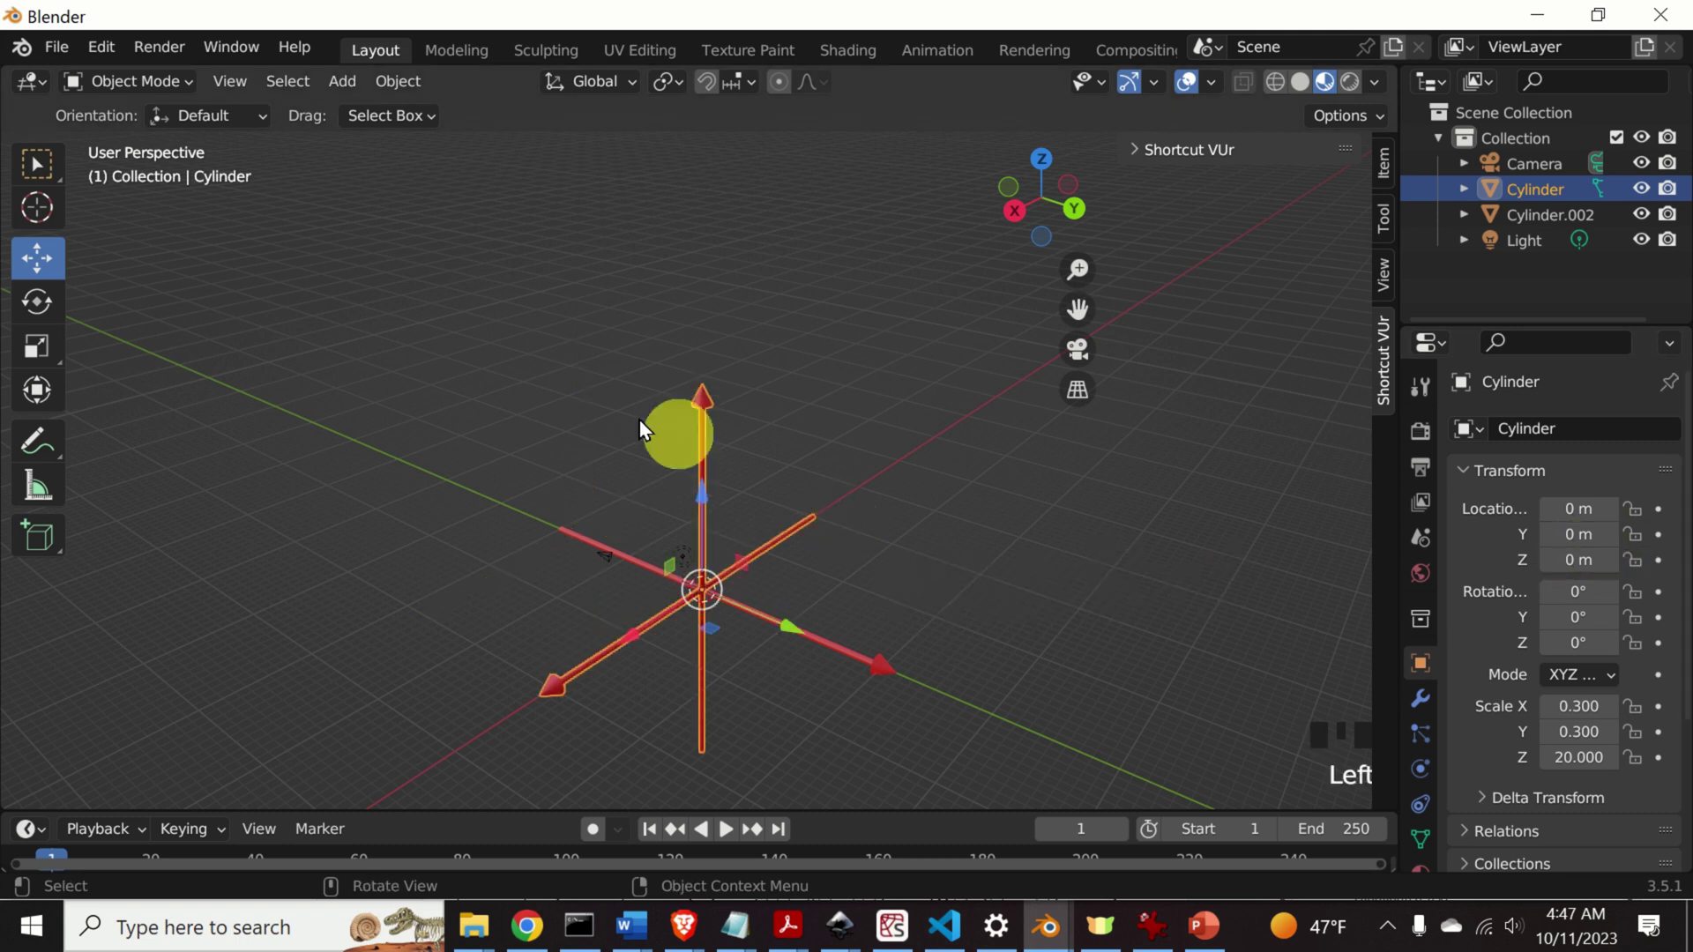
{"action": "left_click", "coordinate": [933, 580]}
{"action": "left_click", "coordinate": [703, 535]}
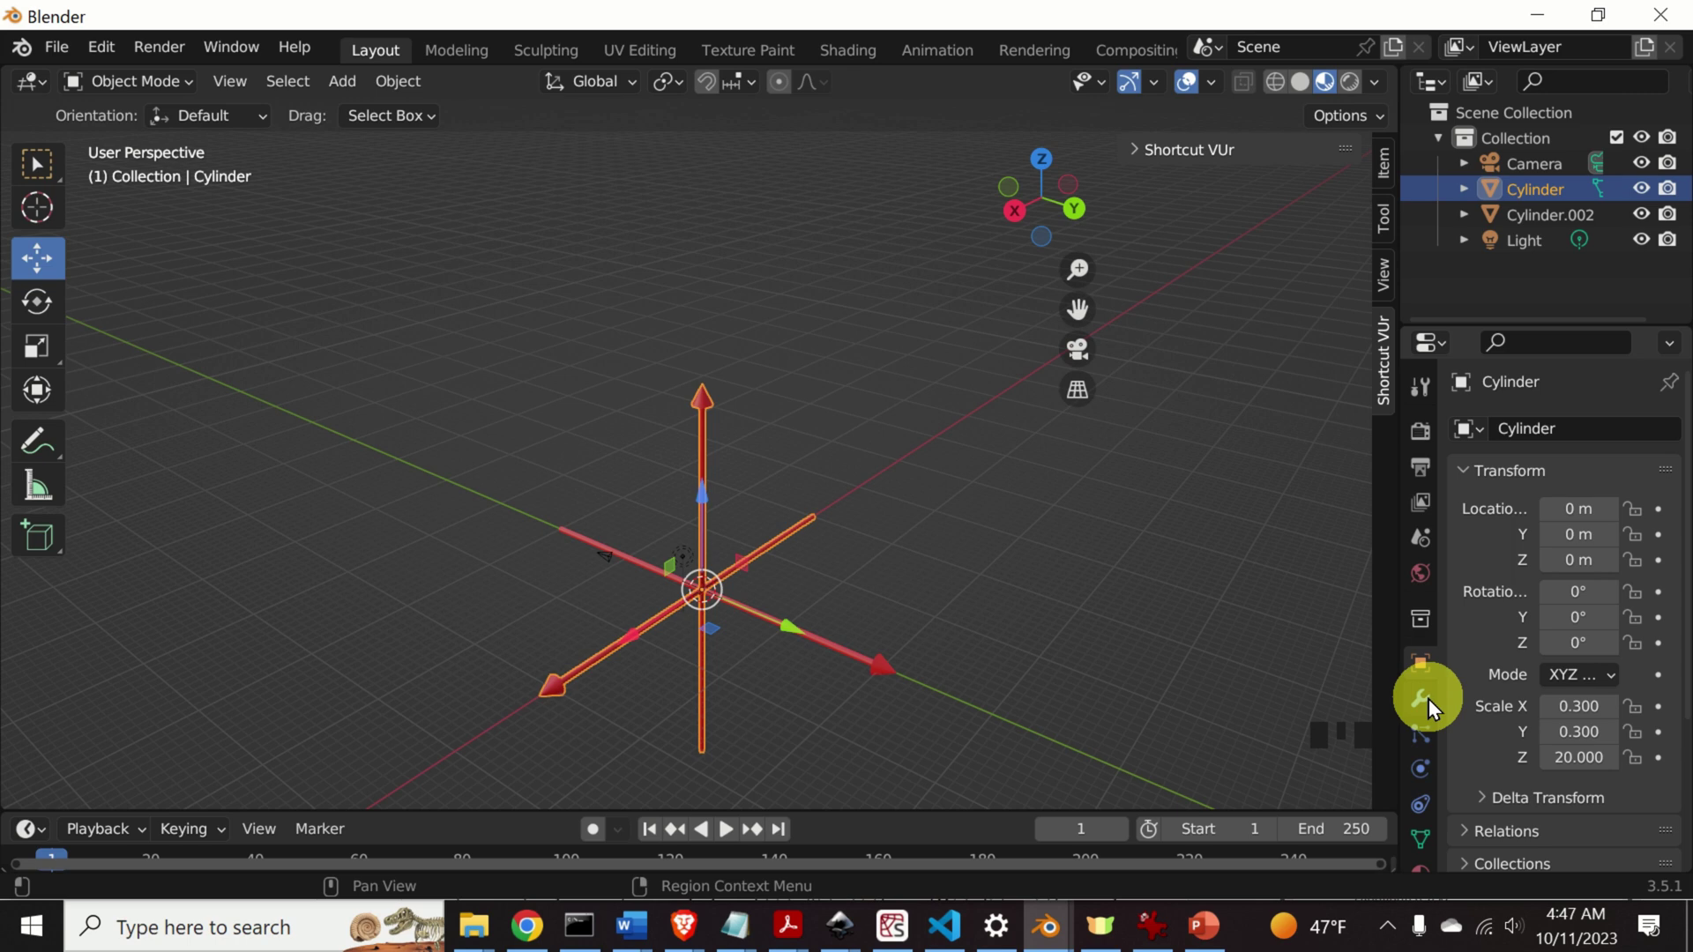
Add and apply a Boolean Union with Cylinder.002 on the joined Cylinder, then select Cylinder.002.
{"action": "left_click", "coordinate": [1434, 705]}
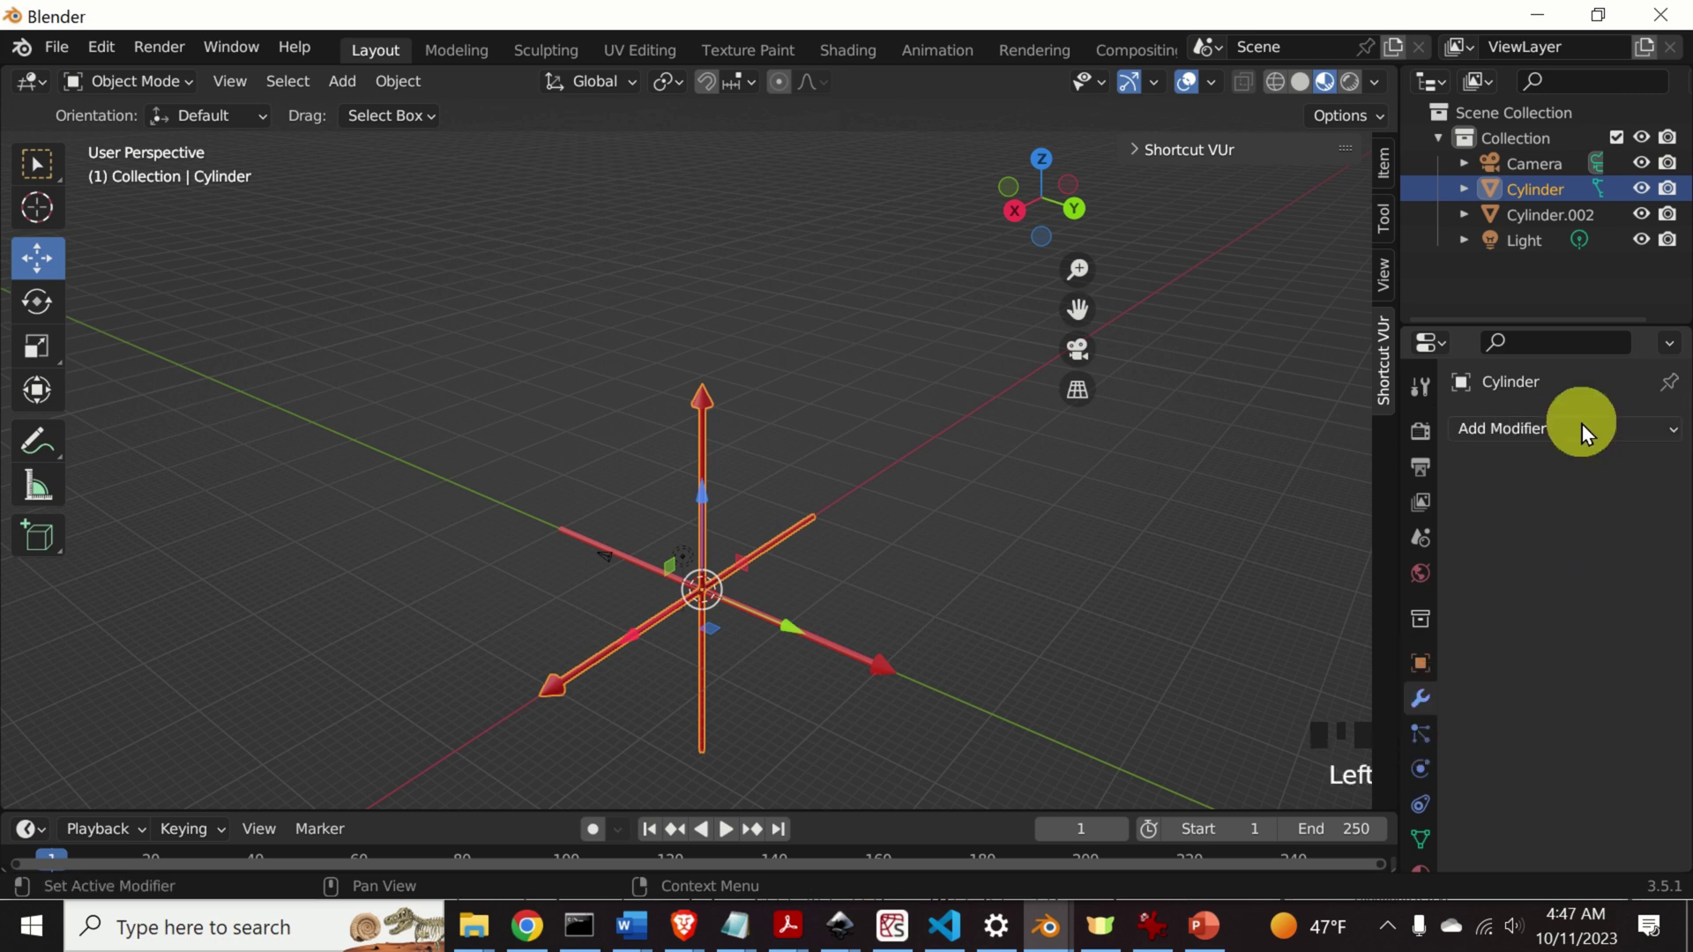
{"action": "left_click_drag", "start_coordinate": [1175, 576], "coordinate": [1573, 505]}
{"action": "left_click", "coordinate": [1575, 519]}
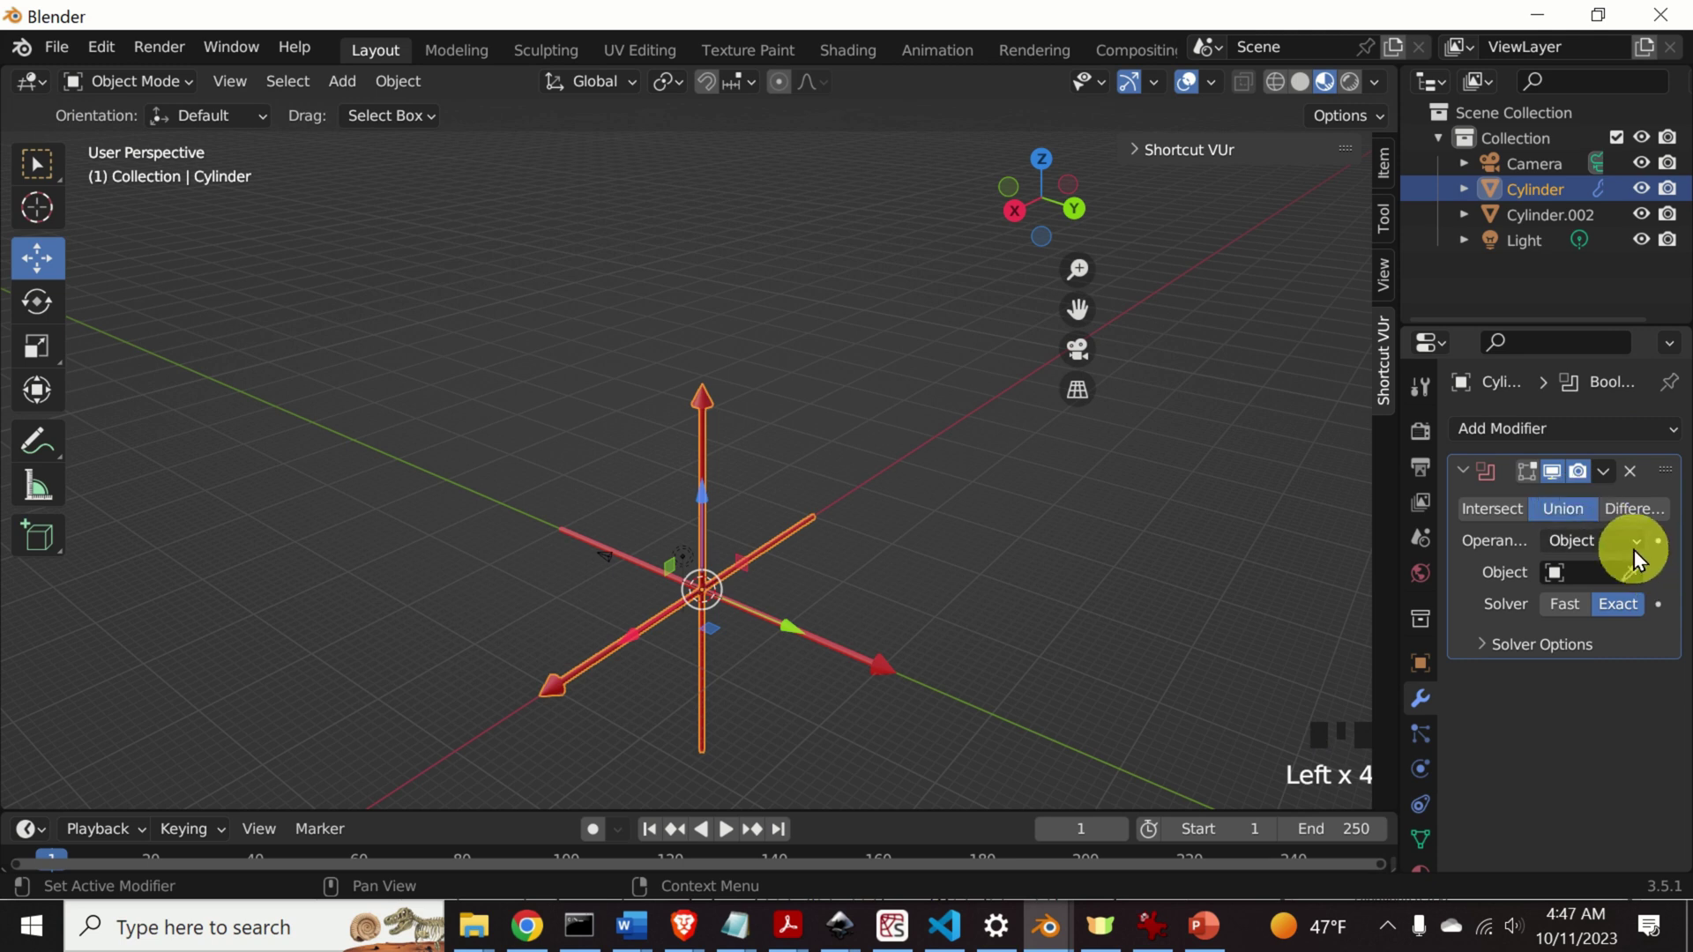
{"action": "left_click", "coordinate": [1637, 583]}
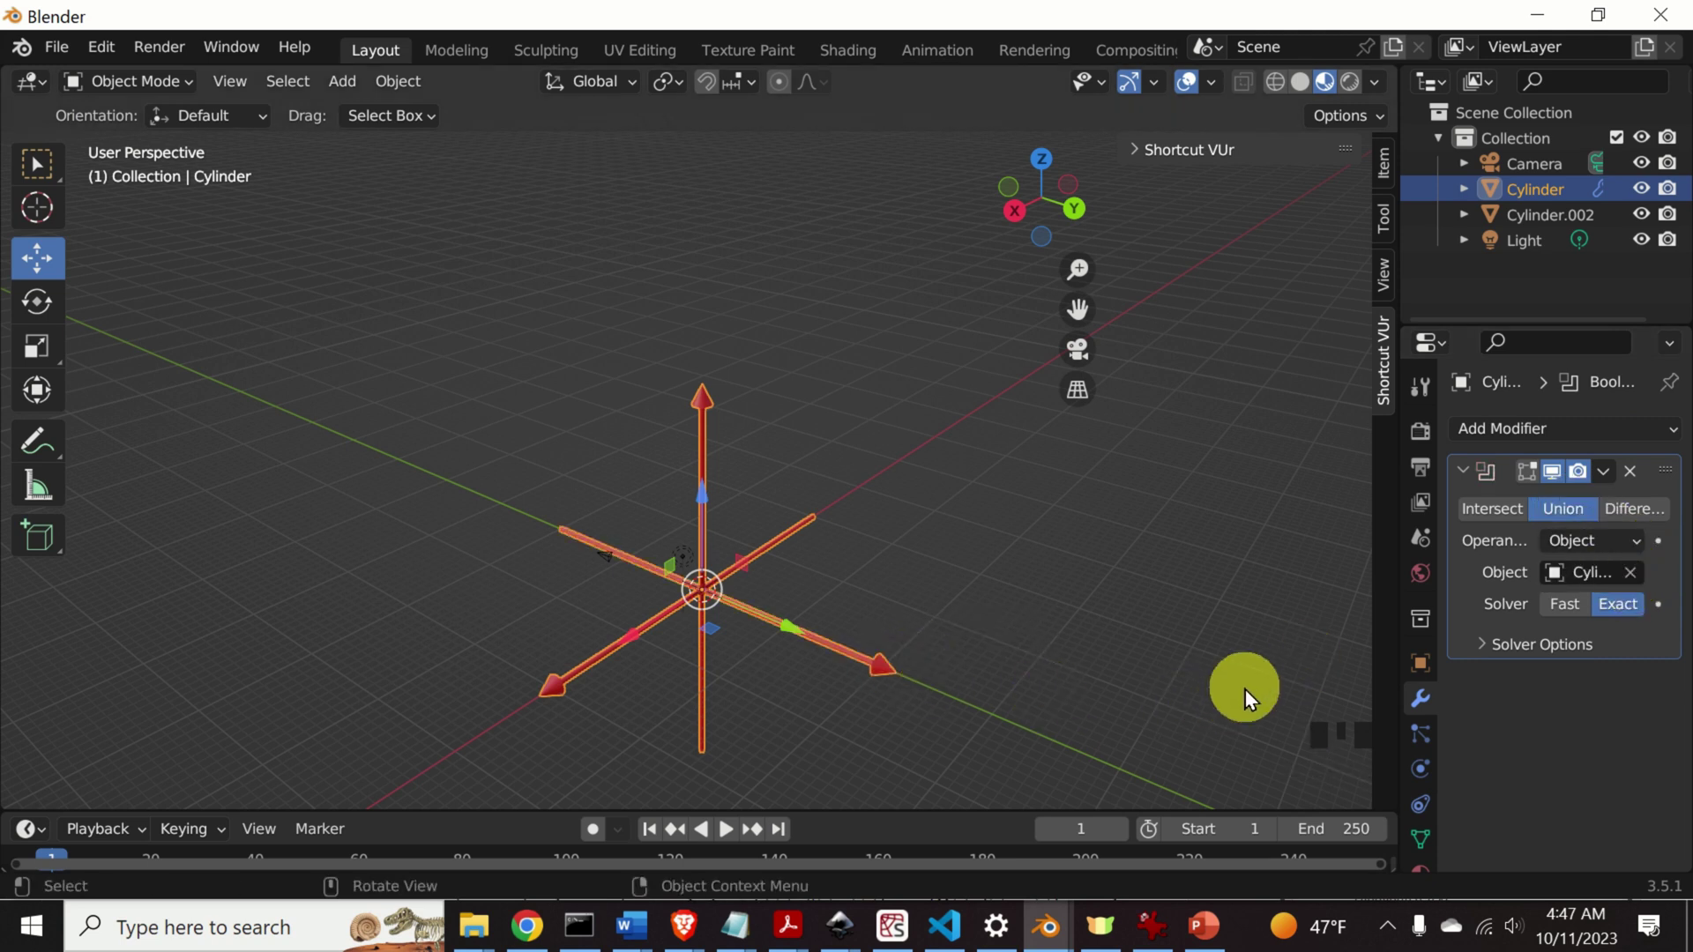
{"action": "key", "text": "Return"}
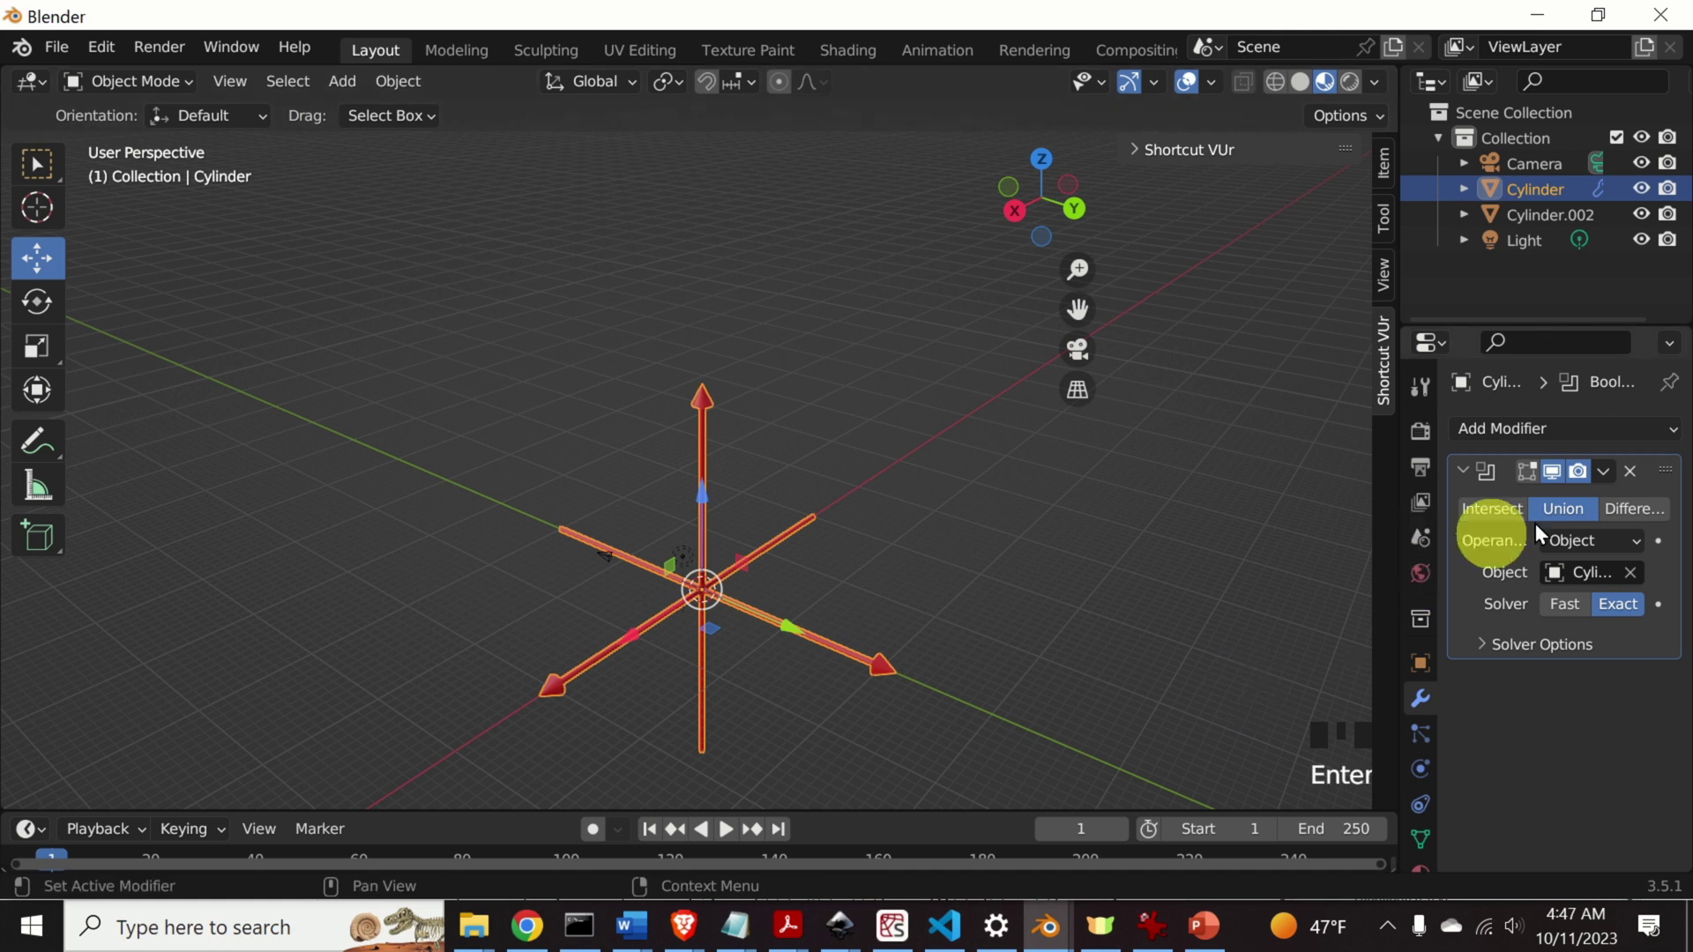
{"action": "left_click_drag", "start_coordinate": [1617, 481], "coordinate": [971, 594]}
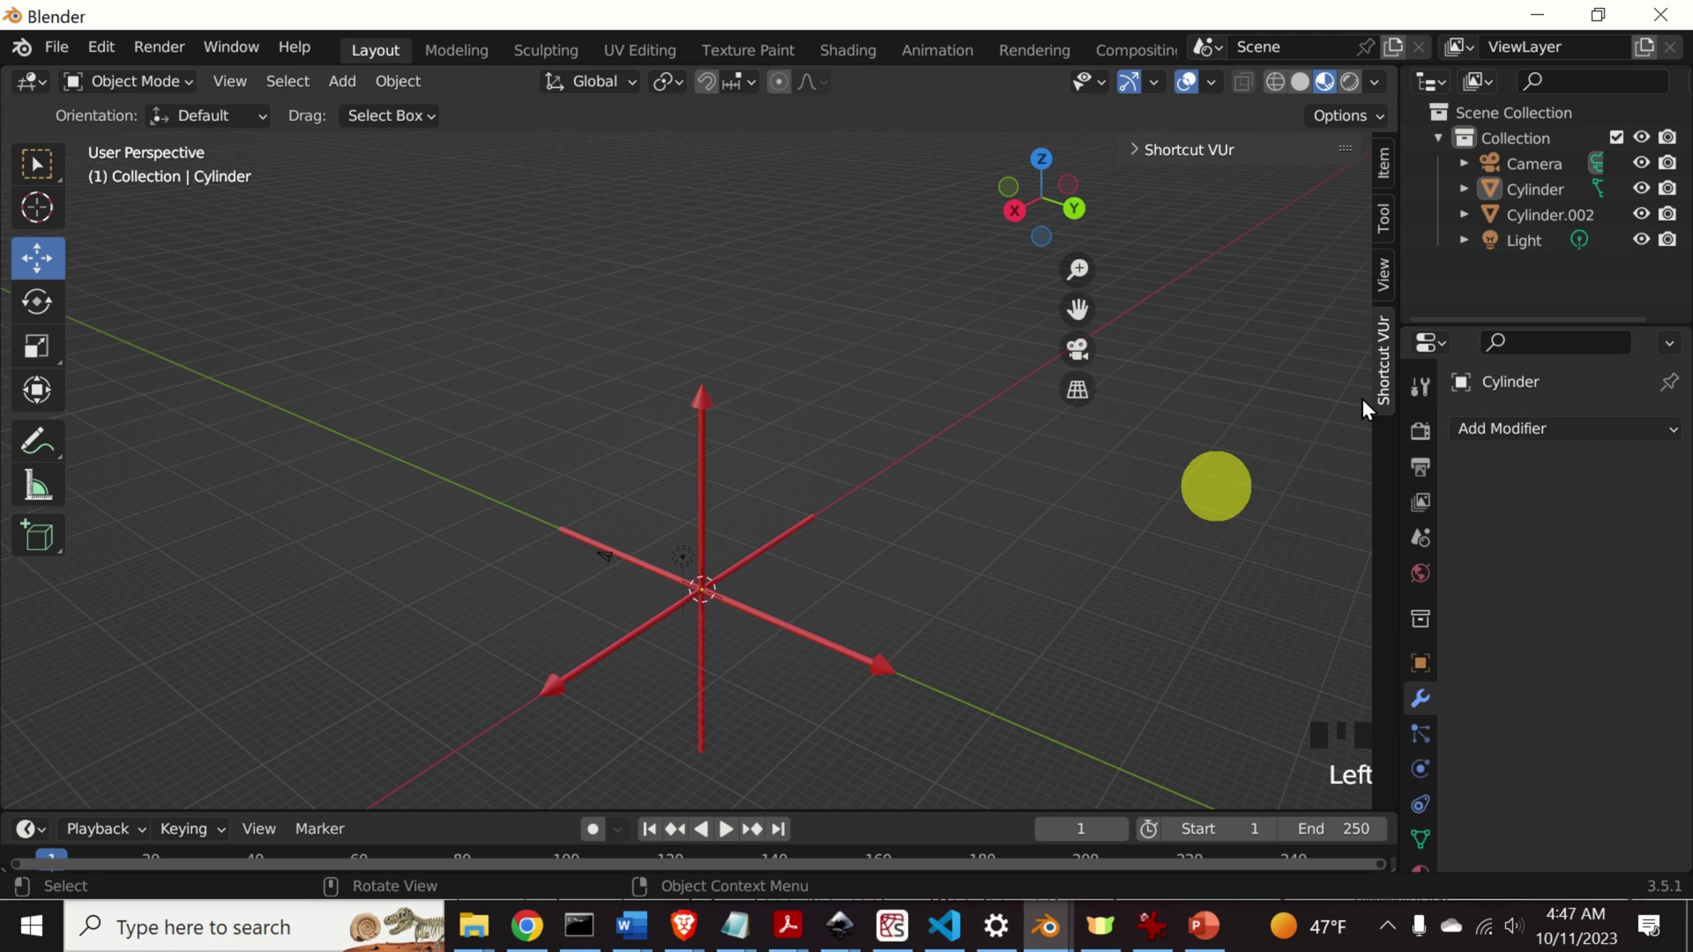
{"action": "left_click", "coordinate": [1562, 227]}
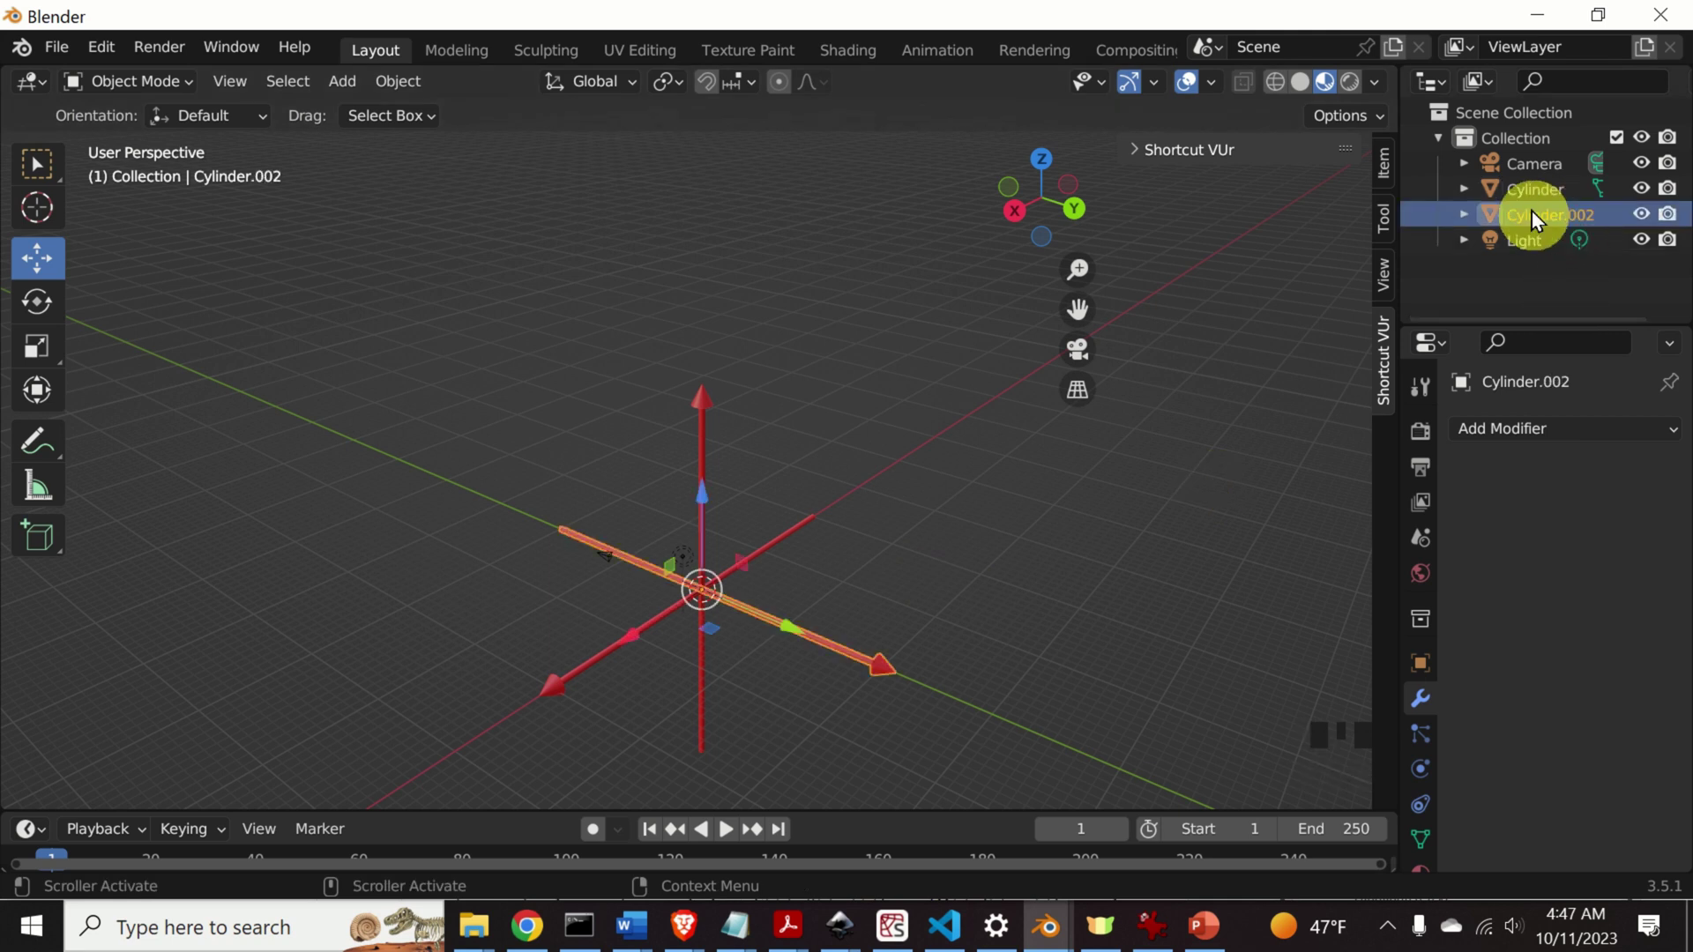
Delete Cylinder.002, then rotate the combined star into a new orientation with the Rotate gizmo.
{"action": "key", "text": "Delete"}
{"action": "left_click", "coordinate": [704, 596]}
{"action": "left_click", "coordinate": [710, 595]}
{"action": "left_click_drag", "start_coordinate": [42, 309], "coordinate": [693, 398]}
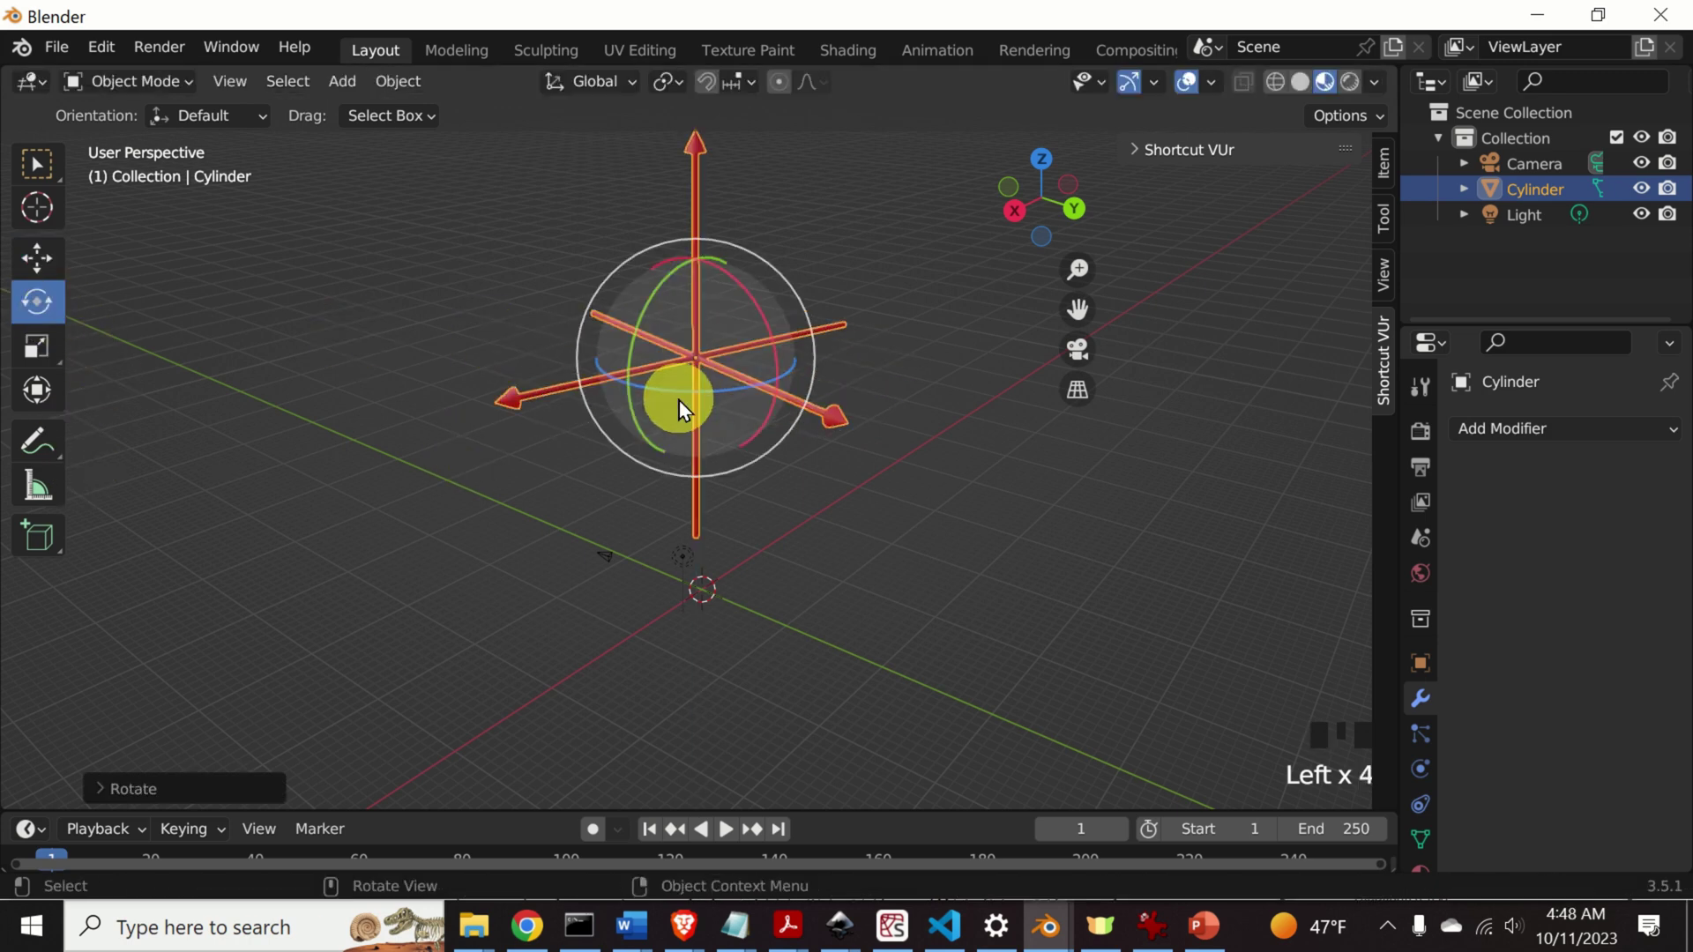
{"action": "scroll", "scroll_direction": "down", "scroll_amount": 3}
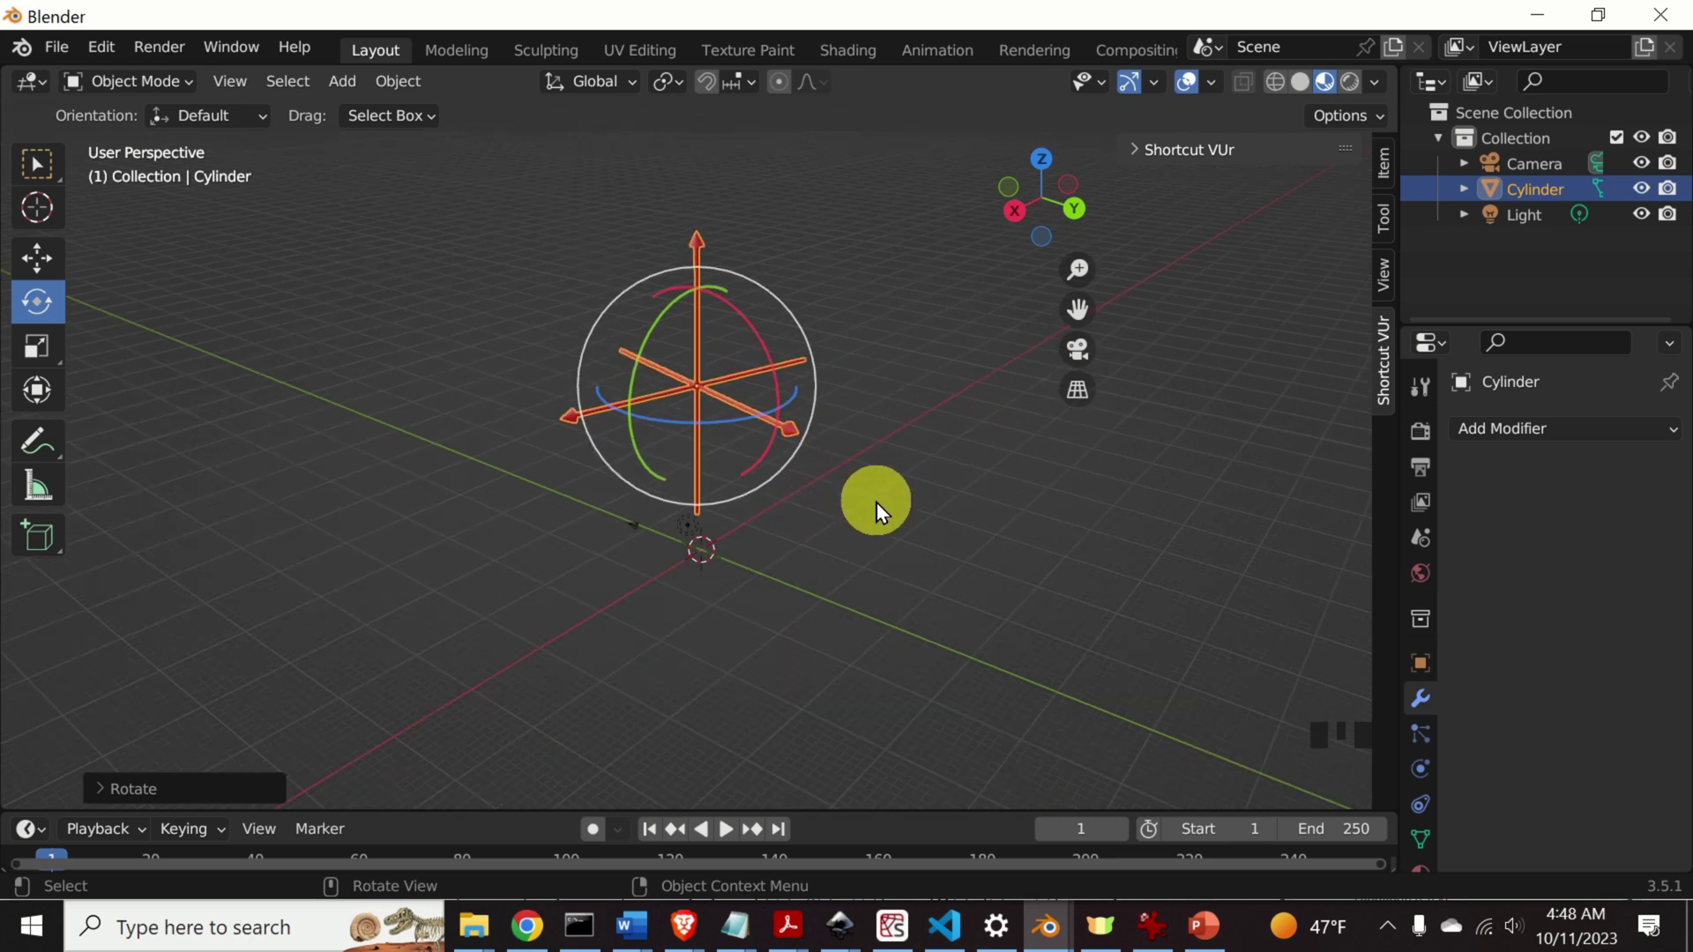